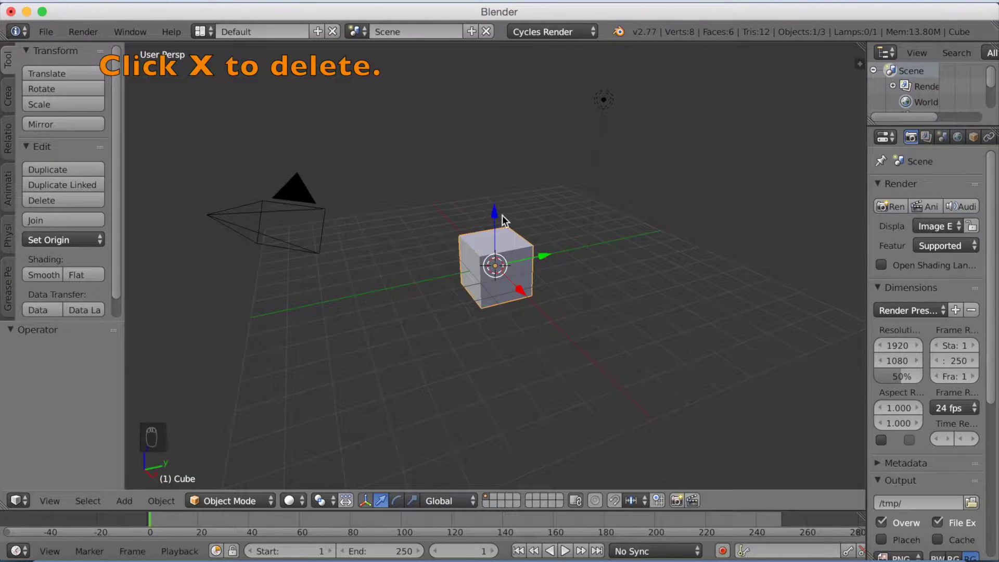
Delete the default cube and the lamp, leaving only the camera.
{"action": "key", "text": "x"}
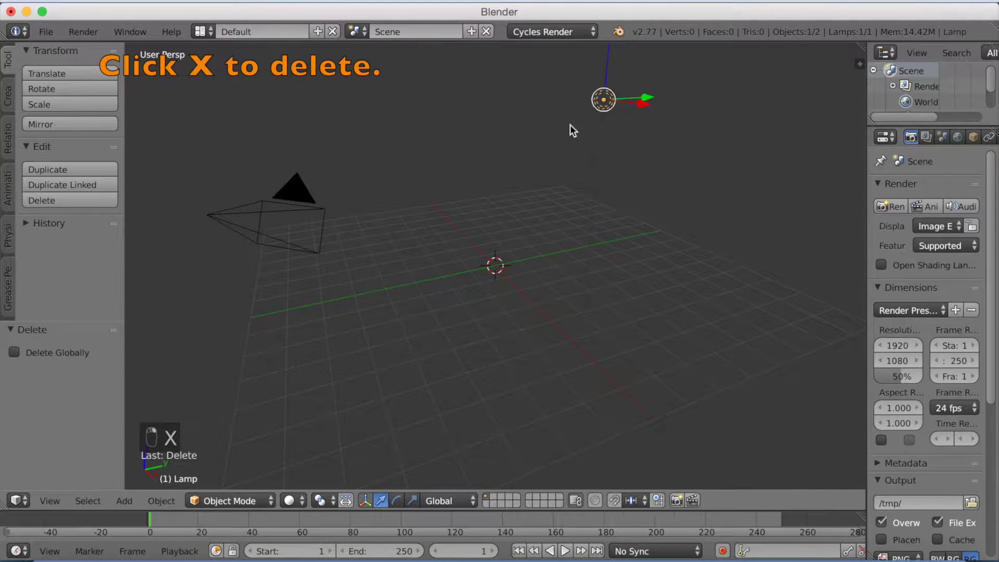
{"action": "key", "text": "x"}
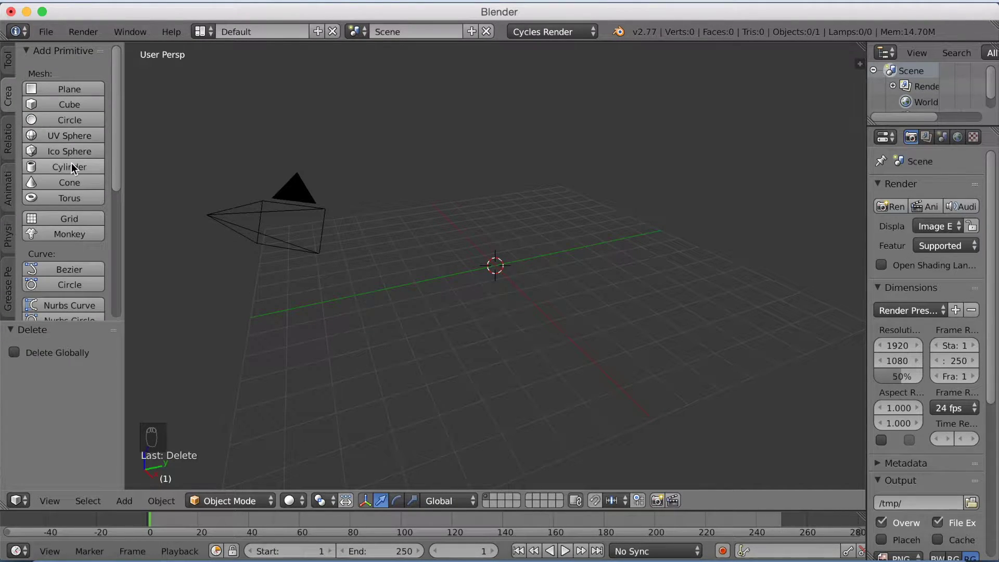
Add a cylinder at the centre, shrink it to about a third and stretch it along Z into a tall pole.
{"action": "middle_click", "coordinate": [676, 201]}
{"action": "key", "text": "s"}
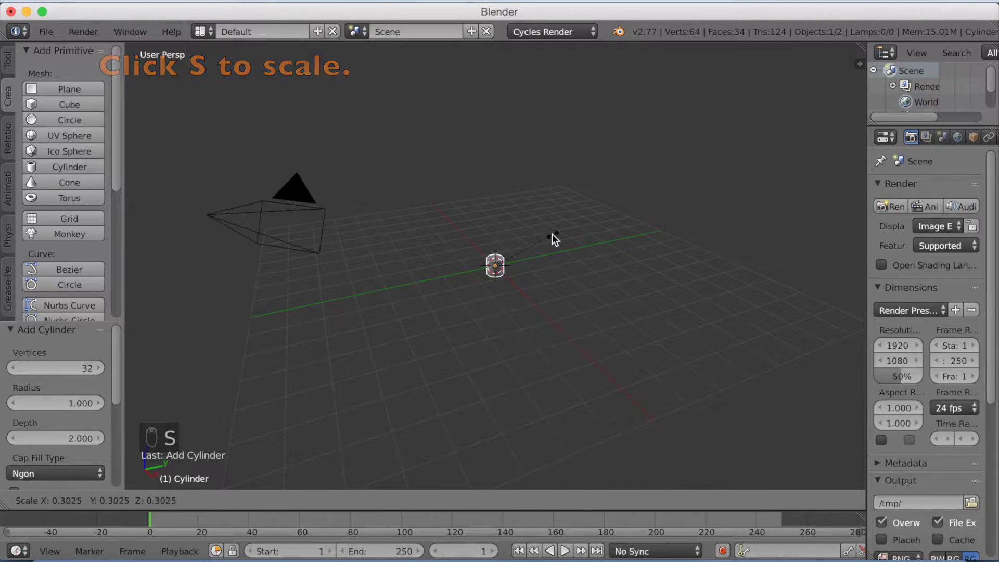
{"action": "left_click_drag", "start_coordinate": [560, 239], "coordinate": [555, 263]}
{"action": "key", "text": "s"}
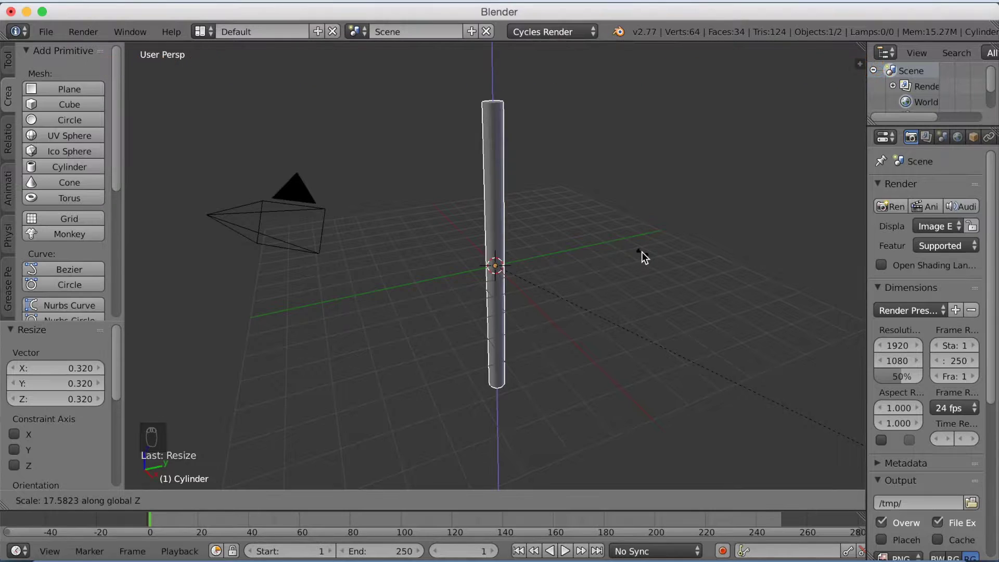
{"action": "left_click_drag", "start_coordinate": [480, 164], "coordinate": [496, 137]}
{"action": "middle_click", "coordinate": [510, 162]}
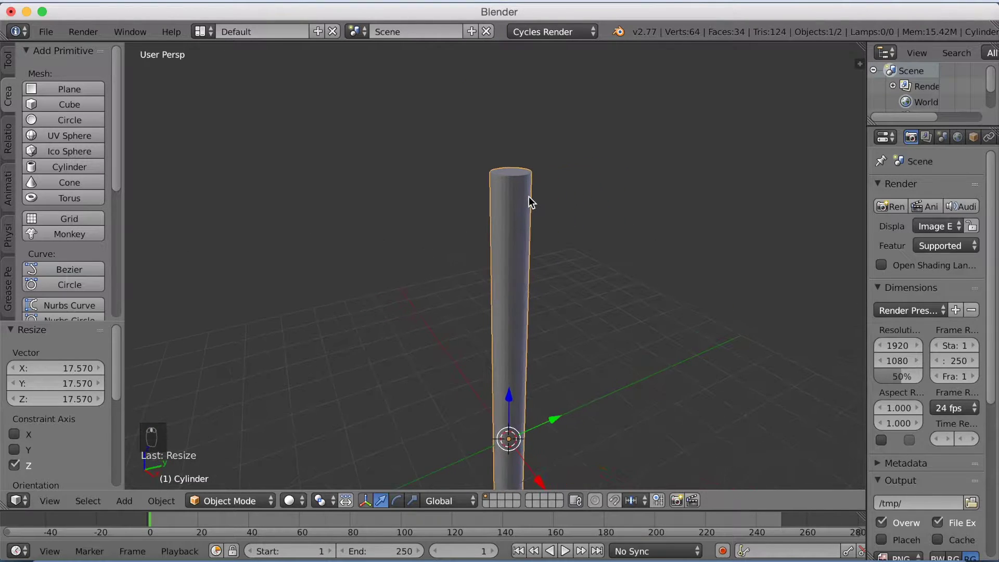
{"action": "left_click_drag", "start_coordinate": [529, 198], "coordinate": [494, 181]}
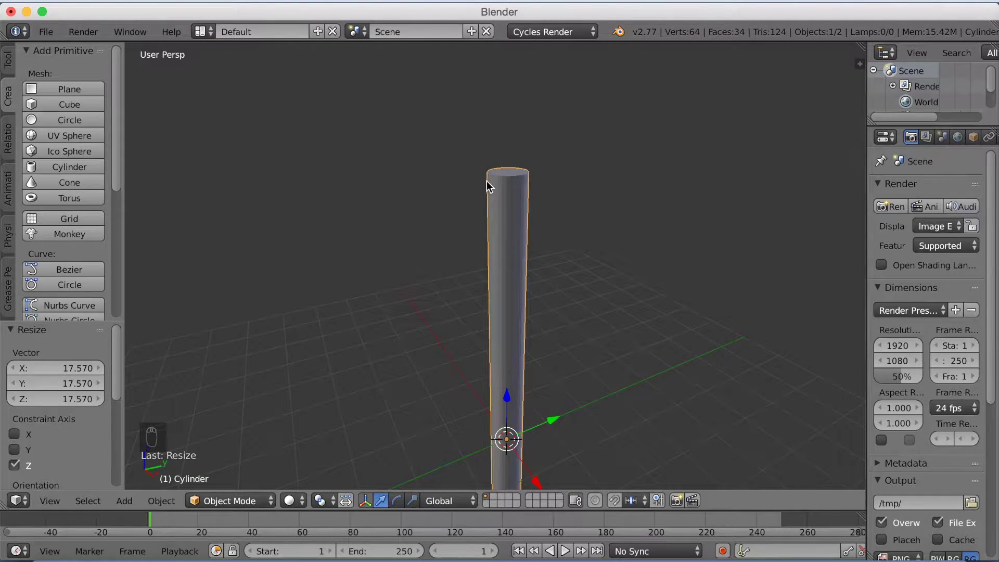
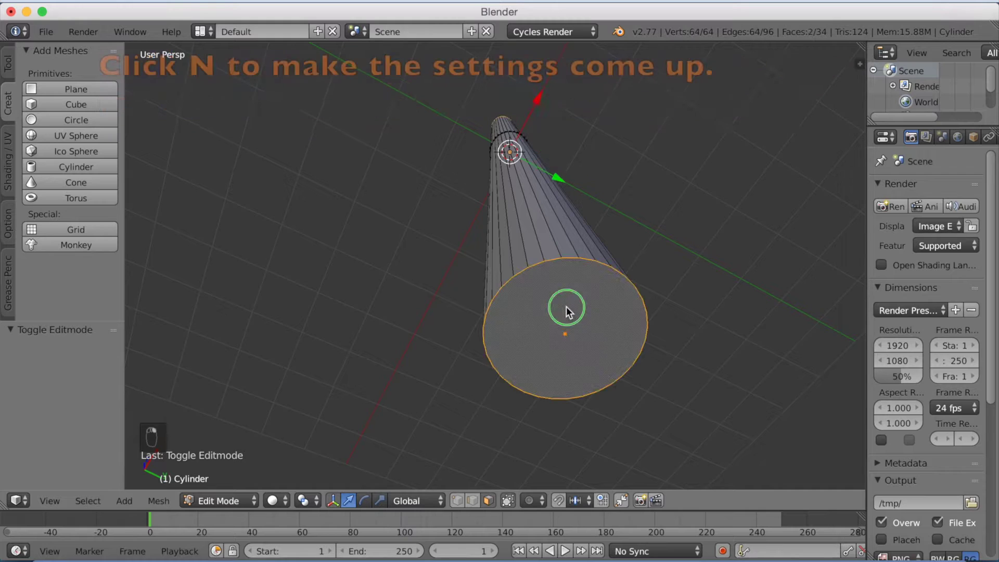
Check the pole's Transform values in the sidebar (about 11.25 units tall), then hide it.
{"action": "key", "text": "n"}
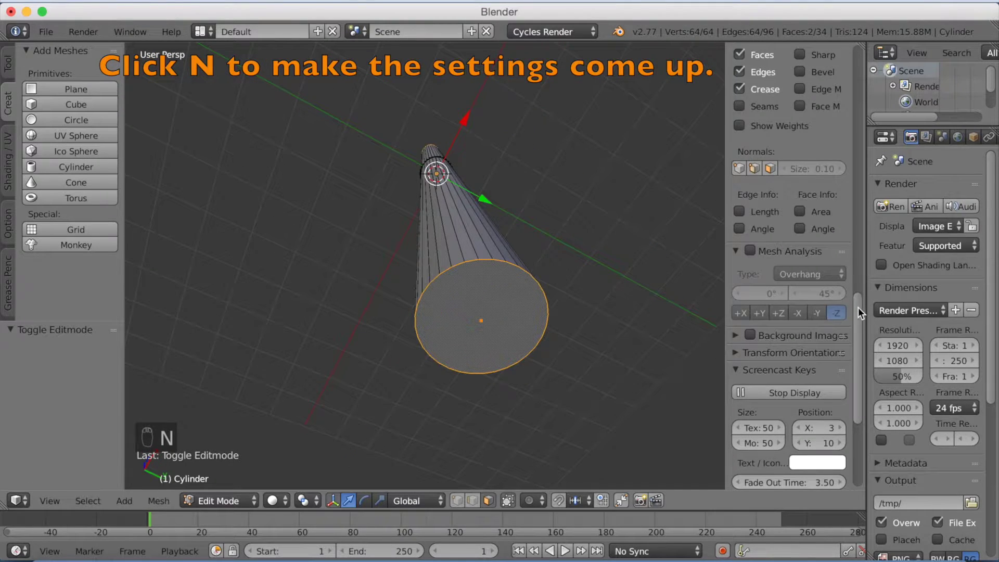
{"action": "left_click_drag", "start_coordinate": [862, 311], "coordinate": [872, 65]}
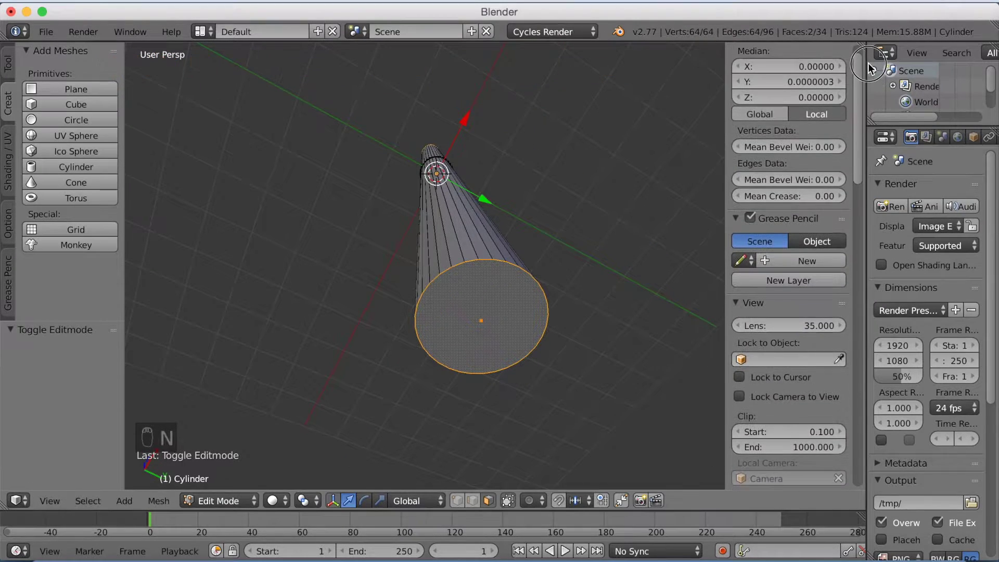
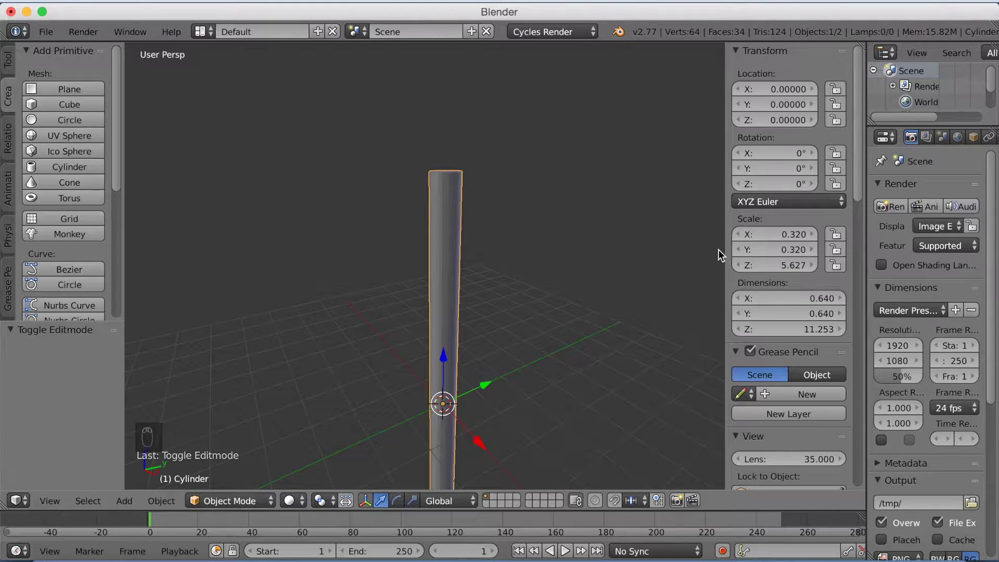
{"action": "key", "text": "n"}
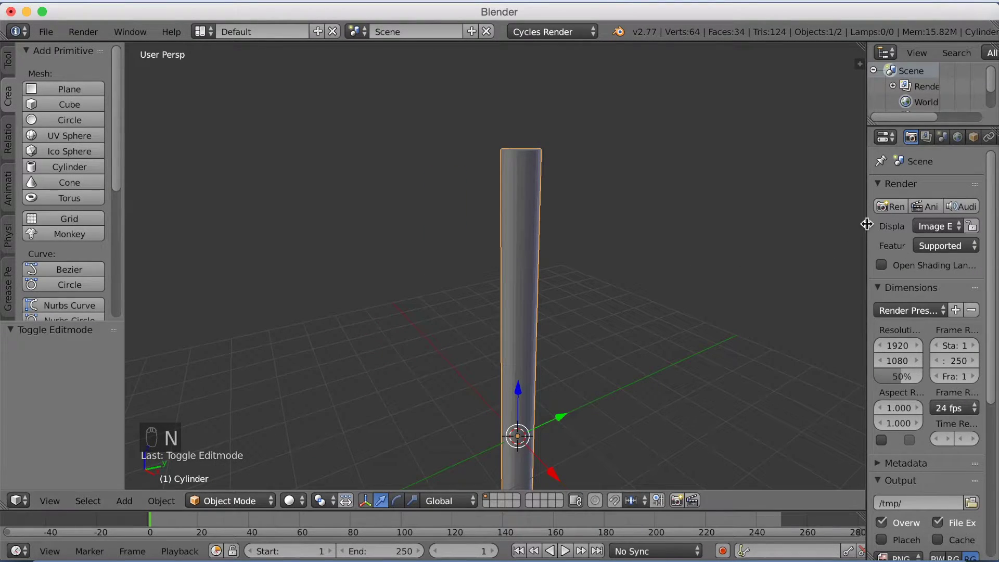
Add a Subdivision Surface modifier to the pole with 2 viewport and 2 render subdivisions.
{"action": "left_click_drag", "start_coordinate": [784, 245], "coordinate": [745, 251]}
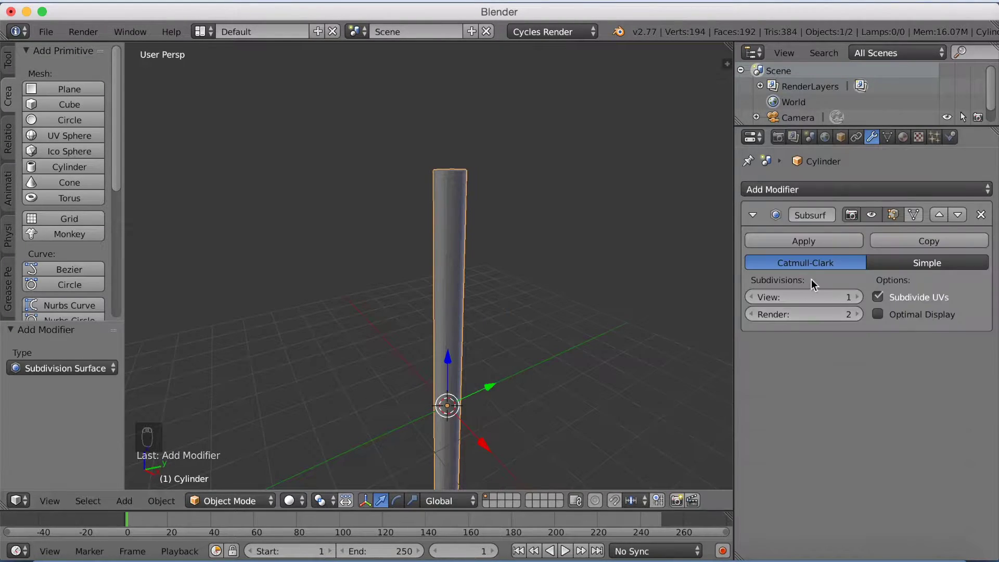
{"action": "middle_click", "coordinate": [601, 231]}
{"action": "middle_click", "coordinate": [598, 227]}
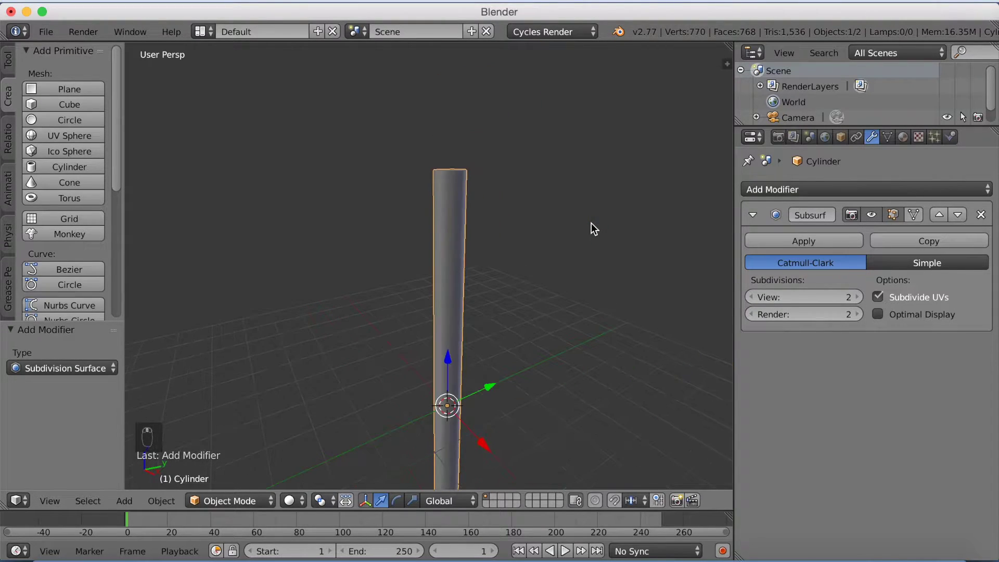
Place the 3D cursor at the top of the pole and add a cube there, scaled down.
{"action": "left_click_drag", "start_coordinate": [478, 237], "coordinate": [460, 208]}
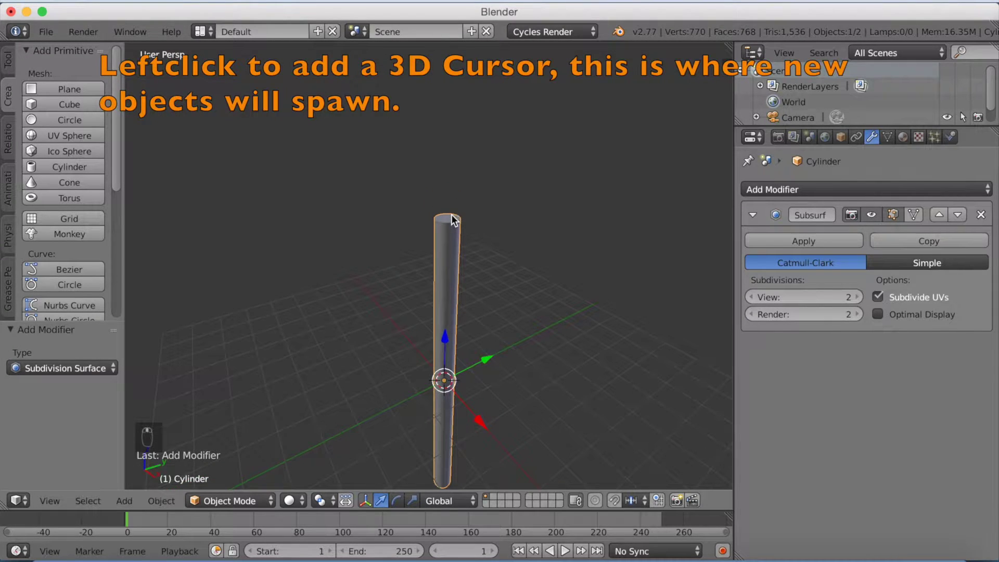
{"action": "left_click_drag", "start_coordinate": [451, 222], "coordinate": [71, 158]}
{"action": "left_click_drag", "start_coordinate": [72, 158], "coordinate": [71, 111]}
{"action": "left_click_drag", "start_coordinate": [72, 111], "coordinate": [469, 224]}
{"action": "double_click", "coordinate": [471, 217]}
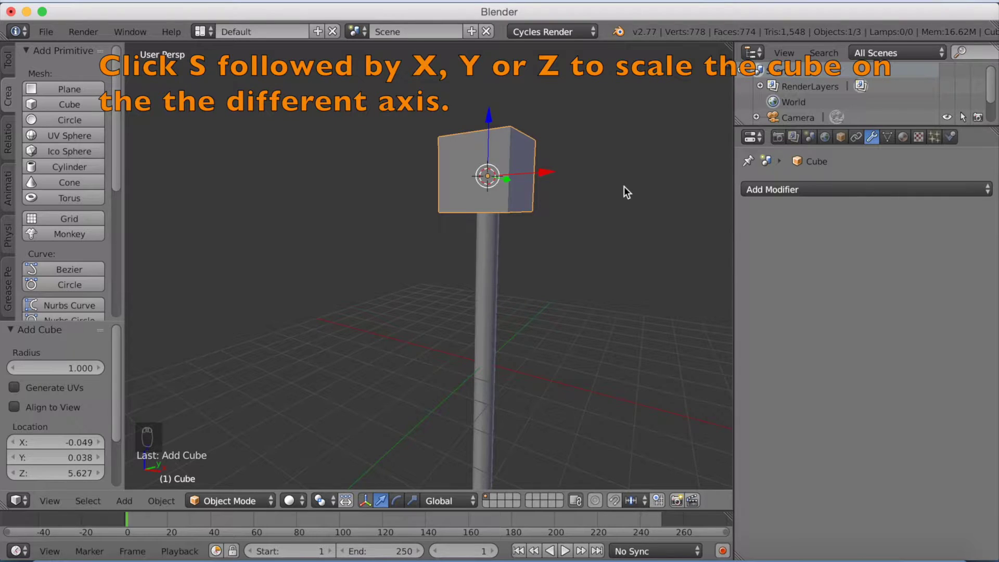
{"action": "key", "text": "s"}
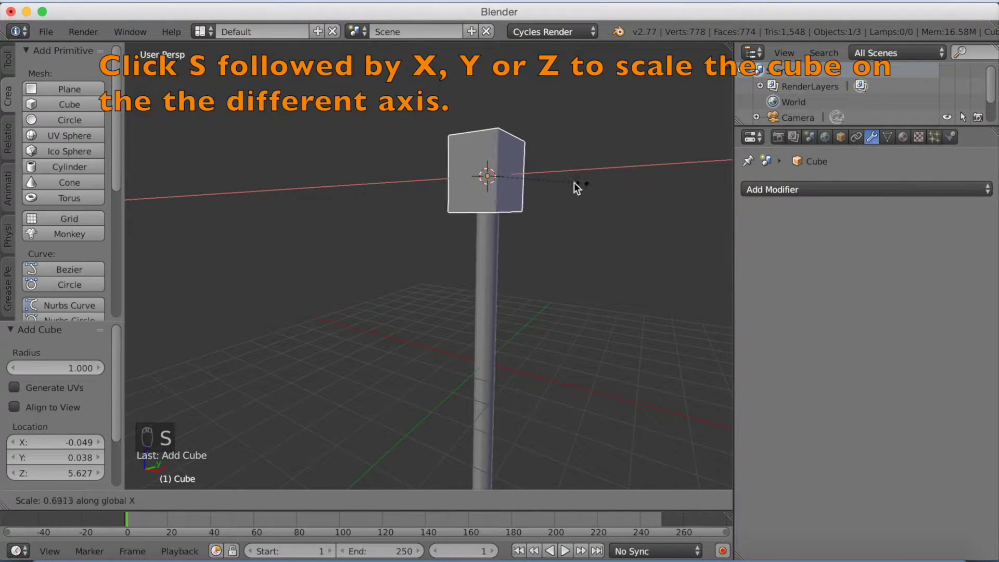
{"action": "left_click", "coordinate": [563, 188]}
Widen the cube along one axis and move it up along Z to sit on the pole.
{"action": "key", "text": "s"}
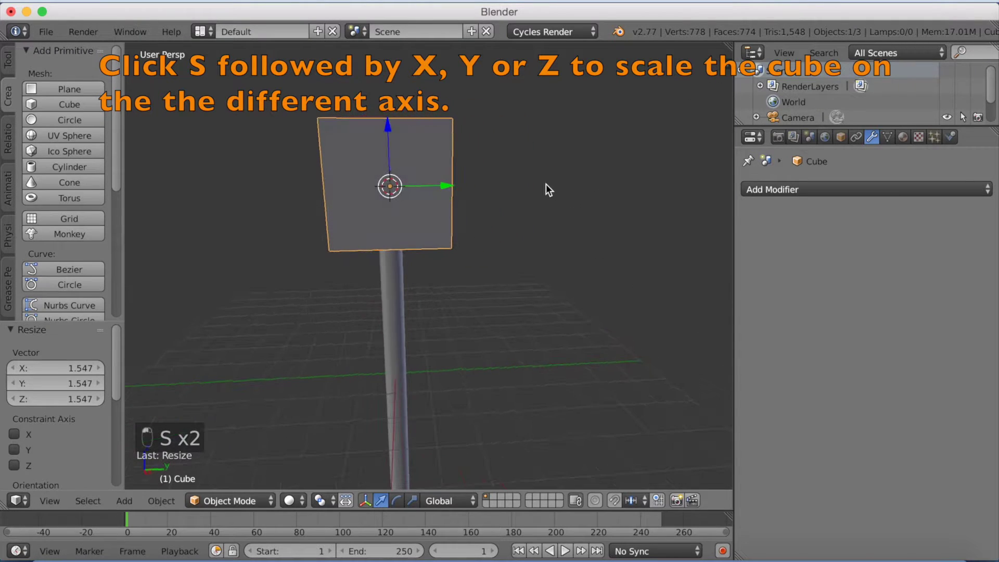
{"action": "key", "text": "s"}
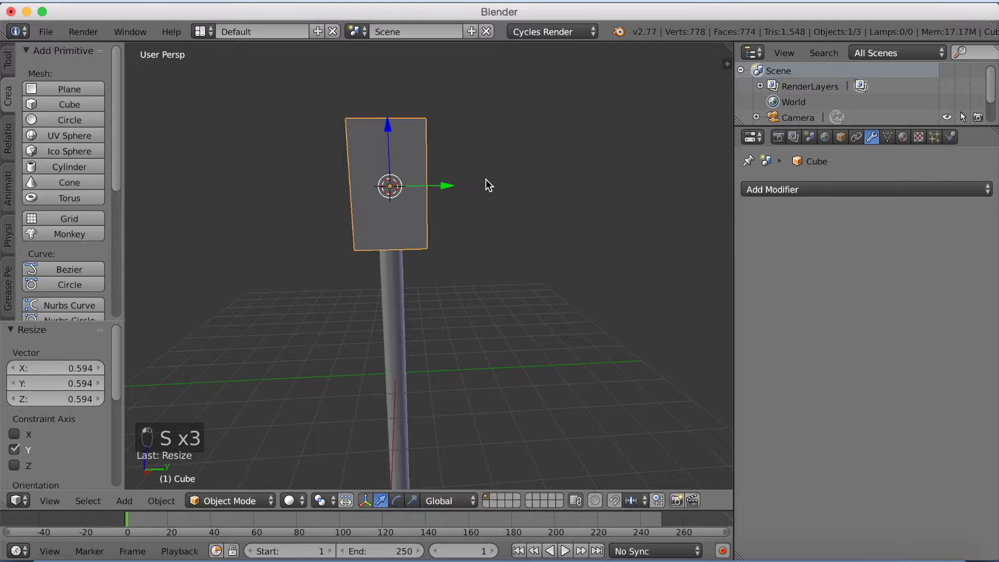
{"action": "key", "text": "s"}
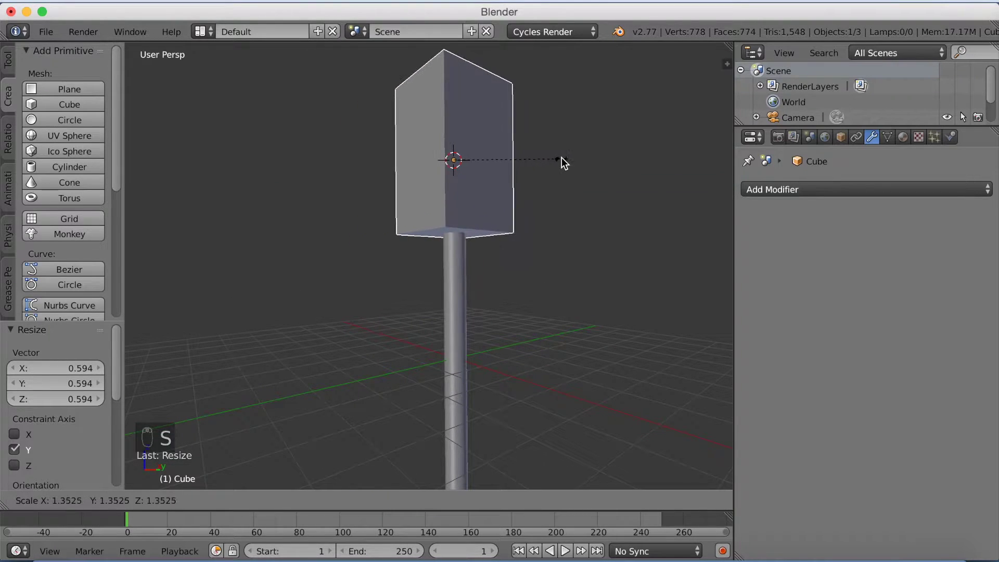
{"action": "left_click_drag", "start_coordinate": [550, 182], "coordinate": [537, 184]}
{"action": "left_click_drag", "start_coordinate": [537, 184], "coordinate": [546, 137]}
{"action": "key", "text": "g"}
{"action": "left_click", "coordinate": [551, 132]}
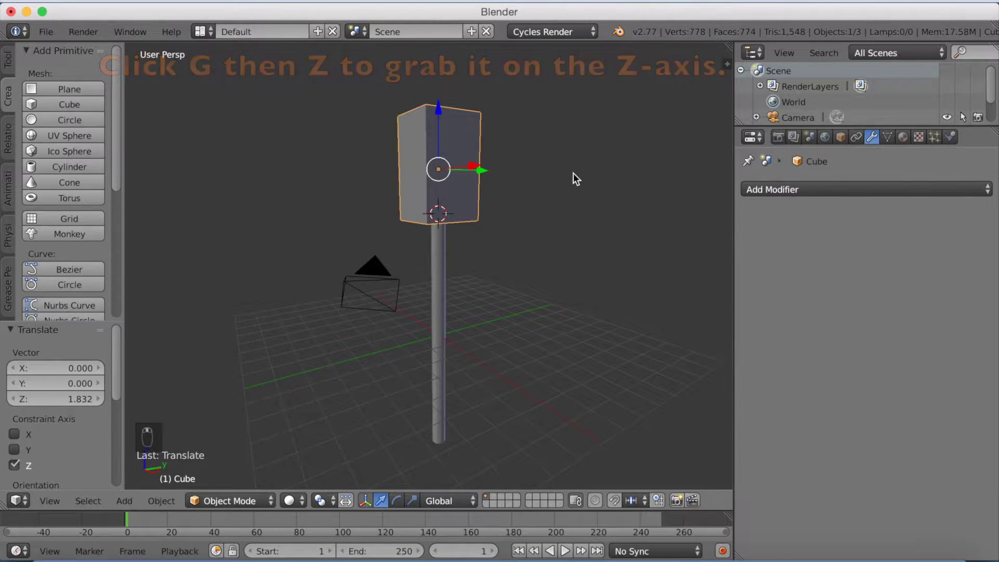
Stretch the box taller and thin it along its depth into a slim light housing.
{"action": "key", "text": "s"}
{"action": "left_click_drag", "start_coordinate": [549, 181], "coordinate": [527, 183]}
{"action": "key", "text": "s"}
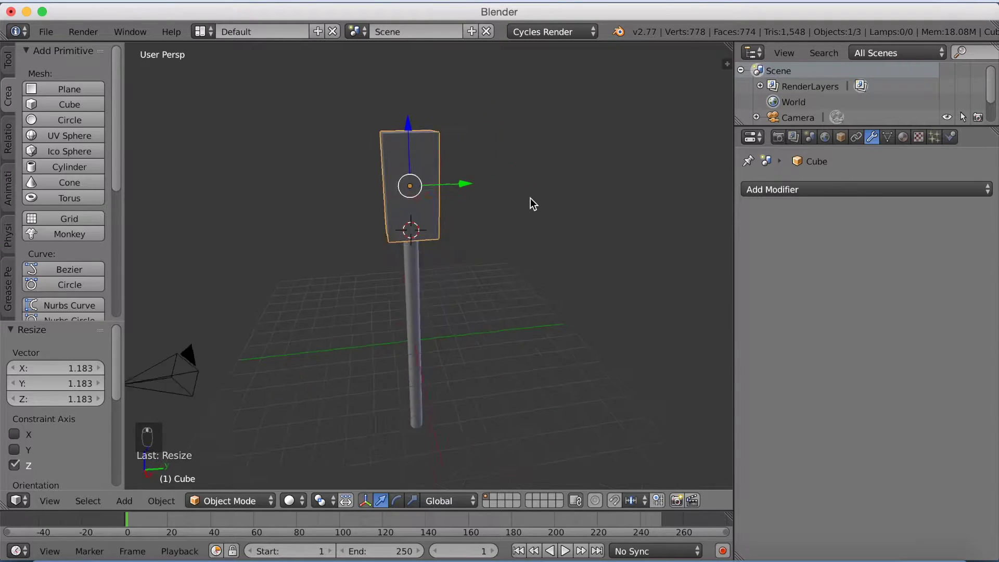
{"action": "left_click_drag", "start_coordinate": [510, 191], "coordinate": [495, 167]}
{"action": "key", "text": "s"}
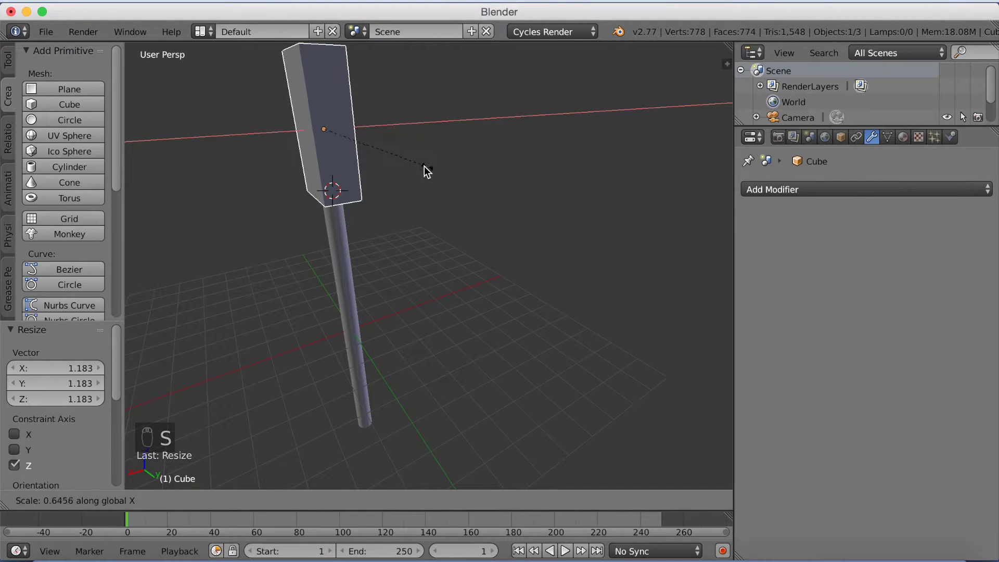
{"action": "left_click_drag", "start_coordinate": [445, 170], "coordinate": [510, 131]}
{"action": "left_click_drag", "start_coordinate": [516, 140], "coordinate": [471, 154]}
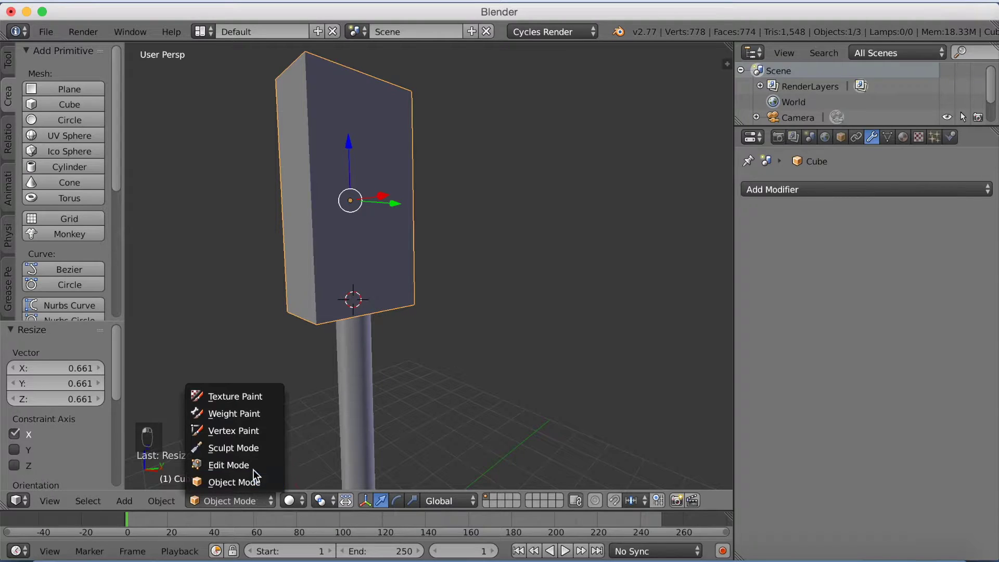
Bevel the housing edges with 5 segments, then inset the front face and push it inward along X.
{"action": "left_click", "coordinate": [258, 469]}
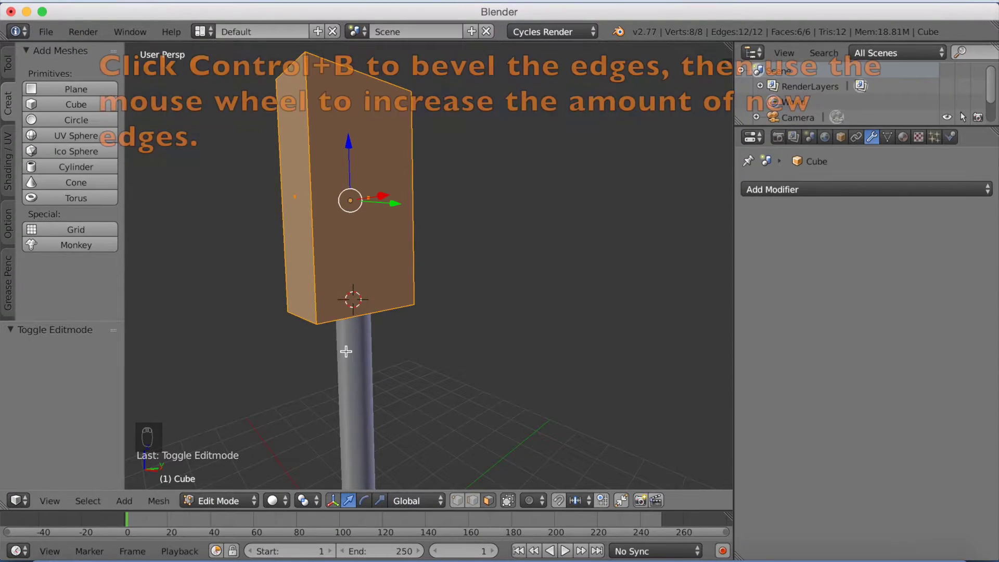
{"action": "key", "text": "ctrl+b"}
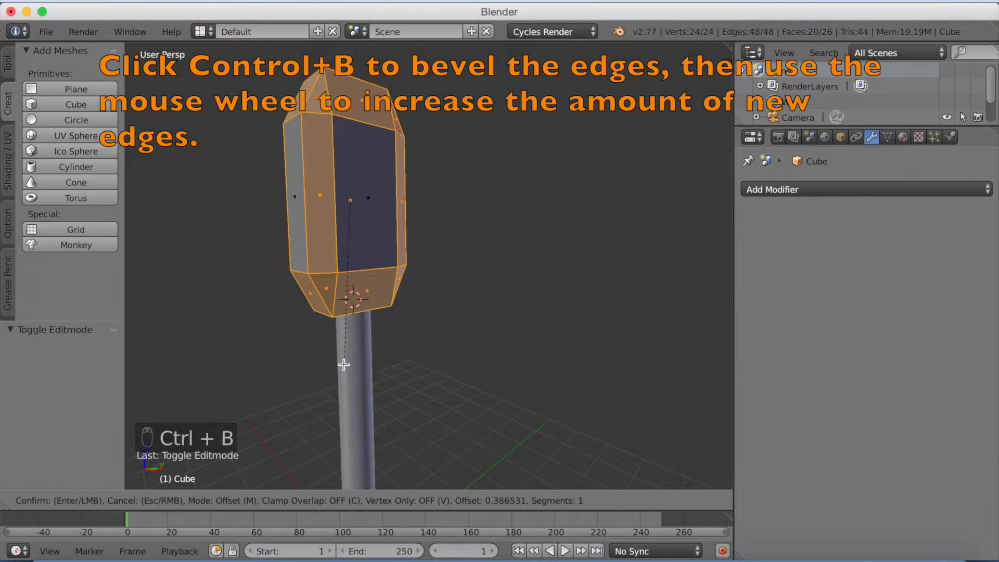
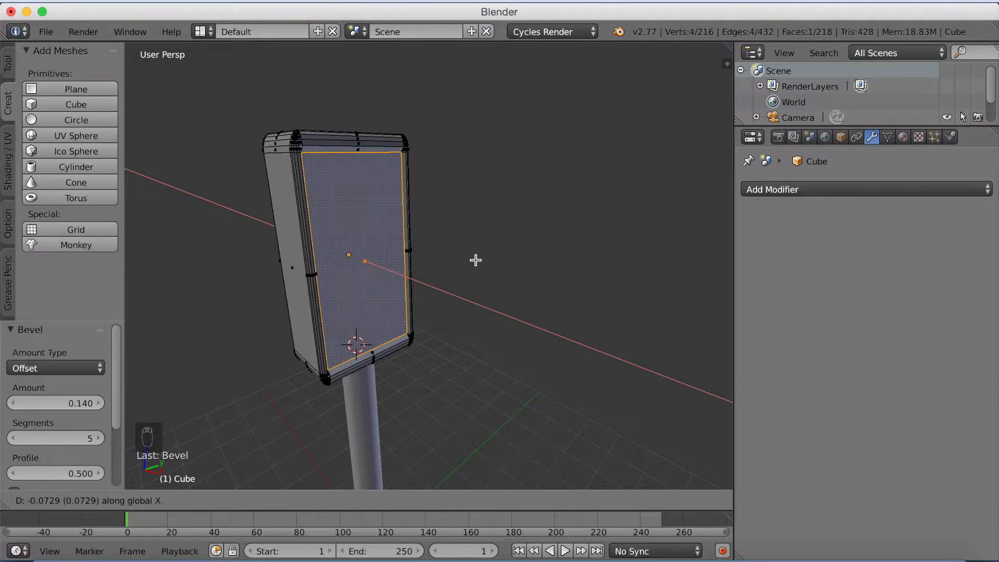
{"action": "middle_click", "coordinate": [961, 113]}
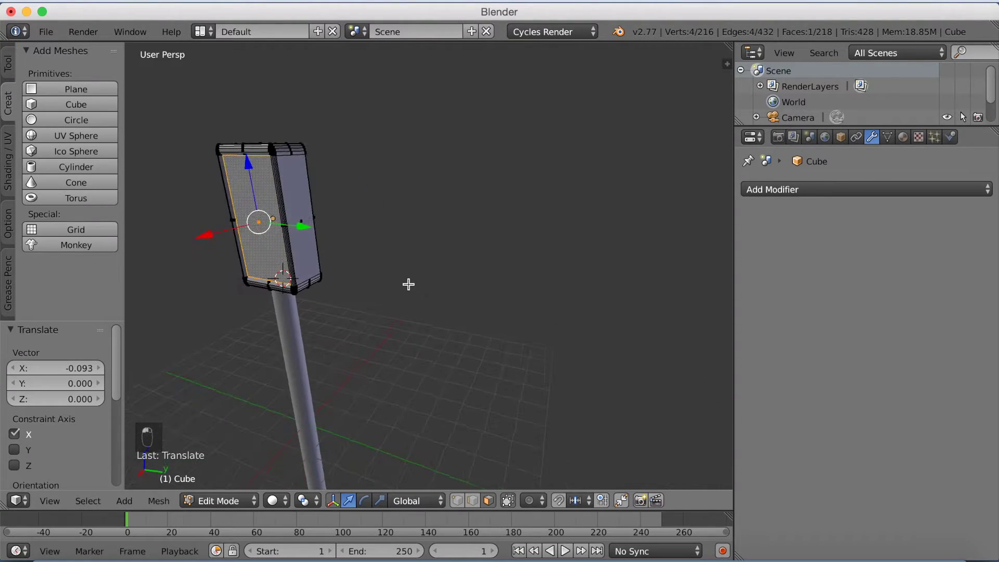
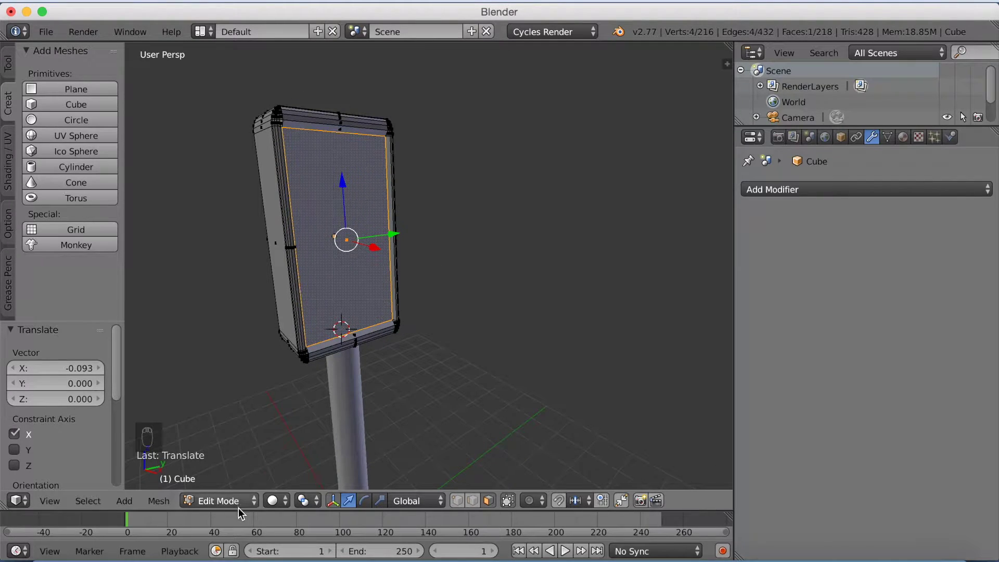
{"action": "left_click", "coordinate": [246, 485]}
{"action": "middle_click", "coordinate": [389, 358]}
{"action": "left_click_drag", "start_coordinate": [364, 352], "coordinate": [364, 349]}
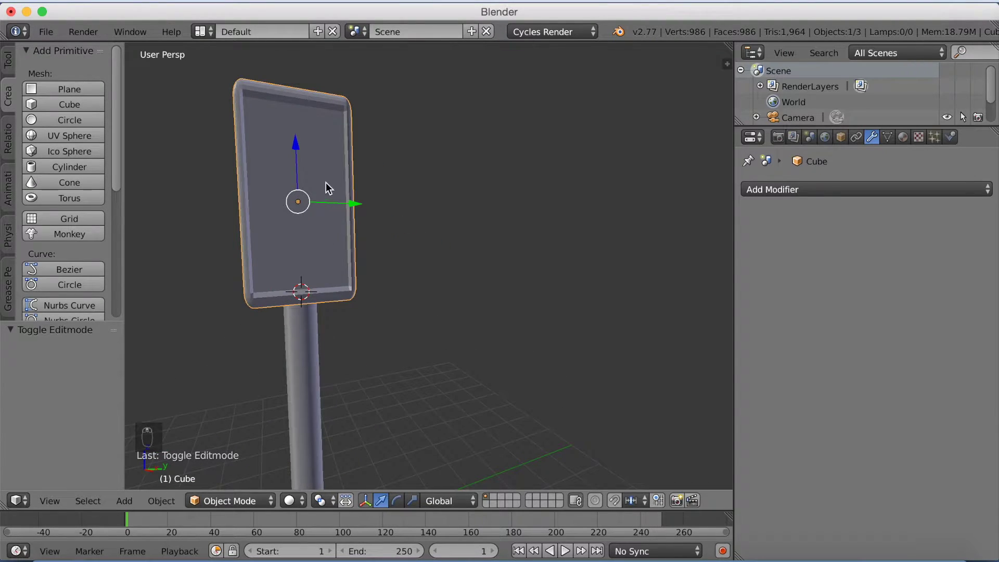
Slightly enlarge and lower the housing, then add a new cylinder near its top.
{"action": "key", "text": "s"}
{"action": "middle_click", "coordinate": [407, 180]}
{"action": "left_click", "coordinate": [417, 171]}
{"action": "key", "text": "g"}
{"action": "double_click", "coordinate": [417, 172]}
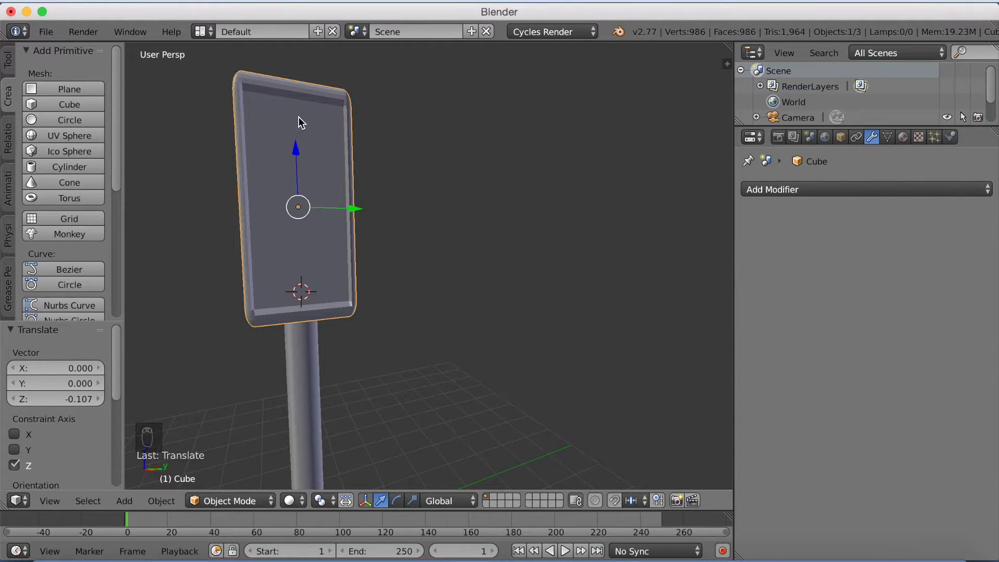
{"action": "left_click_drag", "start_coordinate": [299, 118], "coordinate": [88, 142]}
{"action": "left_click_drag", "start_coordinate": [77, 169], "coordinate": [316, 179]}
Rotate the cylinder 90 degrees on Y, flatten it into a thin disc and fit it onto the housing front.
{"action": "key", "text": "r"}
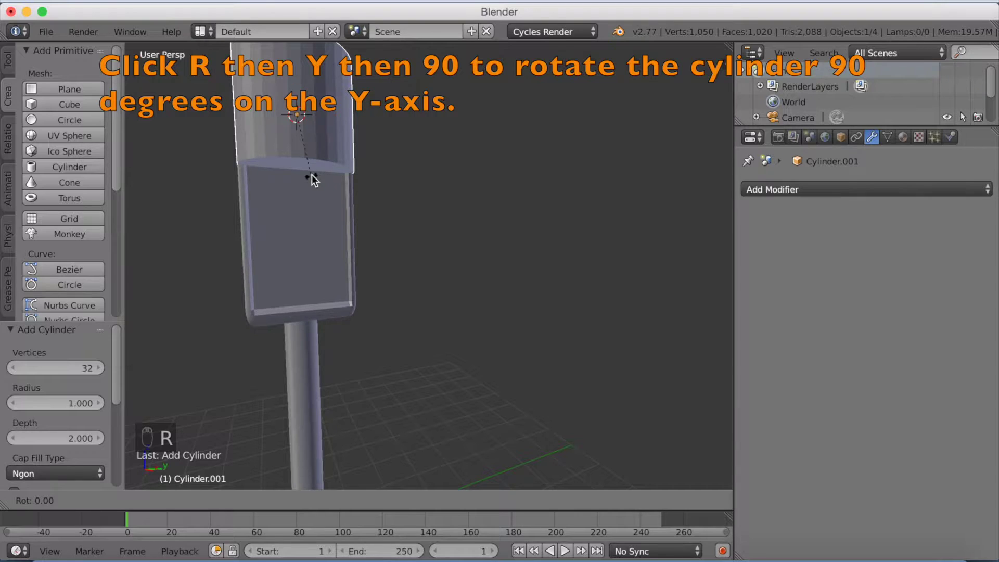
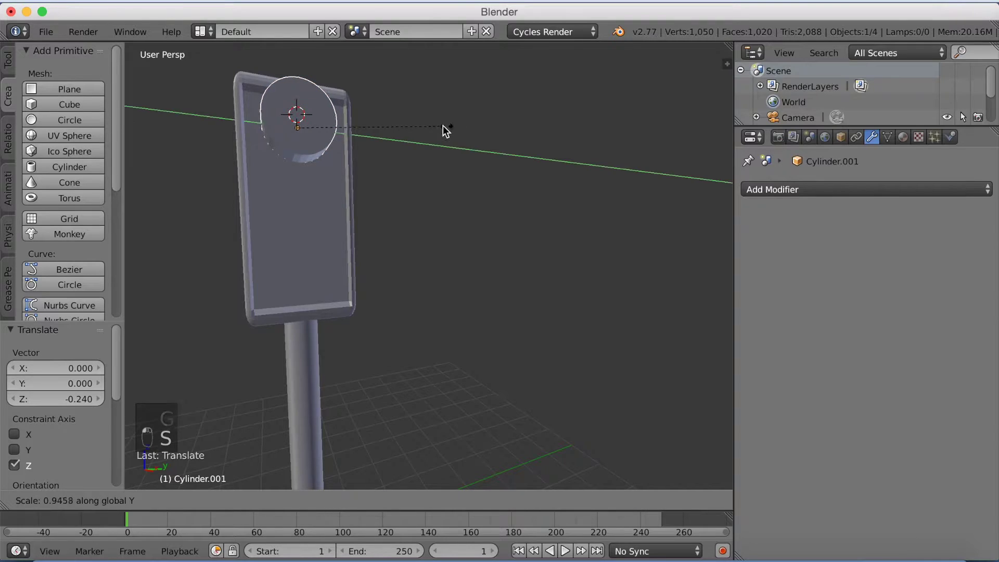
{"action": "key", "text": "s"}
{"action": "left_click_drag", "start_coordinate": [349, 136], "coordinate": [393, 151]}
{"action": "left_click_drag", "start_coordinate": [396, 159], "coordinate": [455, 165]}
{"action": "key", "text": "s"}
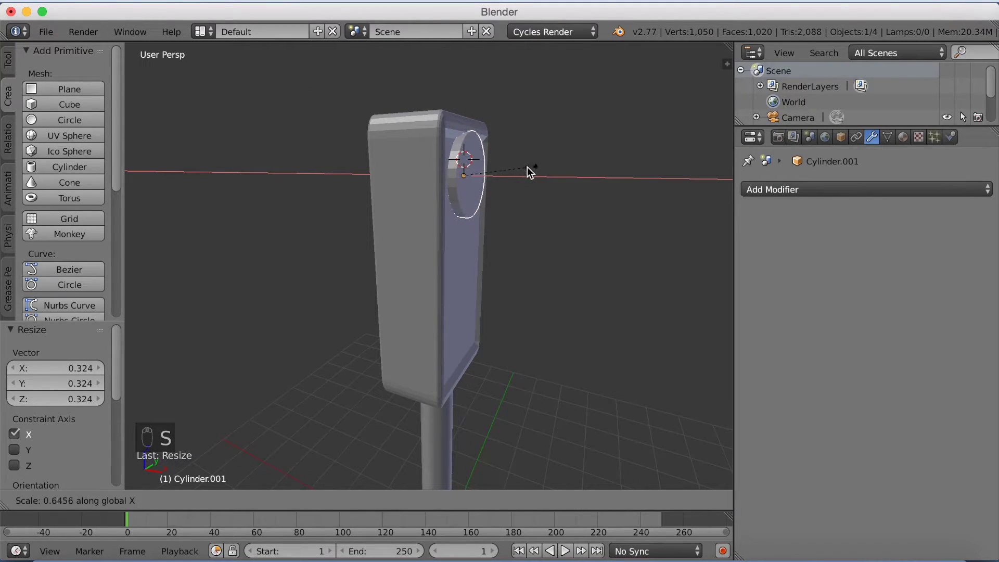
{"action": "key", "text": "g"}
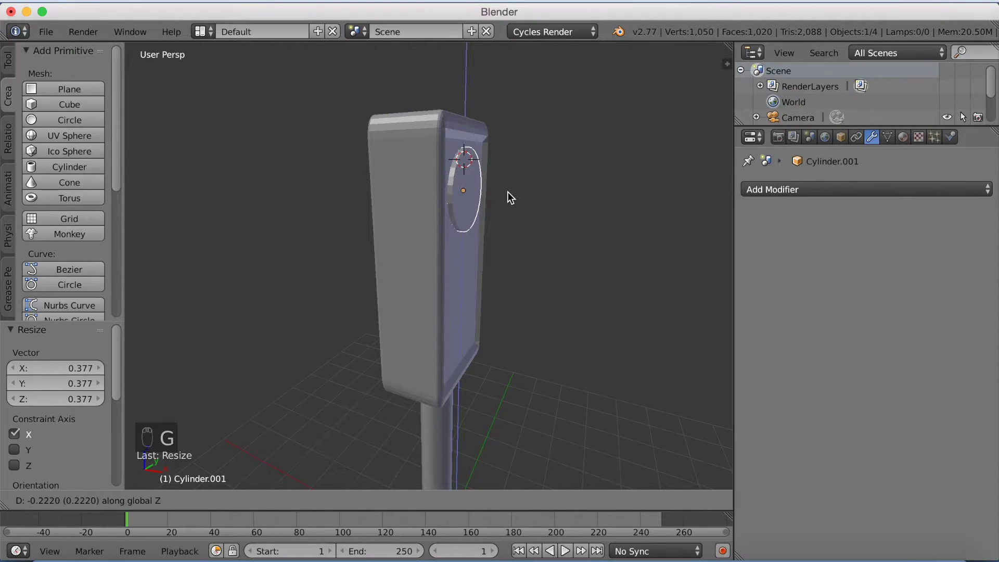
{"action": "left_click_drag", "start_coordinate": [523, 218], "coordinate": [486, 200]}
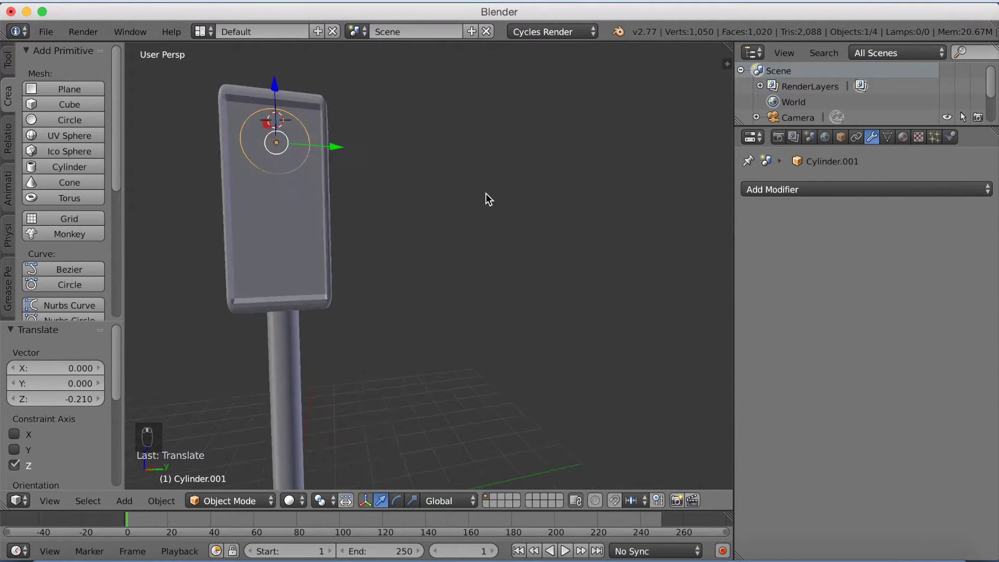
{"action": "key", "text": "s"}
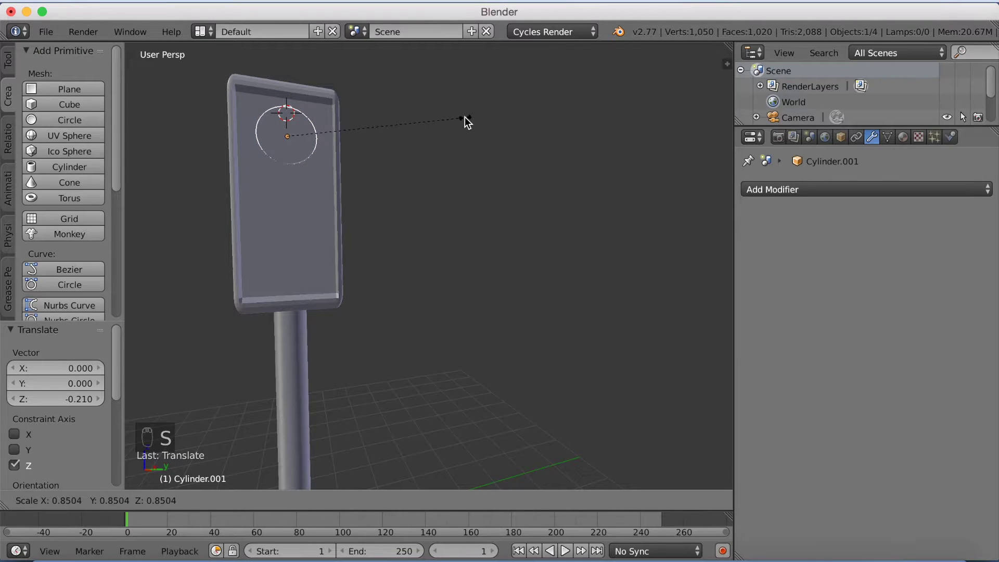
{"action": "left_click_drag", "start_coordinate": [463, 124], "coordinate": [490, 148]}
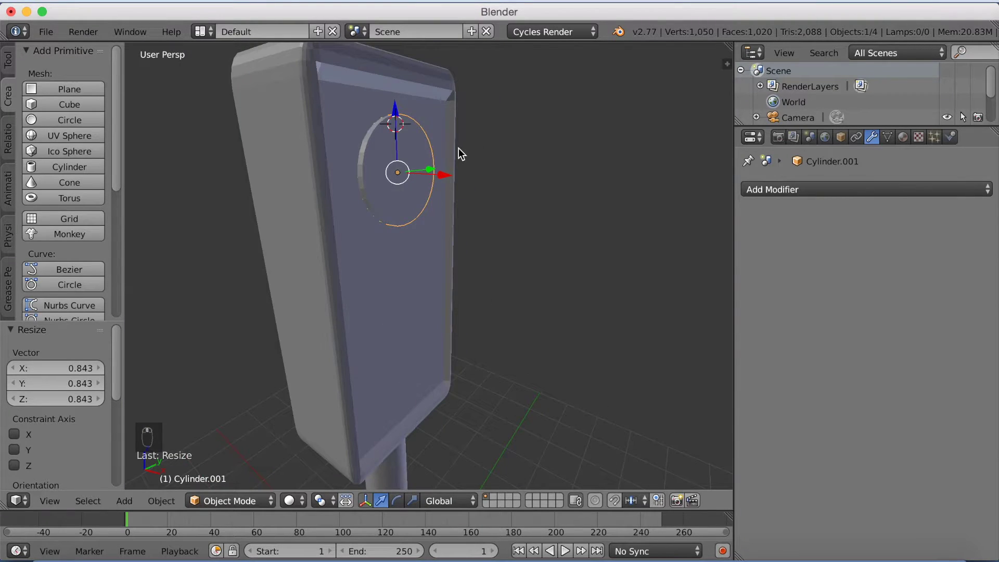
Crease the disc's rim edges in Edit Mode and add Subdivision Surface and Array (Count 3) modifiers.
{"action": "key", "text": "z"}
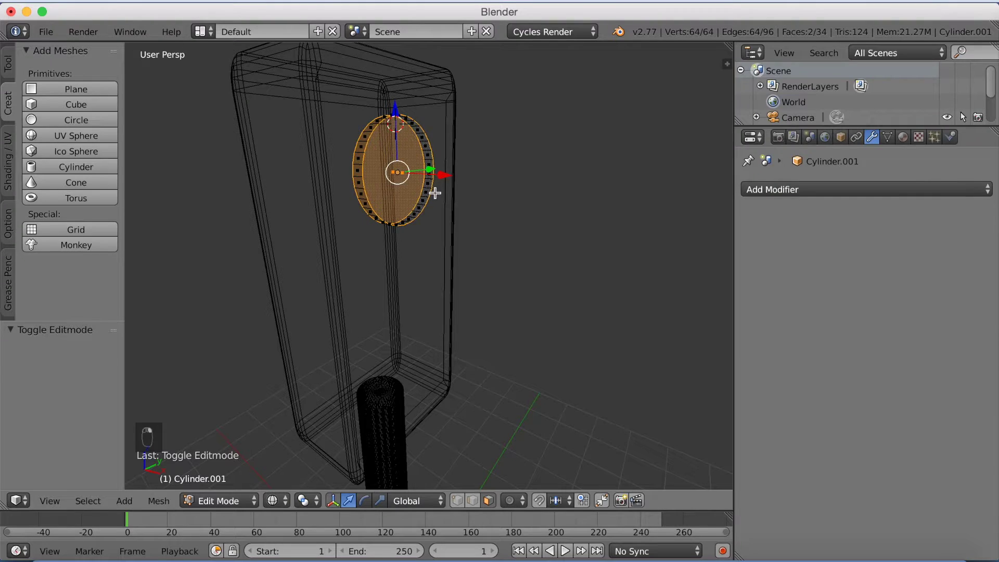
{"action": "key", "text": "n"}
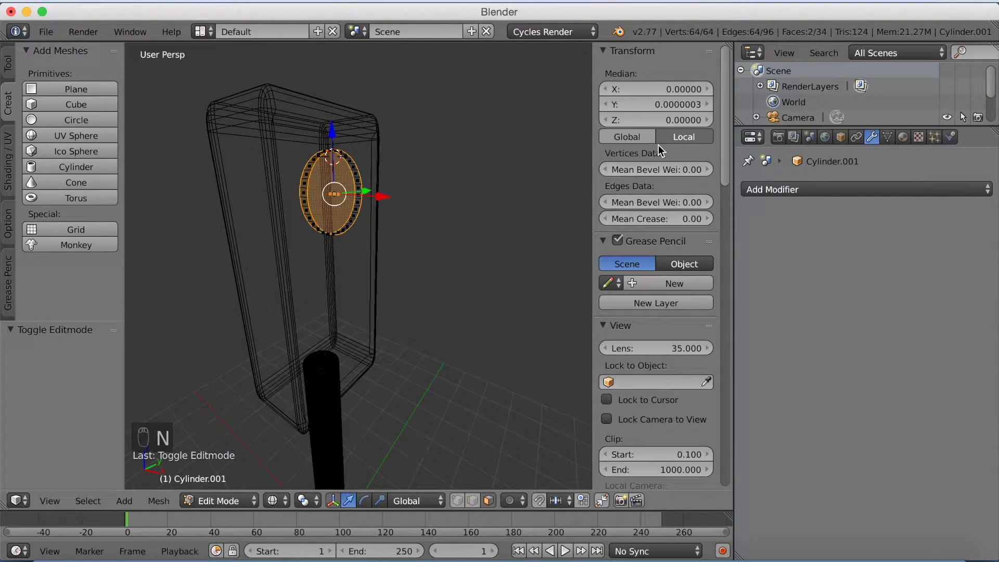
{"action": "left_click", "coordinate": [961, 113]}
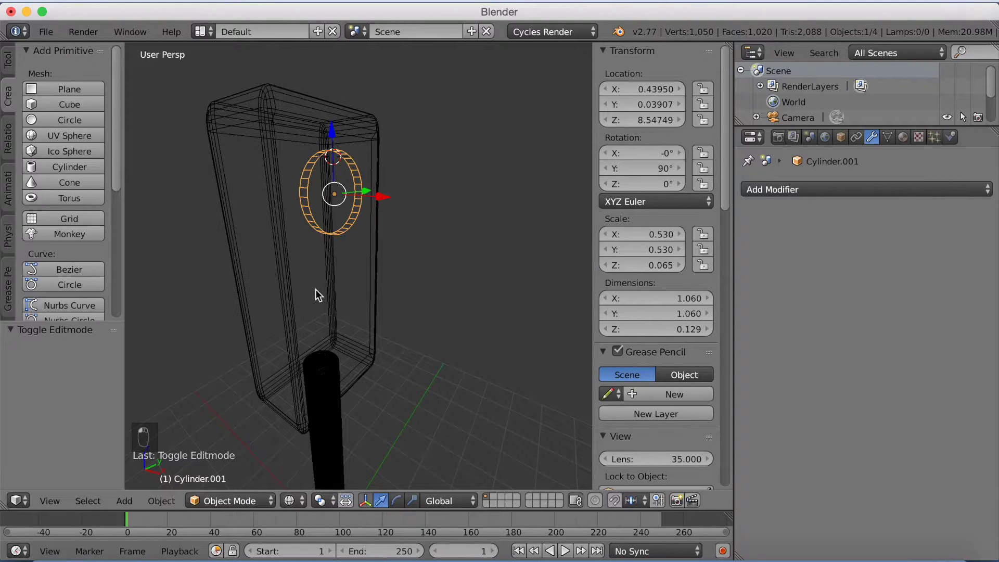
{"action": "key", "text": "z"}
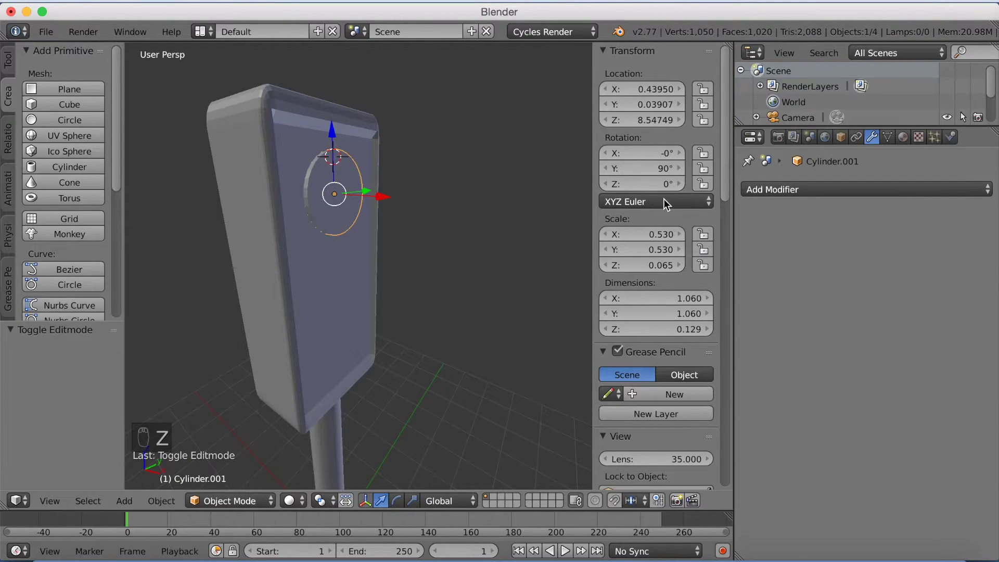
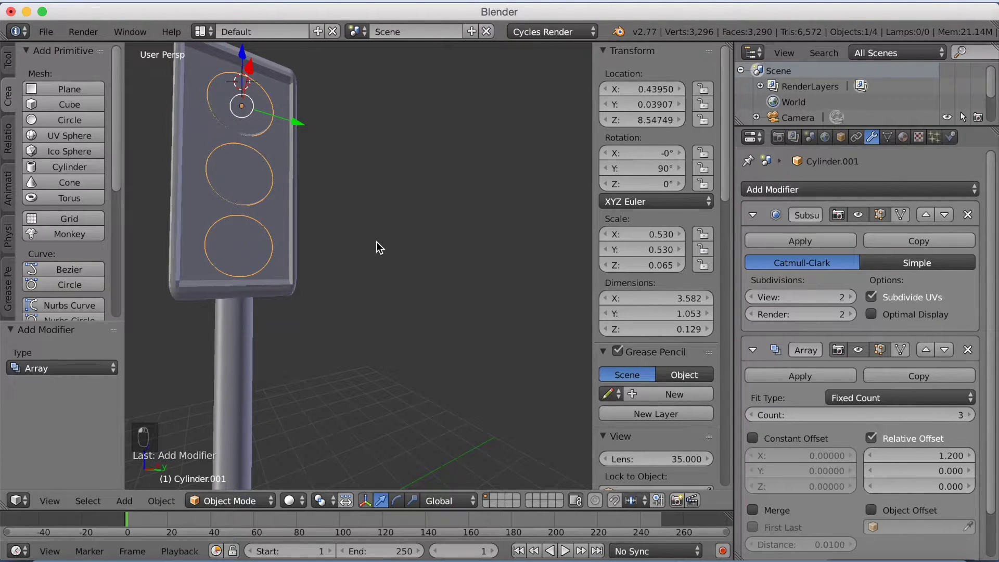
Set the Array relative offset to 1.2, raise the lamp row along Z and apply the Array modifier.
{"action": "key", "text": "g"}
{"action": "middle_click", "coordinate": [381, 246]}
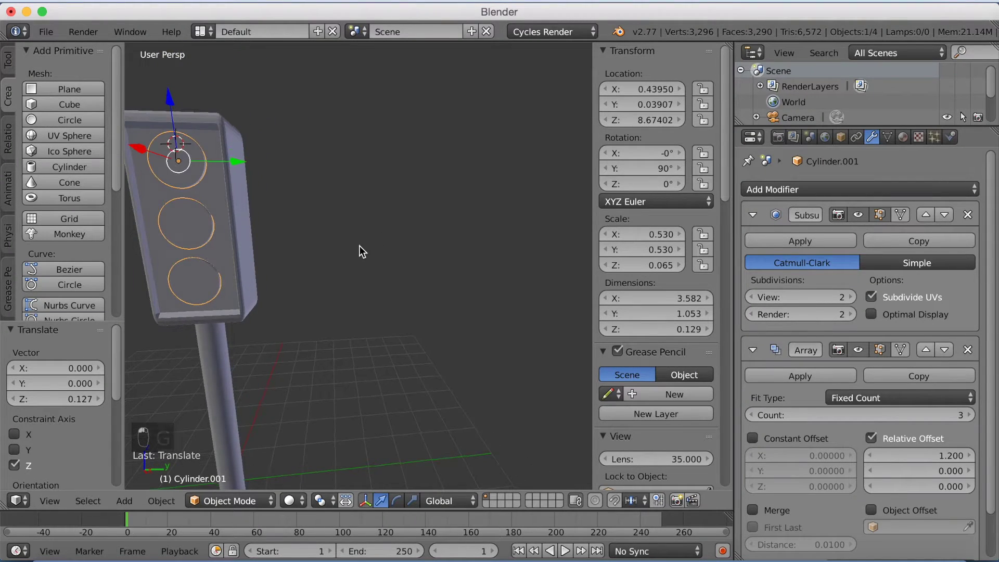
{"action": "middle_click", "coordinate": [293, 144]}
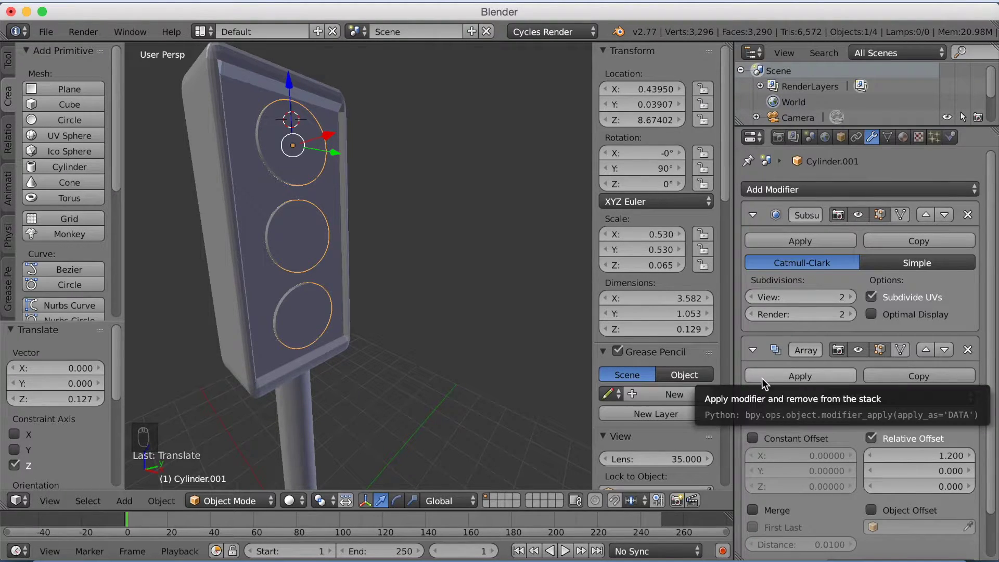
{"action": "left_click_drag", "start_coordinate": [778, 379], "coordinate": [305, 151]}
{"action": "left_click_drag", "start_coordinate": [304, 152], "coordinate": [315, 156]}
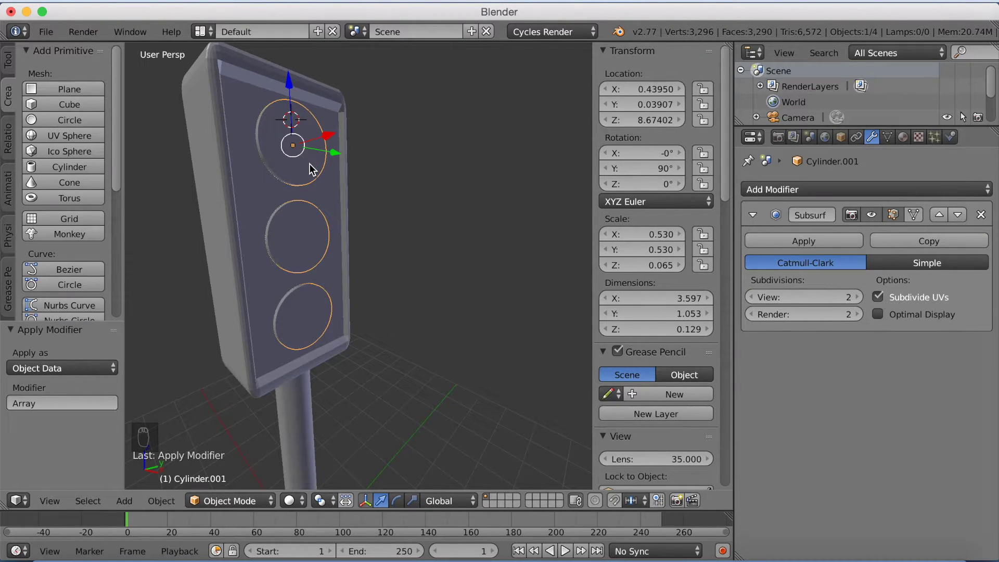
{"action": "key", "text": "z"}
{"action": "left_click_drag", "start_coordinate": [240, 511], "coordinate": [245, 499]}
Box-select the top disc and separate it (P > Selection), then box-select the middle disc to separate it too.
{"action": "left_click", "coordinate": [254, 461]}
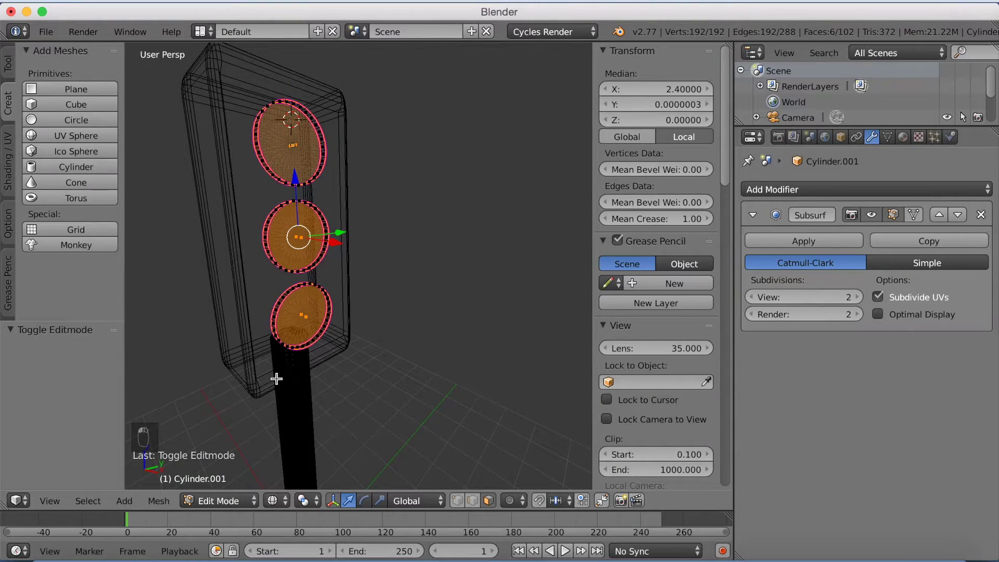
{"action": "key", "text": "a"}
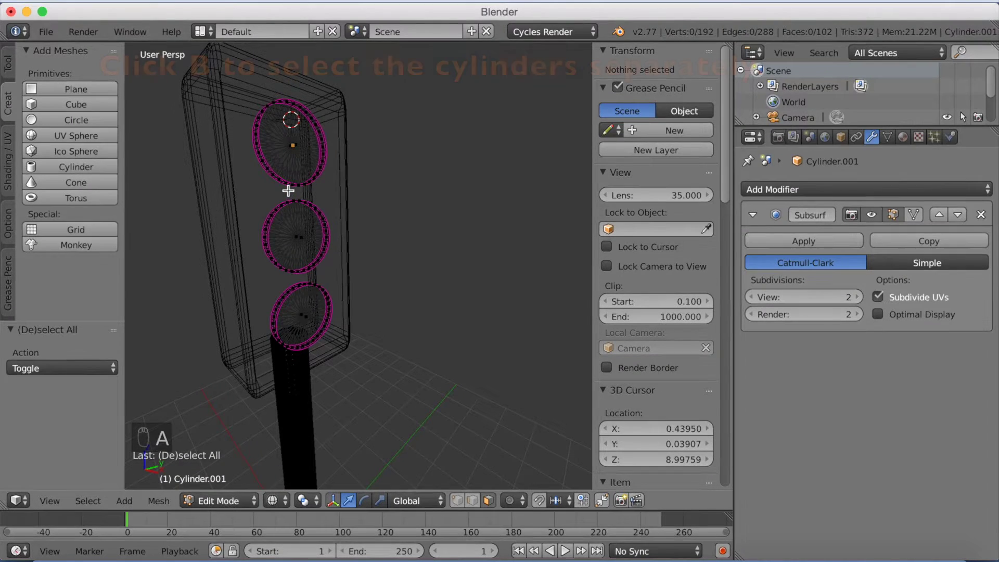
{"action": "key", "text": "b"}
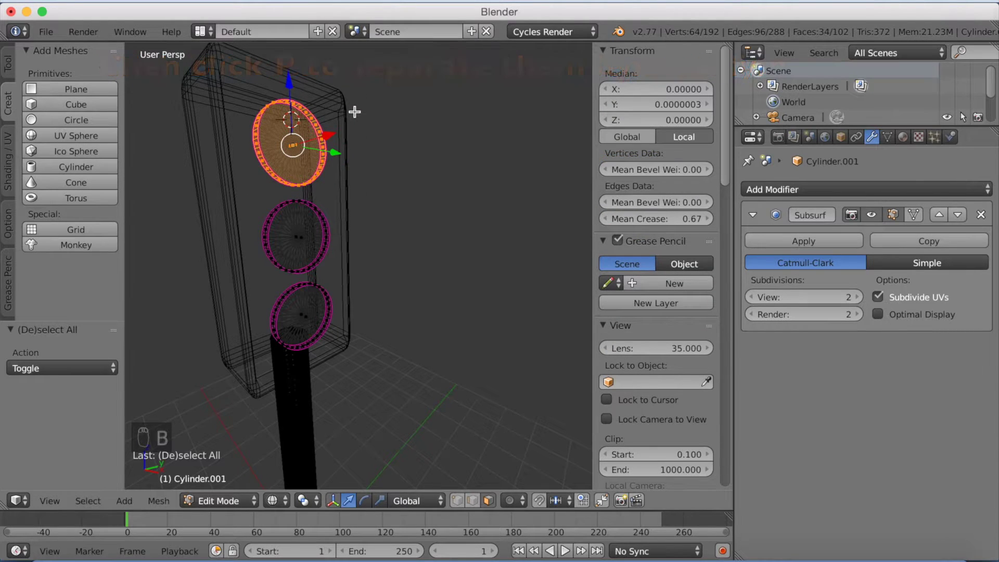
{"action": "key", "text": "p"}
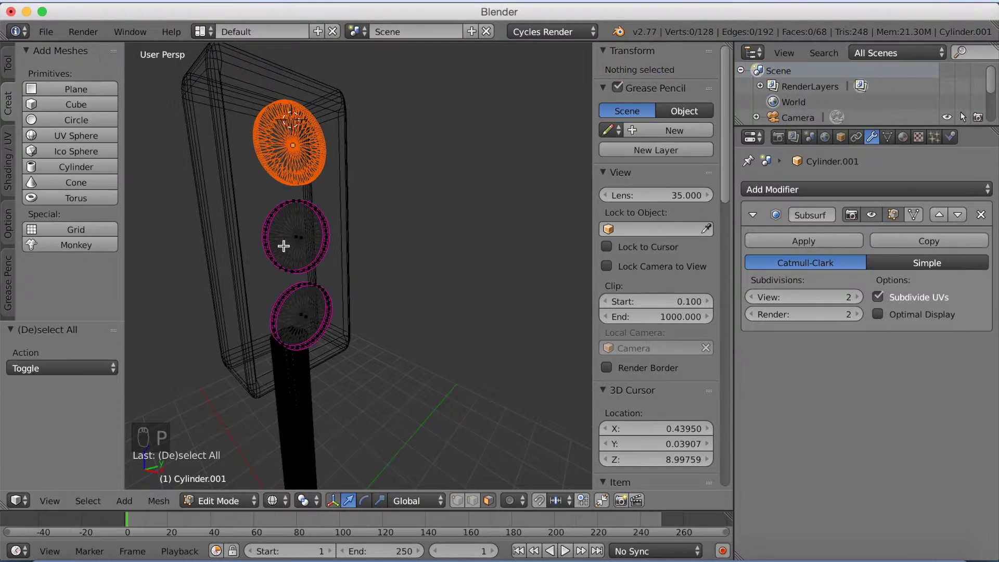
{"action": "key", "text": "b"}
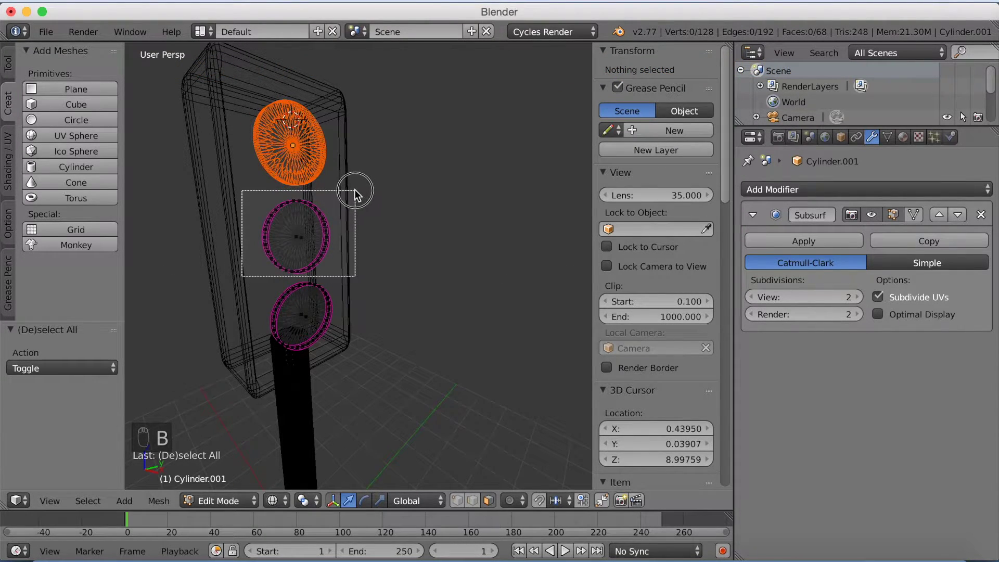
{"action": "key", "text": "b"}
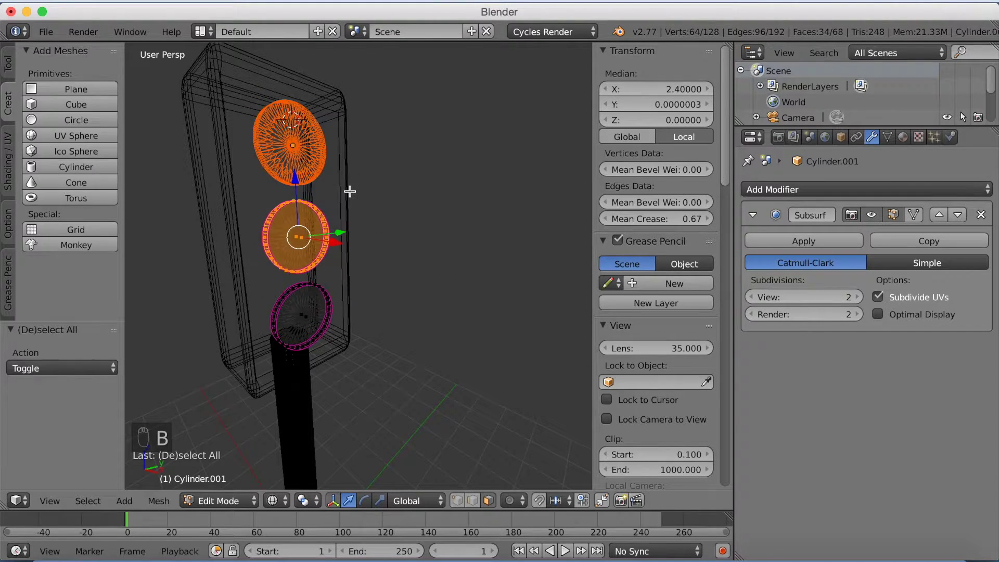
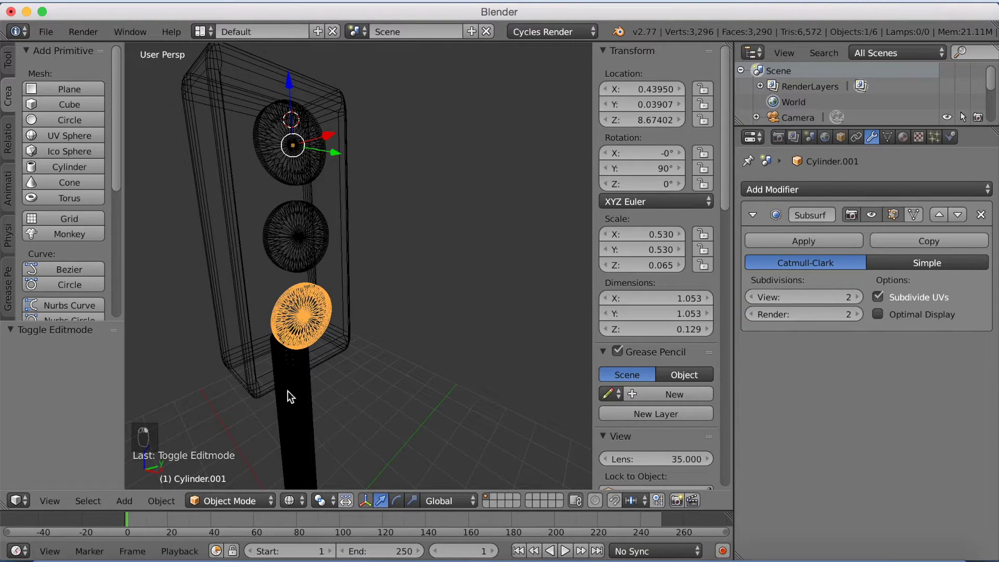
Give the top lamp disc a new material with a Mix Shader surface, then zoom out to the whole scene.
{"action": "left_click", "coordinate": [213, 501]}
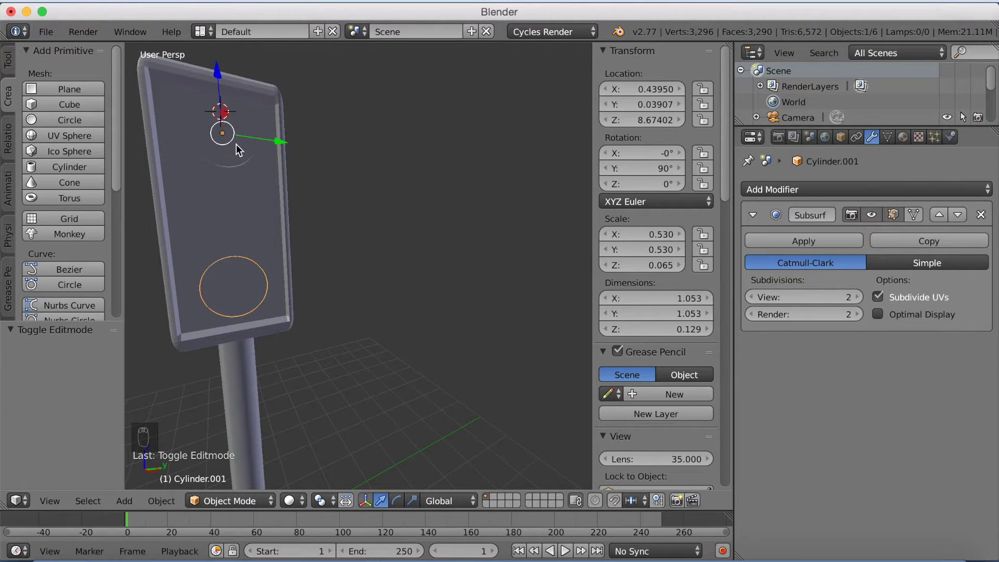
{"action": "left_click_drag", "start_coordinate": [243, 162], "coordinate": [243, 159]}
{"action": "left_click_drag", "start_coordinate": [244, 159], "coordinate": [858, 161]}
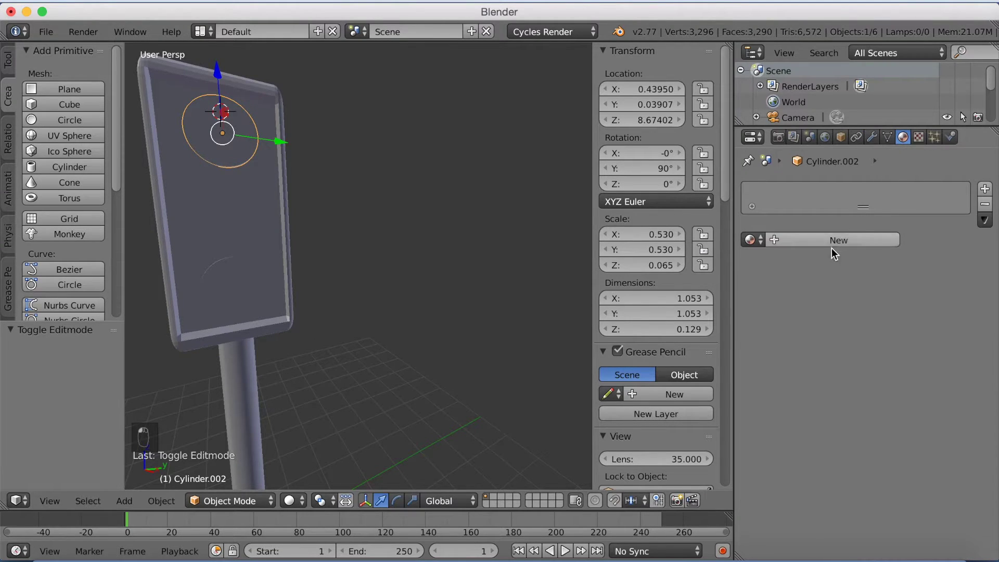
{"action": "left_click_drag", "start_coordinate": [834, 246], "coordinate": [836, 241]}
{"action": "left_click", "coordinate": [873, 326]}
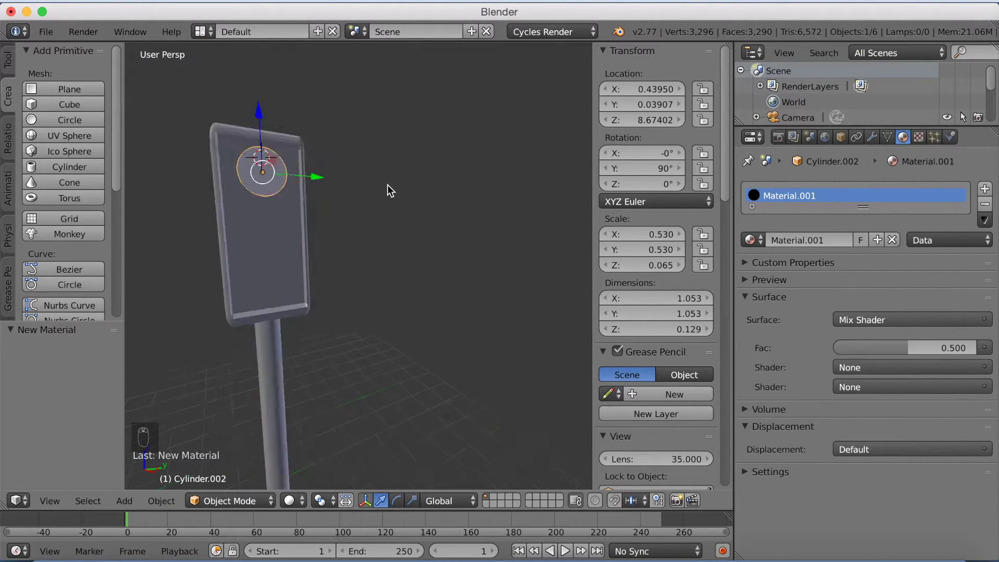
{"action": "left_click_drag", "start_coordinate": [363, 379], "coordinate": [346, 358]}
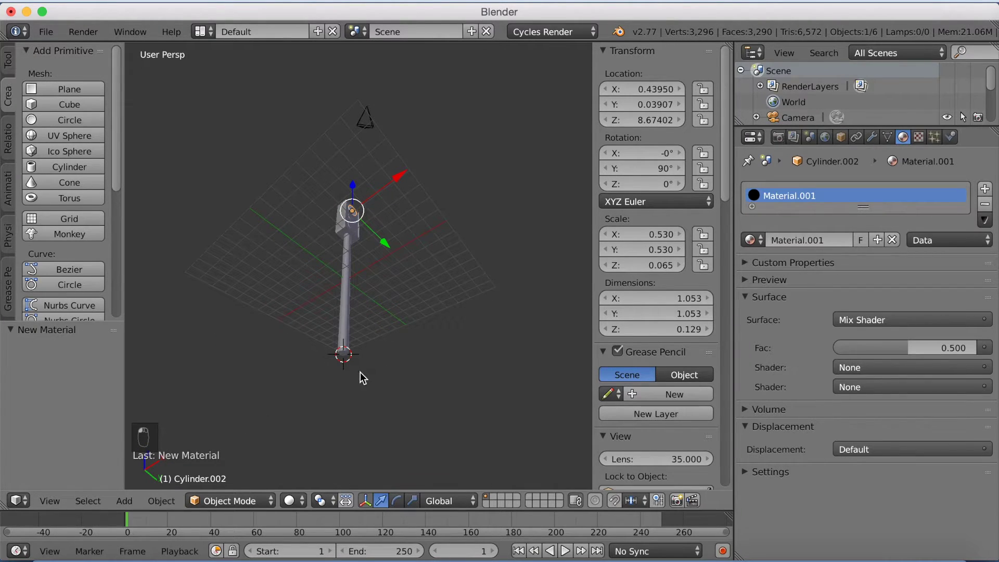
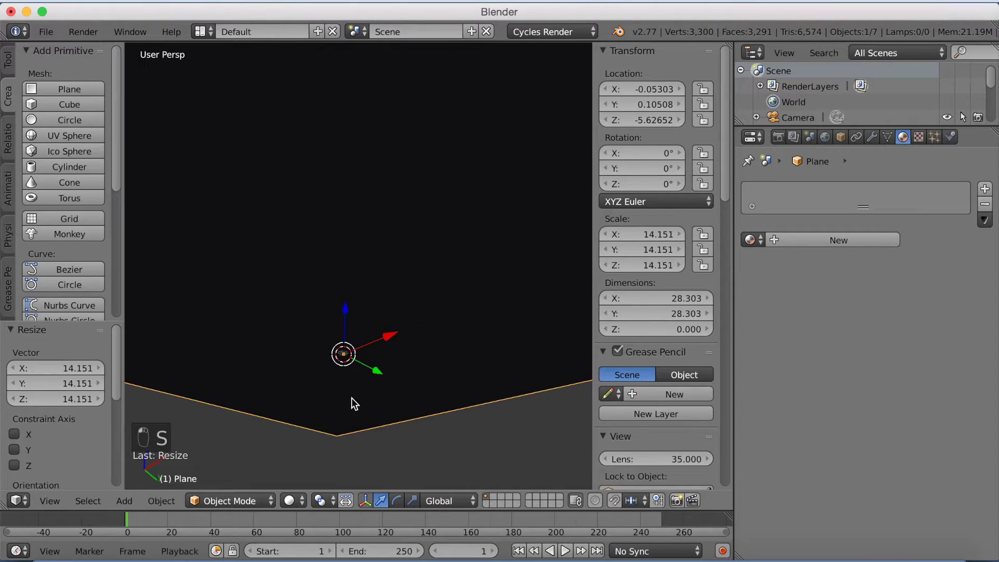
Add a plane at the pole's foot, tilt it and lift it above the traffic light.
{"action": "left_click_drag", "start_coordinate": [372, 361], "coordinate": [367, 376]}
{"action": "key", "text": "s"}
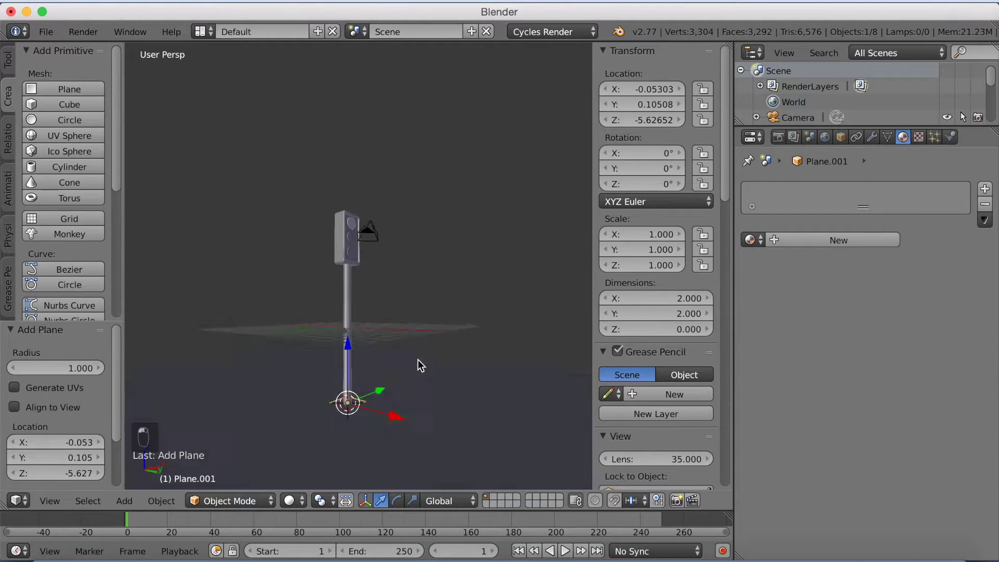
{"action": "key", "text": "r"}
{"action": "left_click_drag", "start_coordinate": [452, 419], "coordinate": [393, 434]}
{"action": "key", "text": "g"}
Scale the plane up into a big light panel, tilt it further and move it up and aside.
{"action": "key", "text": "s"}
{"action": "left_click_drag", "start_coordinate": [344, 283], "coordinate": [329, 290]}
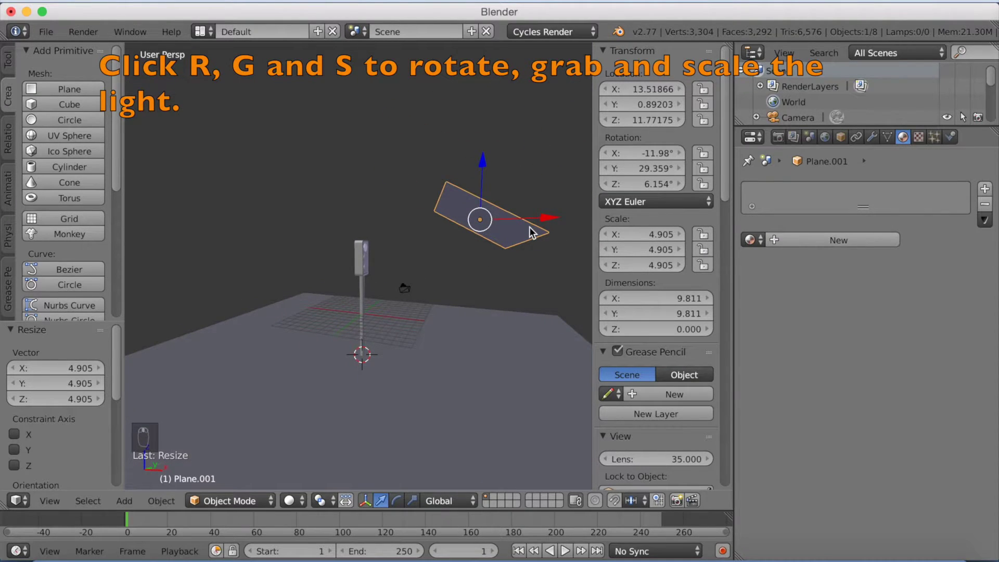
{"action": "key", "text": "r"}
{"action": "left_click_drag", "start_coordinate": [530, 259], "coordinate": [493, 266]}
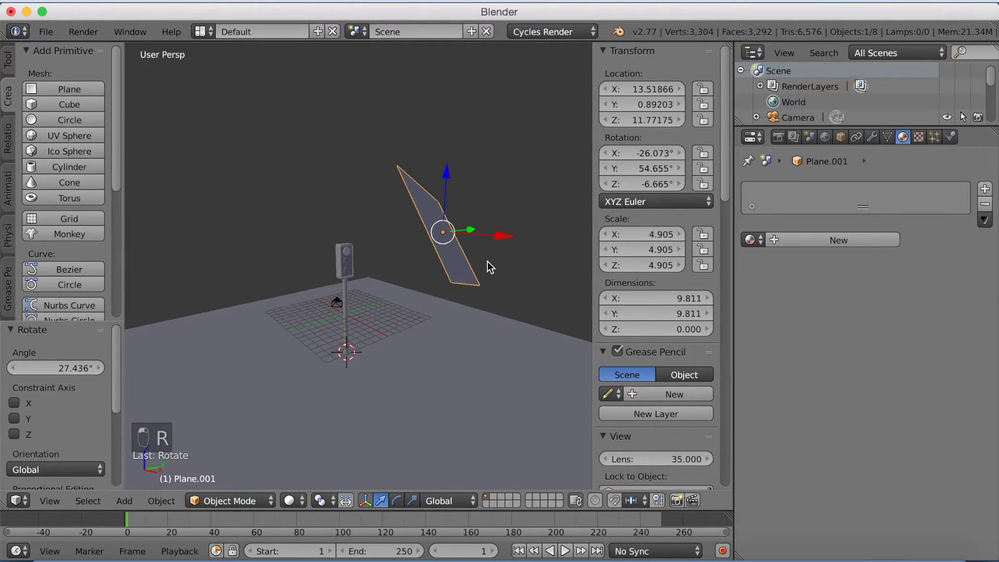
{"action": "key", "text": "g"}
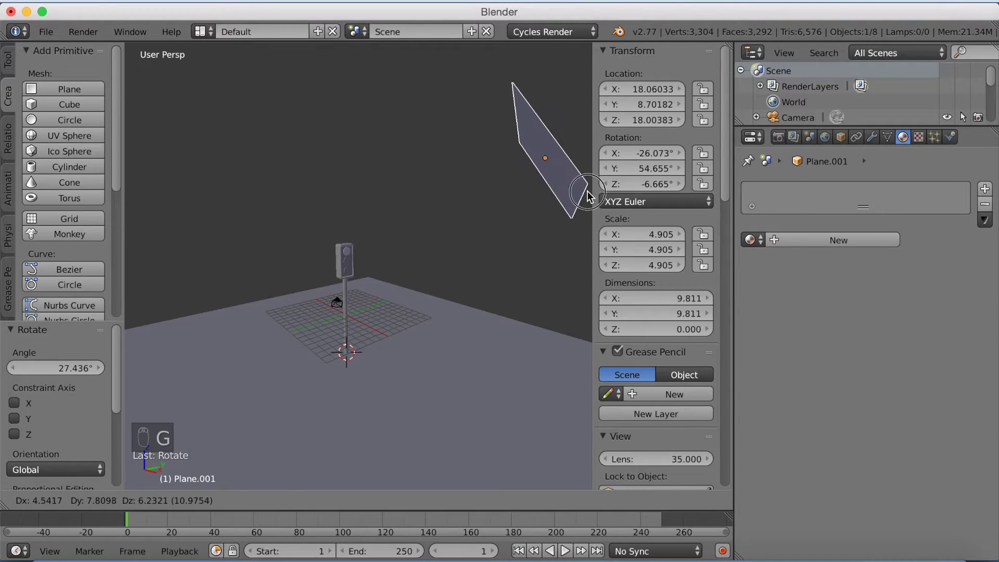
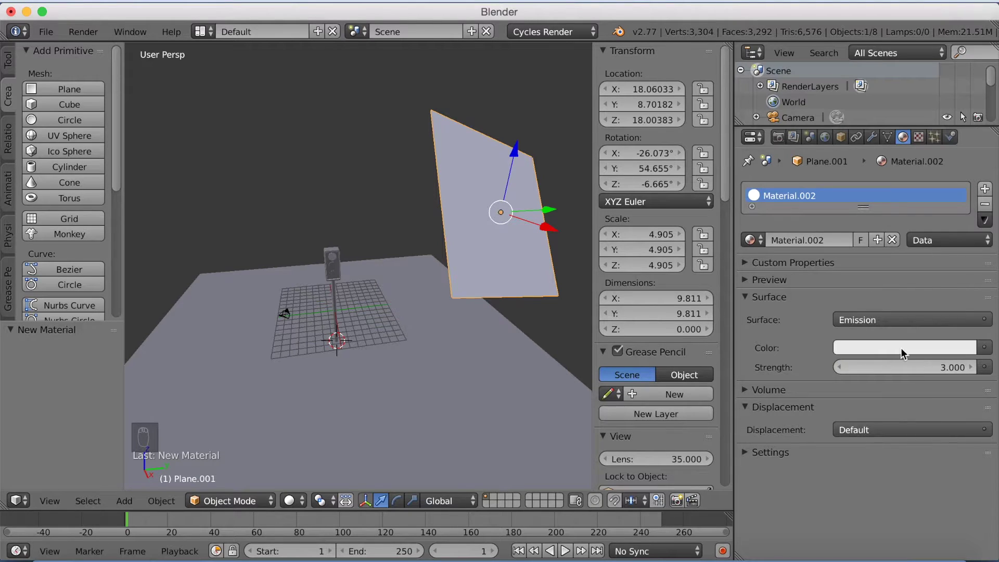
Switch the viewport to Rendered shading and darken the ground plane's diffuse colour.
{"action": "left_click_drag", "start_coordinate": [288, 503], "coordinate": [318, 397]}
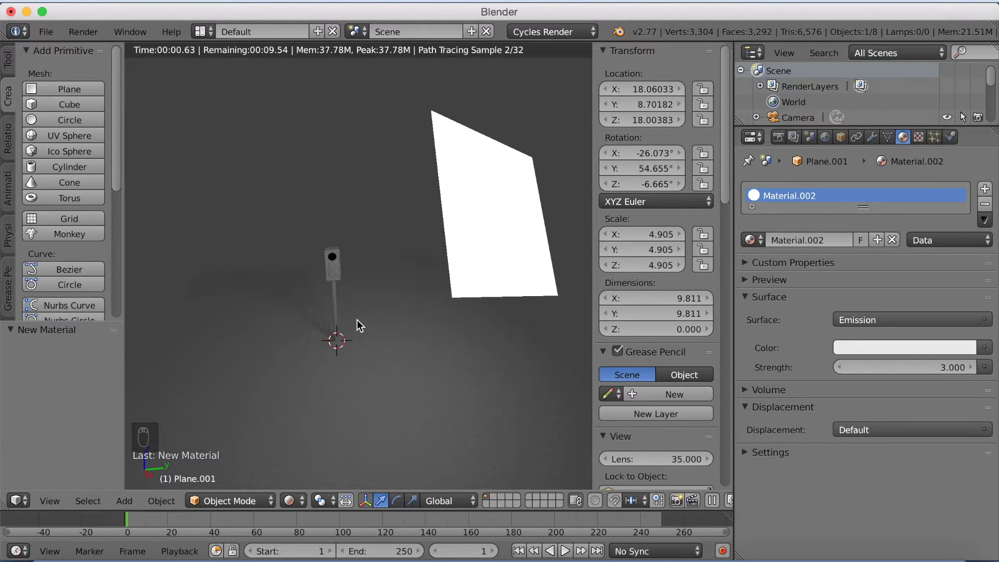
{"action": "left_click_drag", "start_coordinate": [371, 321], "coordinate": [839, 245]}
{"action": "middle_click", "coordinate": [839, 244]}
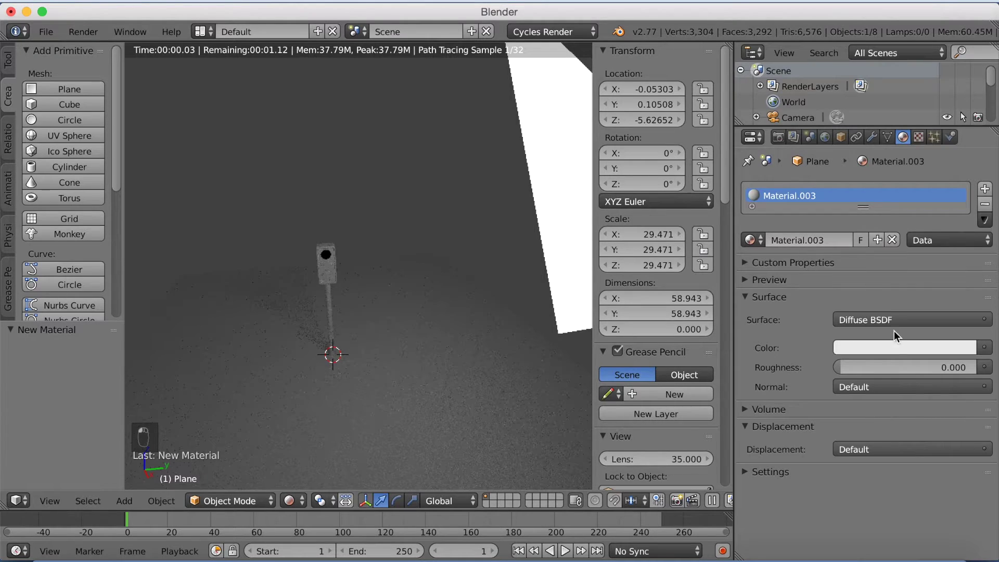
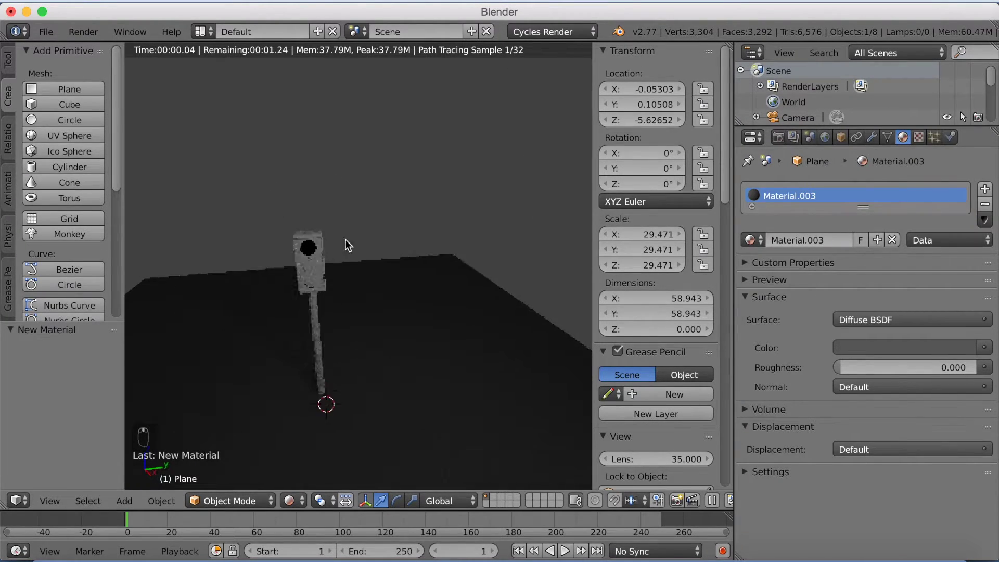
{"action": "left_click_drag", "start_coordinate": [353, 307], "coordinate": [931, 355]}
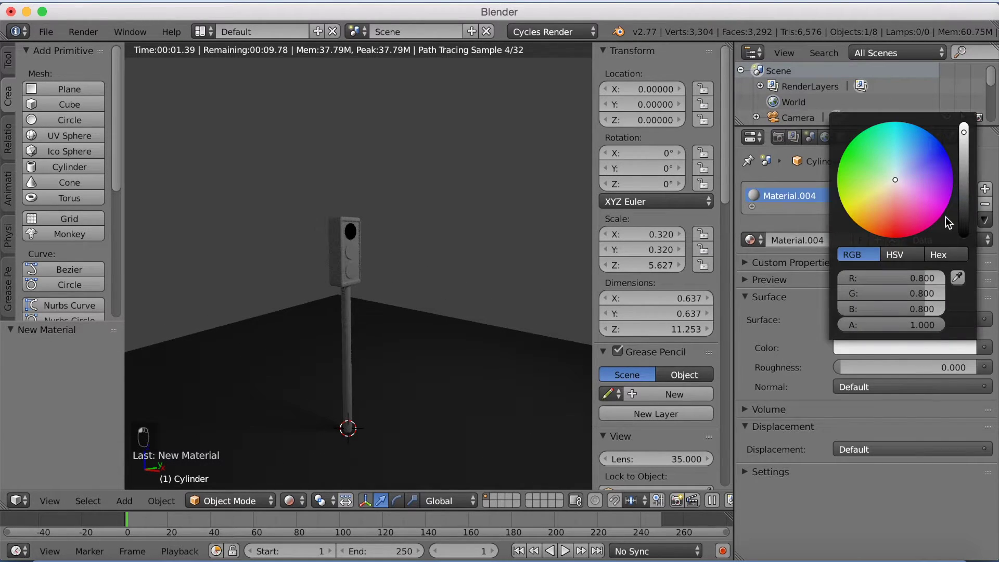
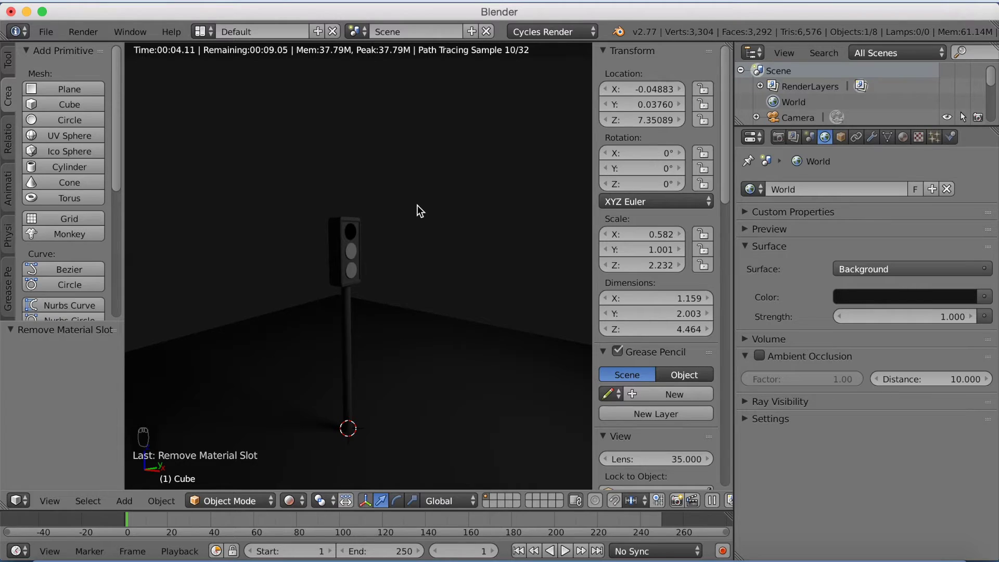
Set the top lamp's mix inputs to a red Emission and a Glass BSDF, adjusting the factor.
{"action": "left_click_drag", "start_coordinate": [421, 210], "coordinate": [868, 163]}
{"action": "left_click", "coordinate": [868, 164]}
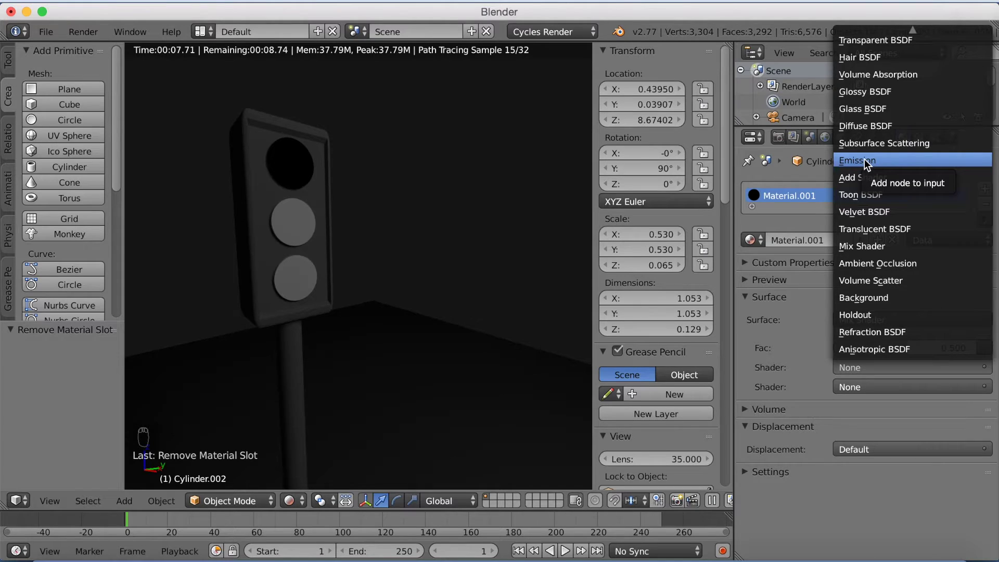
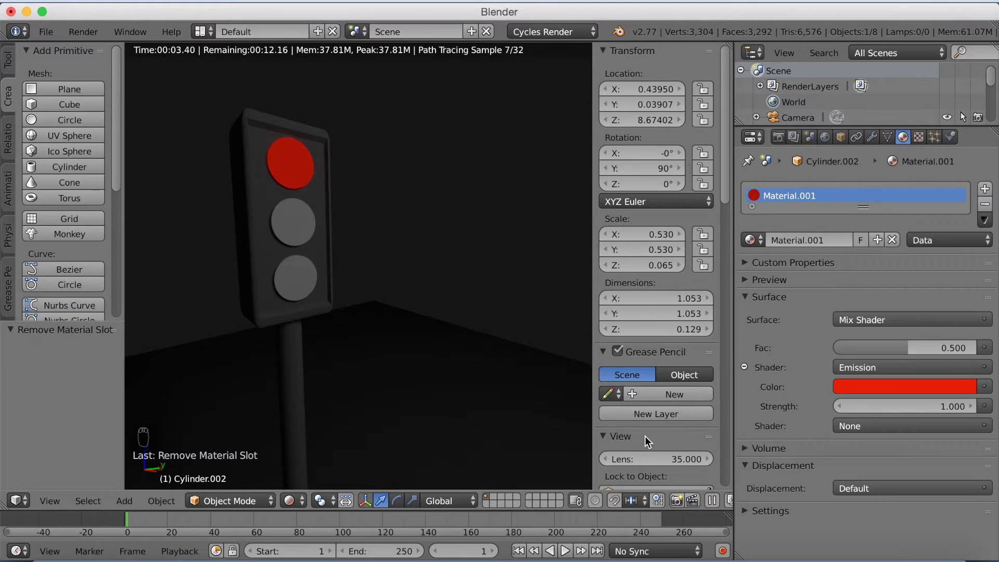
{"action": "left_click", "coordinate": [843, 426]}
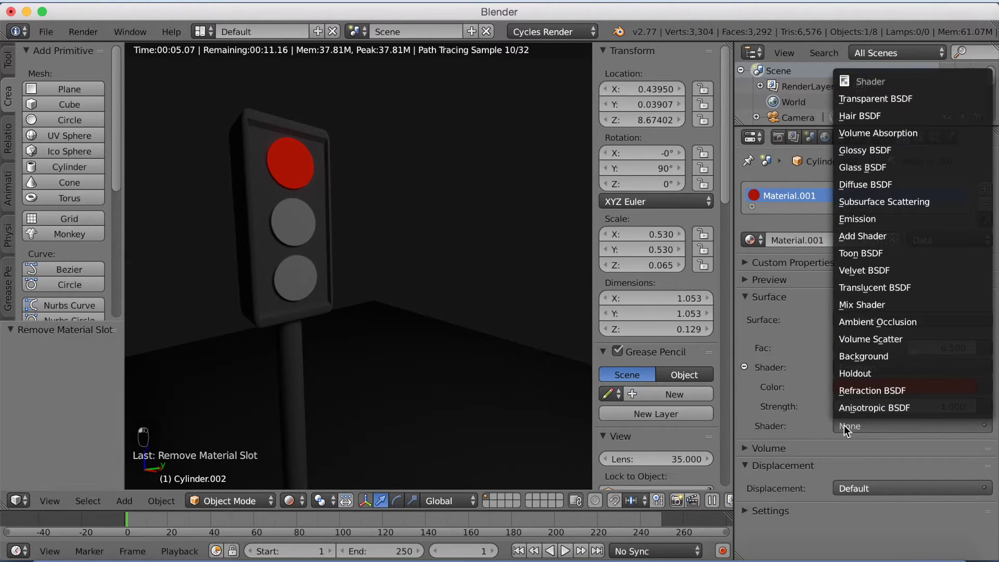
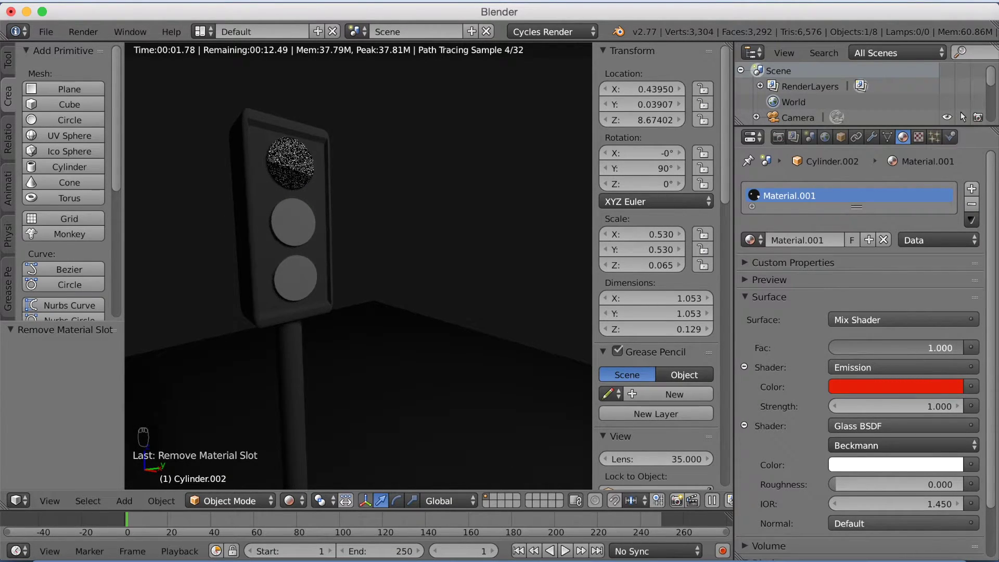
{"action": "left_click_drag", "start_coordinate": [883, 466], "coordinate": [921, 320]}
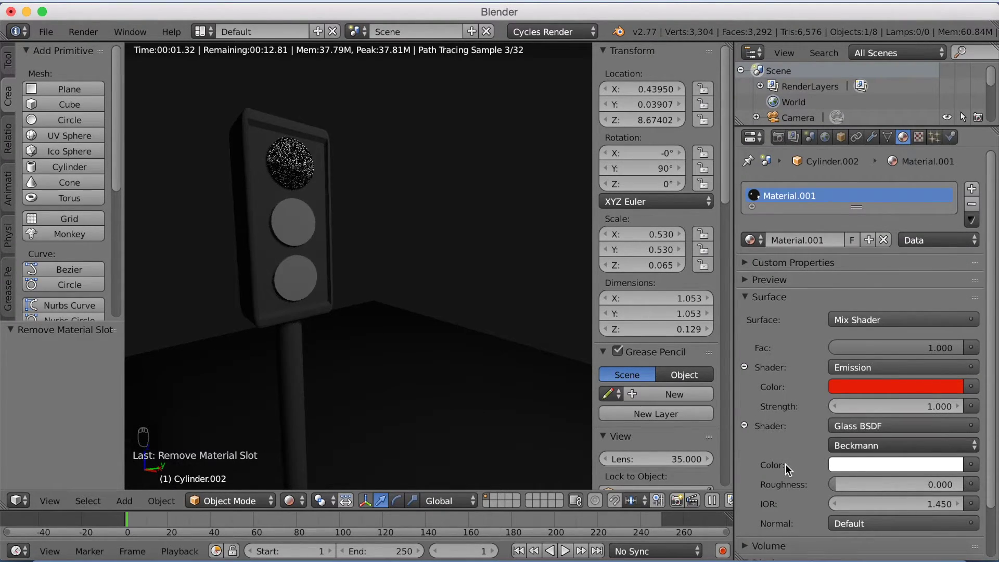
{"action": "left_click_drag", "start_coordinate": [507, 260], "coordinate": [503, 262]}
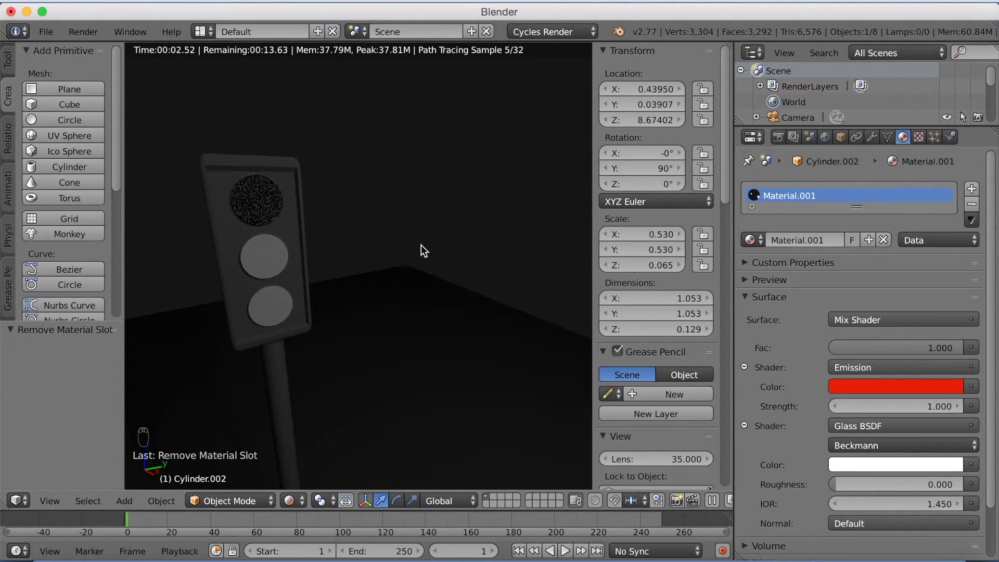
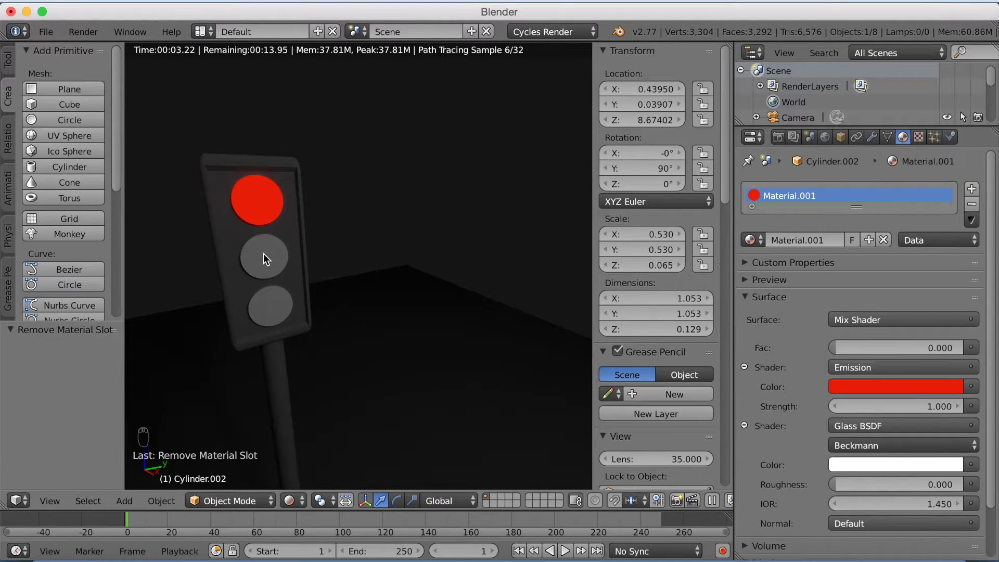
Give the middle lamp a new Mix Shader material blending yellow Emission with Glass BSDF at pure emission, then pick the bottom lamp.
{"action": "left_click_drag", "start_coordinate": [275, 268], "coordinate": [830, 278]}
{"action": "left_click_drag", "start_coordinate": [829, 278], "coordinate": [803, 206]}
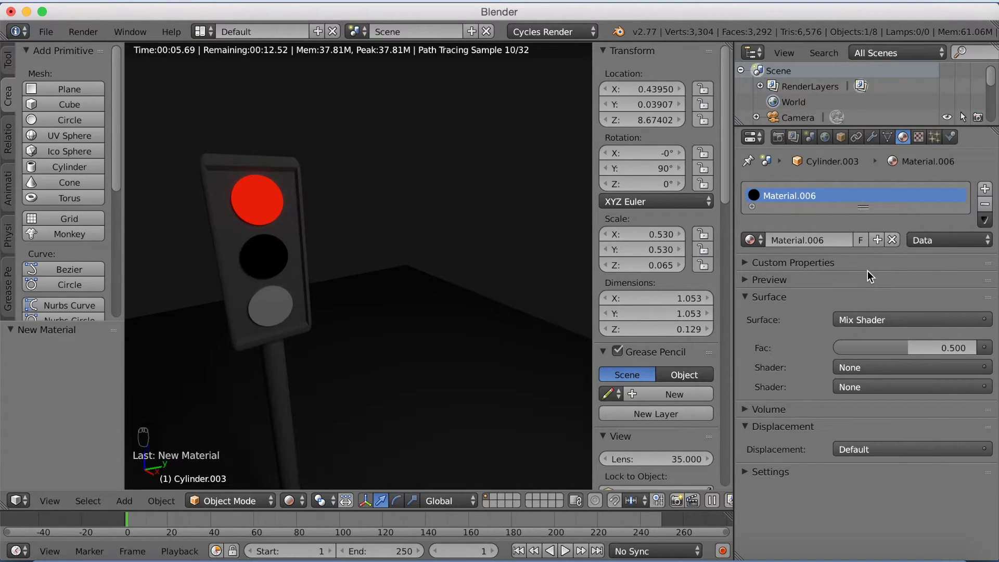
{"action": "left_click_drag", "start_coordinate": [868, 374], "coordinate": [856, 205]}
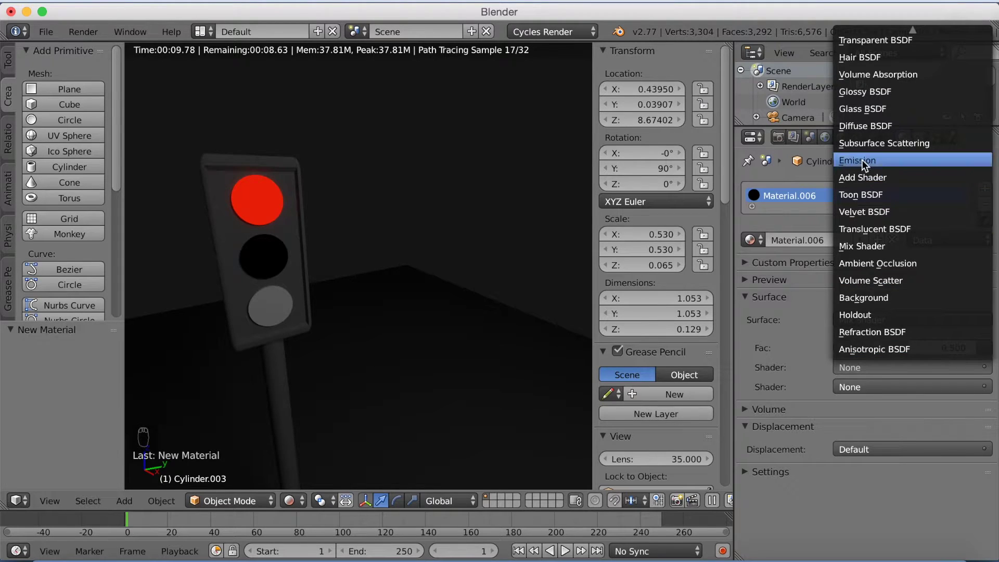
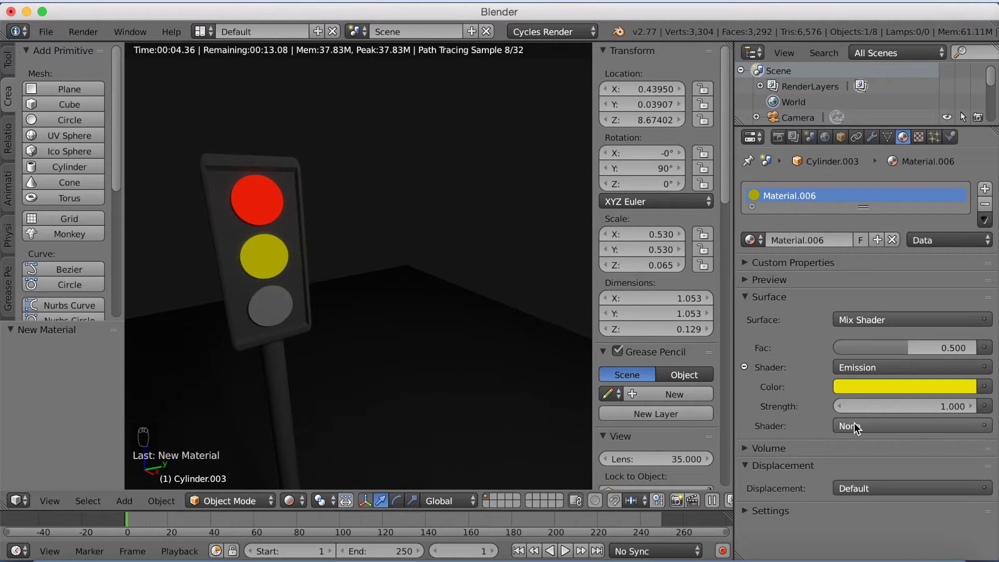
{"action": "left_click_drag", "start_coordinate": [858, 428], "coordinate": [874, 164]}
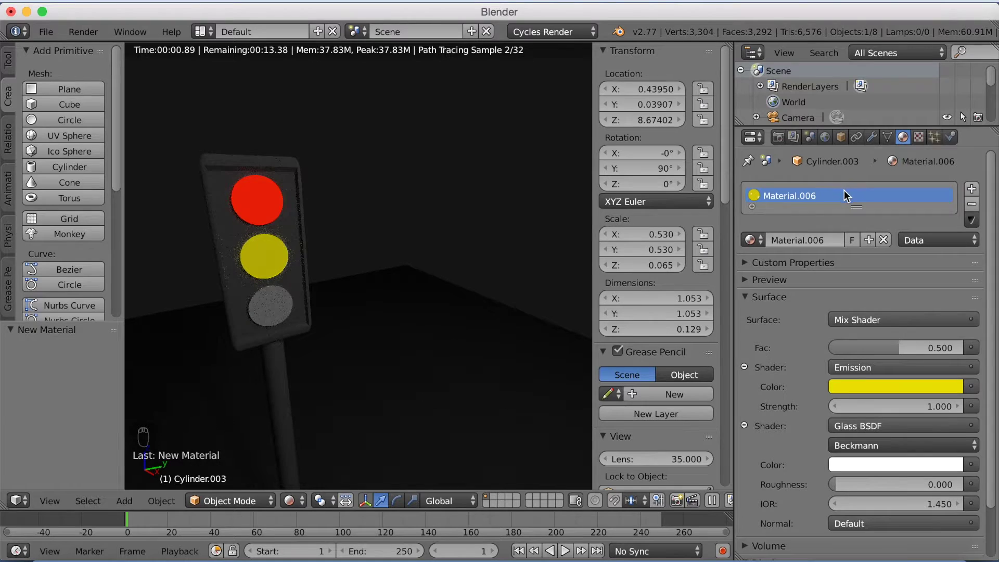
{"action": "left_click_drag", "start_coordinate": [891, 466], "coordinate": [634, 362]}
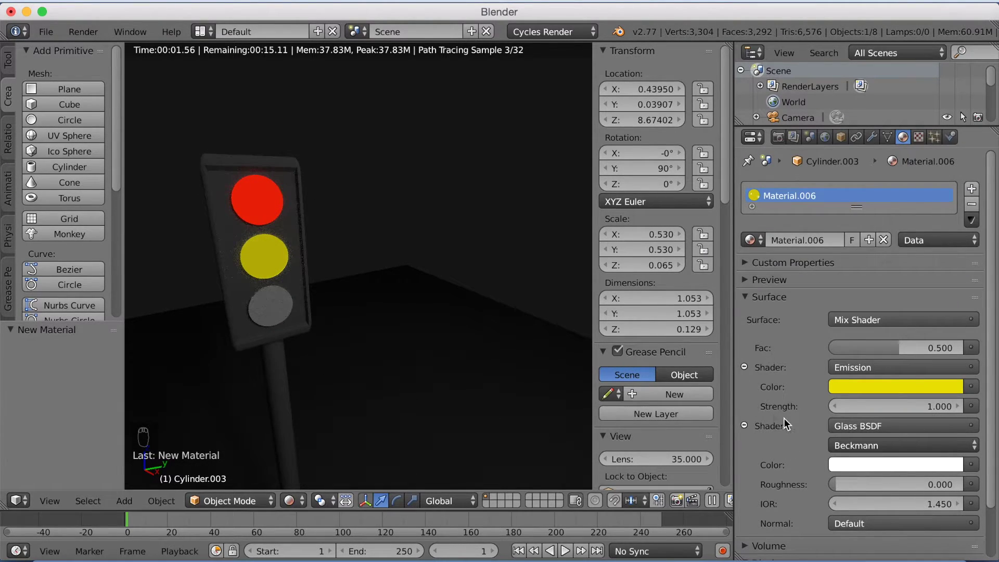
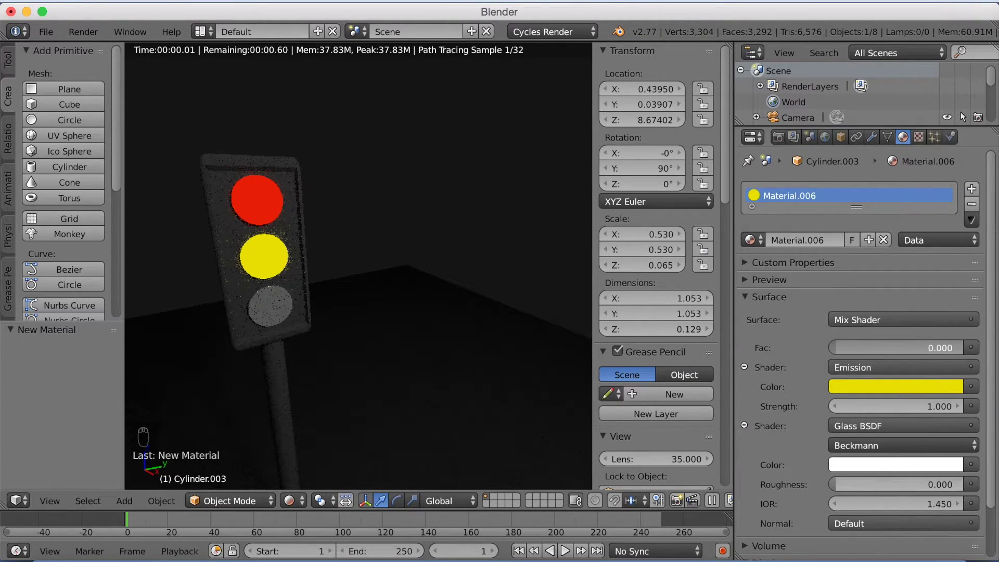
{"action": "left_click_drag", "start_coordinate": [271, 309], "coordinate": [824, 249]}
Give the bottom lamp a new Mix Shader material with a green Emission as its first input.
{"action": "middle_click", "coordinate": [824, 248]}
{"action": "left_click_drag", "start_coordinate": [825, 256], "coordinate": [813, 211]}
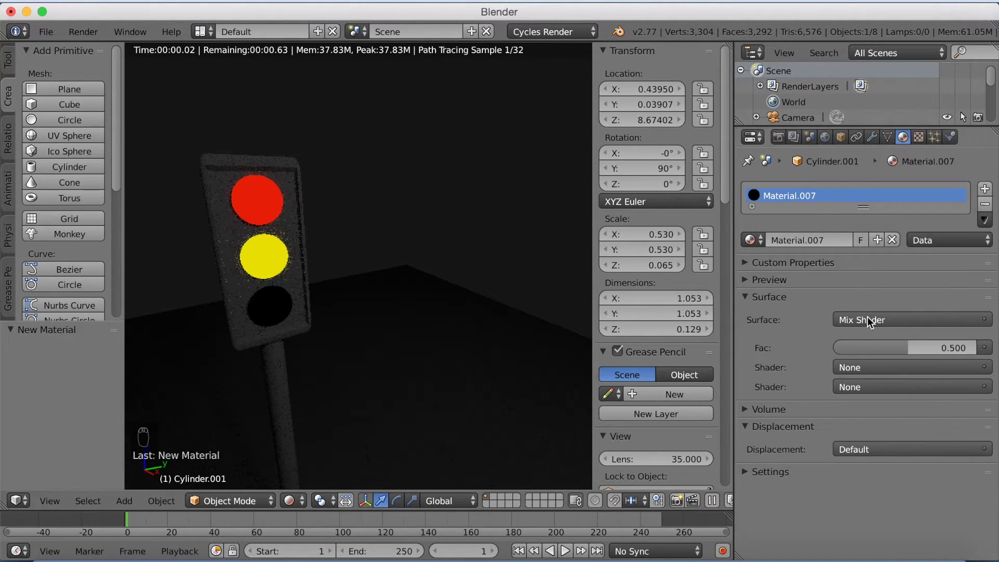
{"action": "left_click", "coordinate": [872, 369]}
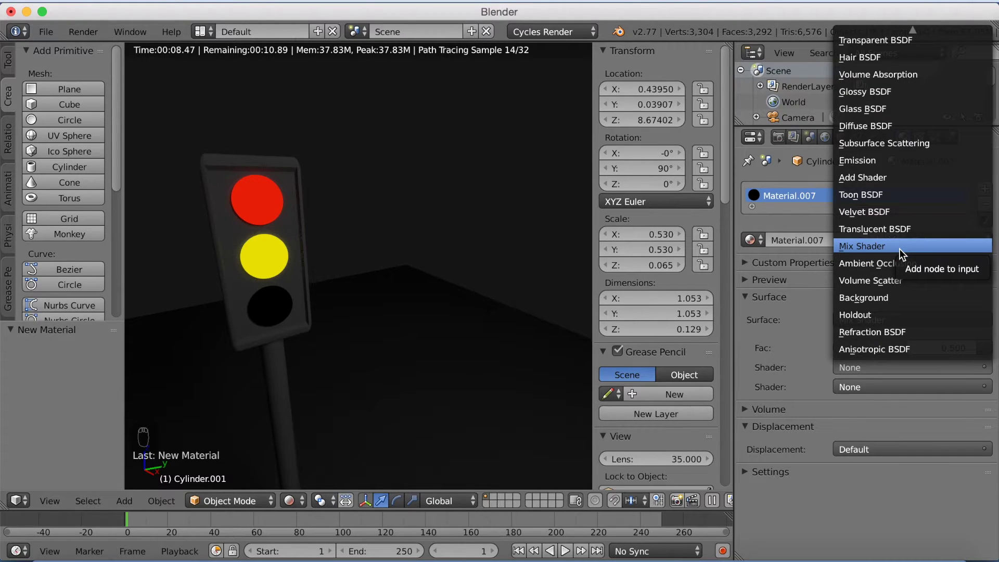
{"action": "left_click_drag", "start_coordinate": [888, 375], "coordinate": [899, 211]}
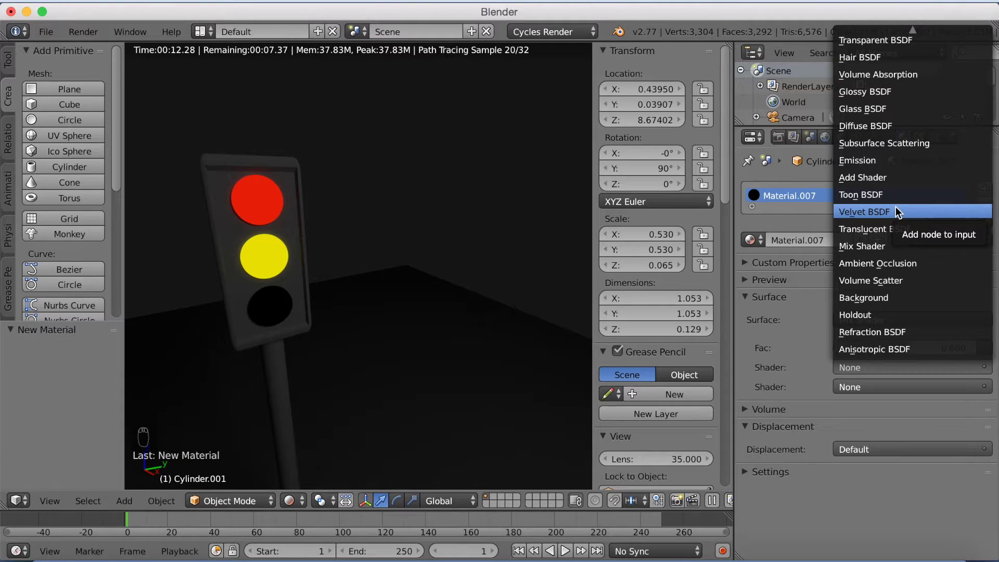
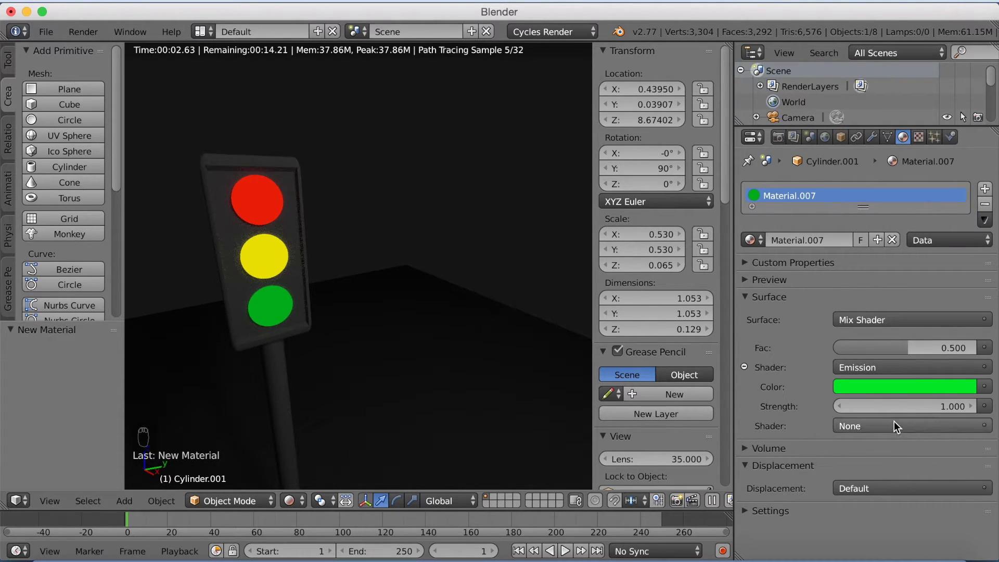
{"action": "left_click", "coordinate": [897, 423]}
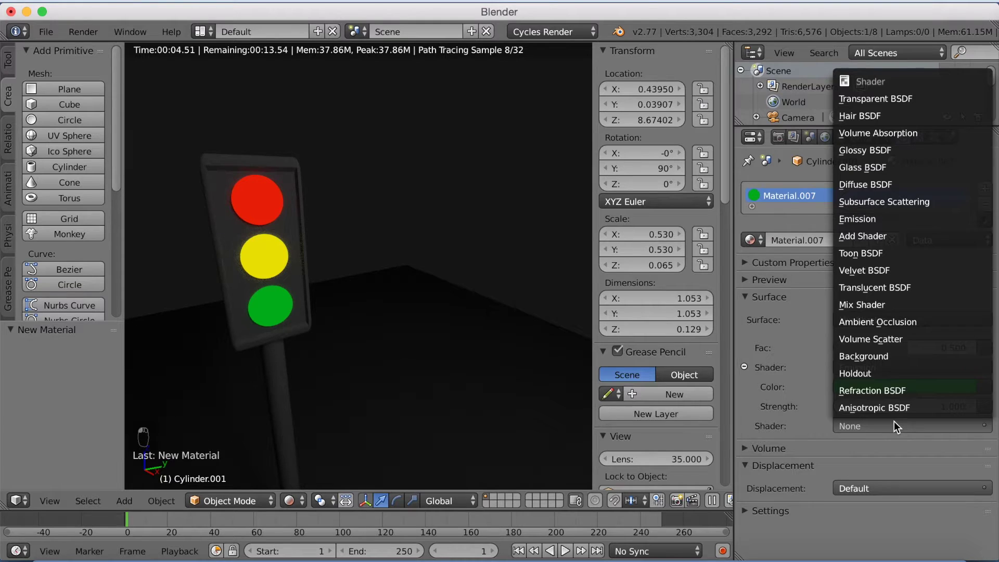
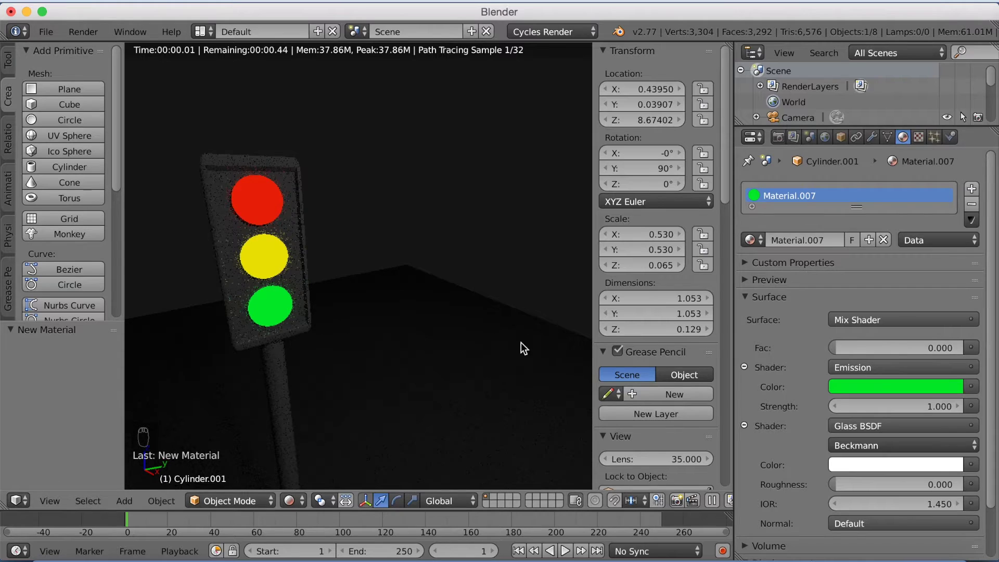
Frame the traffic light sideways and look through the scene camera with Numpad 0.
{"action": "left_click_drag", "start_coordinate": [418, 295], "coordinate": [340, 291]}
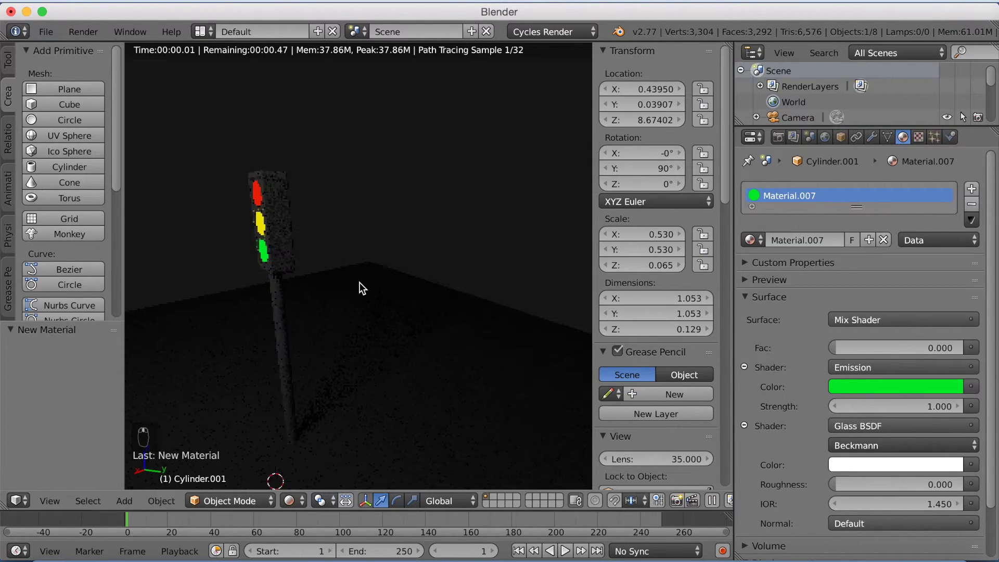
{"action": "left_click_drag", "start_coordinate": [387, 287], "coordinate": [429, 287]}
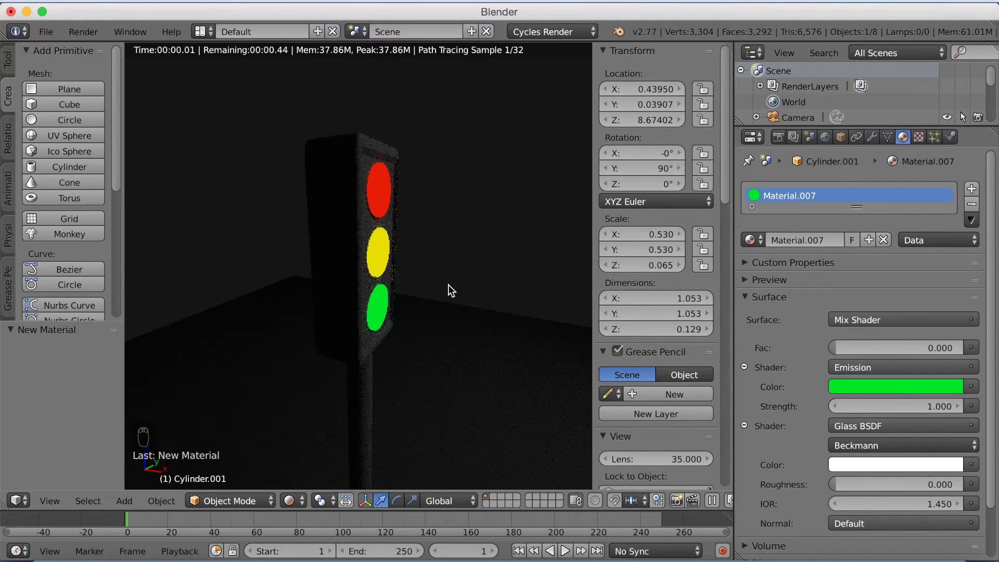
{"action": "left_click_drag", "start_coordinate": [450, 291], "coordinate": [430, 292]}
{"action": "key", "text": "KP_0"}
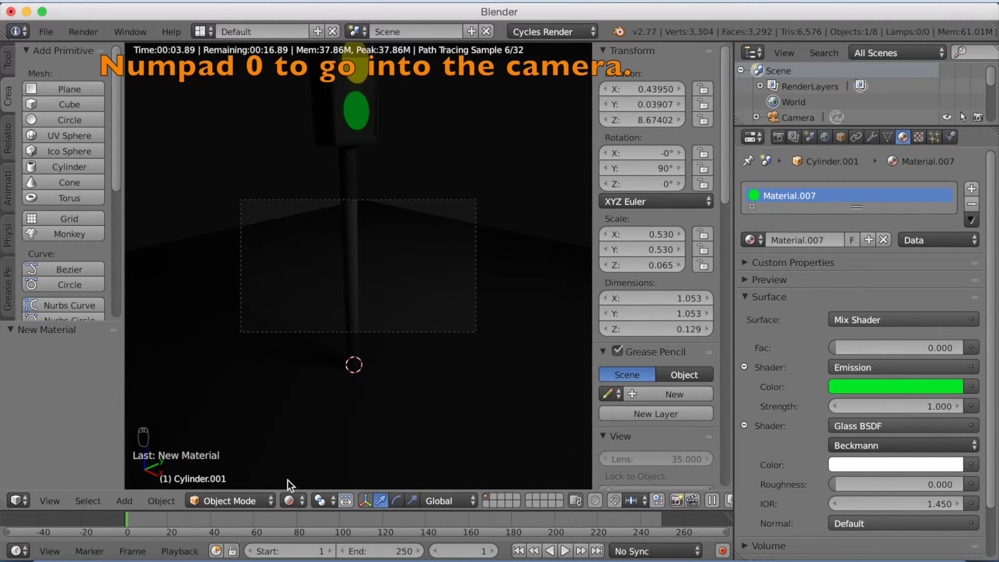
{"action": "left_click_drag", "start_coordinate": [287, 504], "coordinate": [303, 452]}
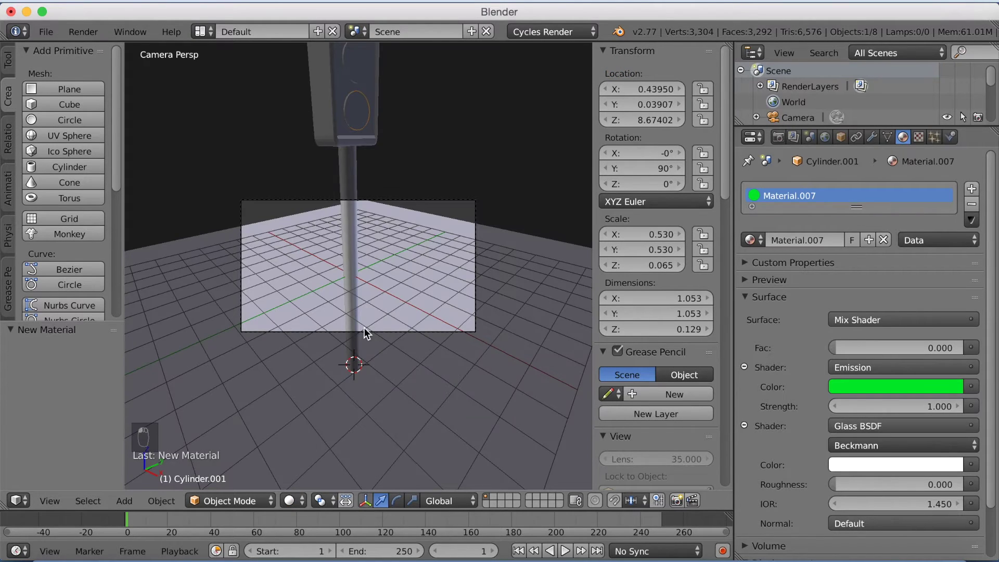
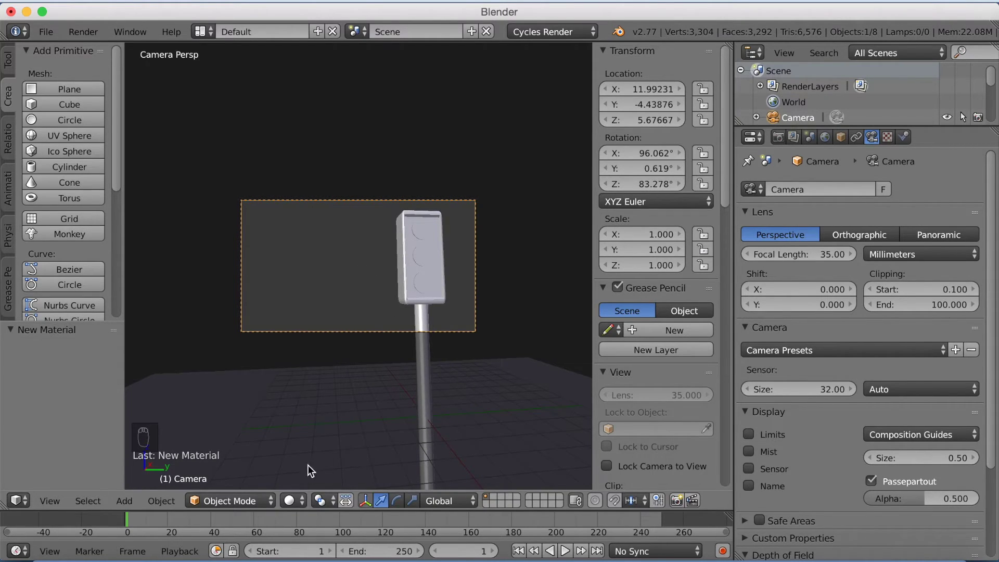
Zoom in on the camera view and switch the viewport shading to Rendered.
{"action": "left_click_drag", "start_coordinate": [298, 507], "coordinate": [311, 424]}
{"action": "left_click_drag", "start_coordinate": [311, 424], "coordinate": [317, 403]}
{"action": "left_click_drag", "start_coordinate": [317, 403], "coordinate": [369, 396]}
{"action": "left_click_drag", "start_coordinate": [369, 396], "coordinate": [414, 388]}
{"action": "left_click_drag", "start_coordinate": [414, 389], "coordinate": [265, 493]}
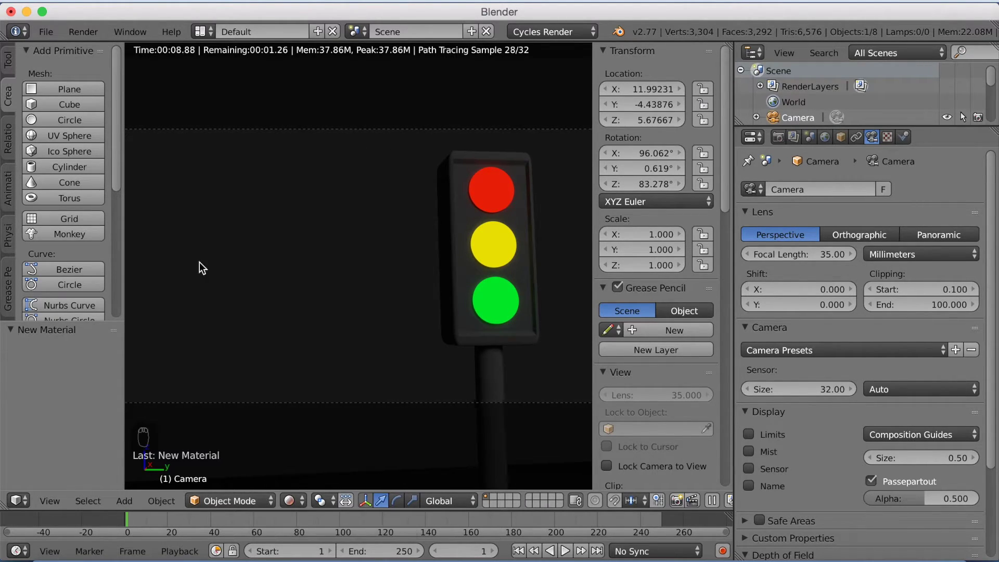
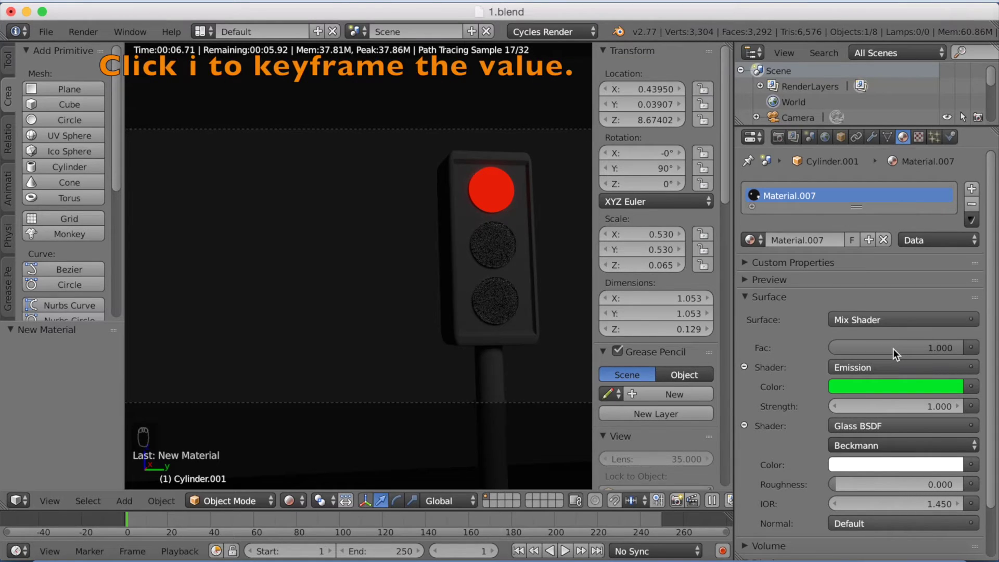
Keyframe the green lamp's mix factor at 1 so only the red lamp glows.
{"action": "key", "text": "i"}
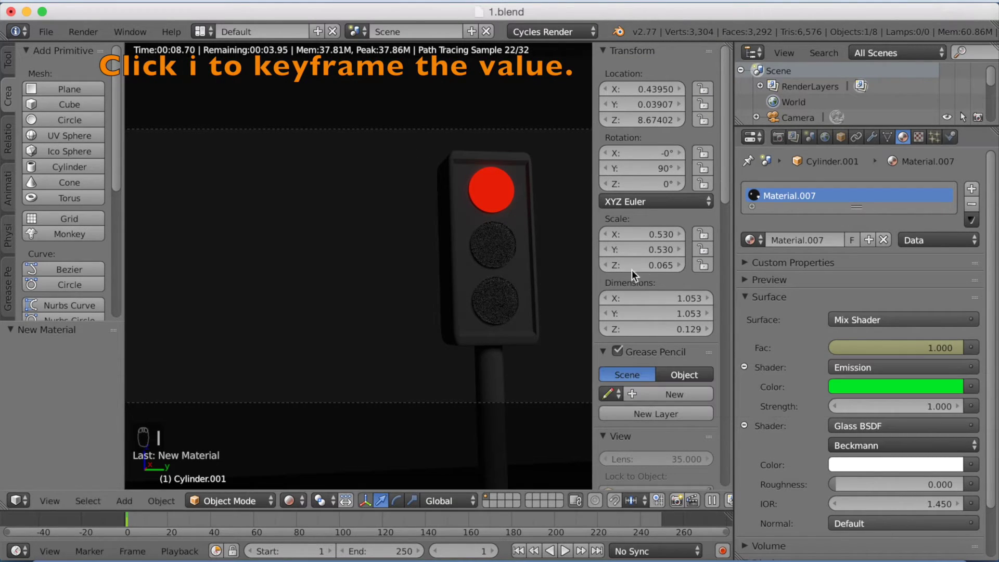
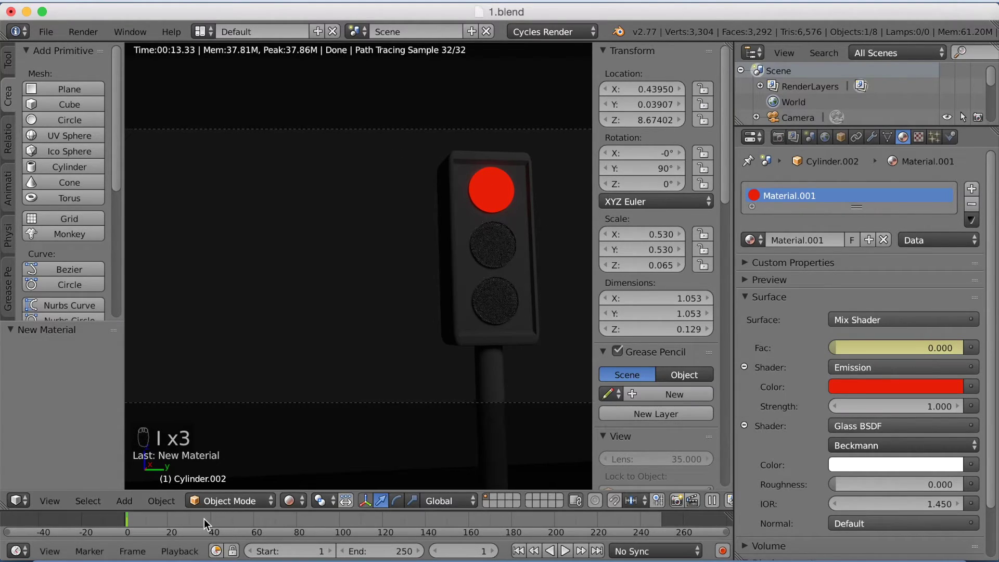
At frame 60 keyframe red staying on (Fac 0) and yellow and green staying off (Fac 1).
{"action": "left_click_drag", "start_coordinate": [202, 522], "coordinate": [253, 522]}
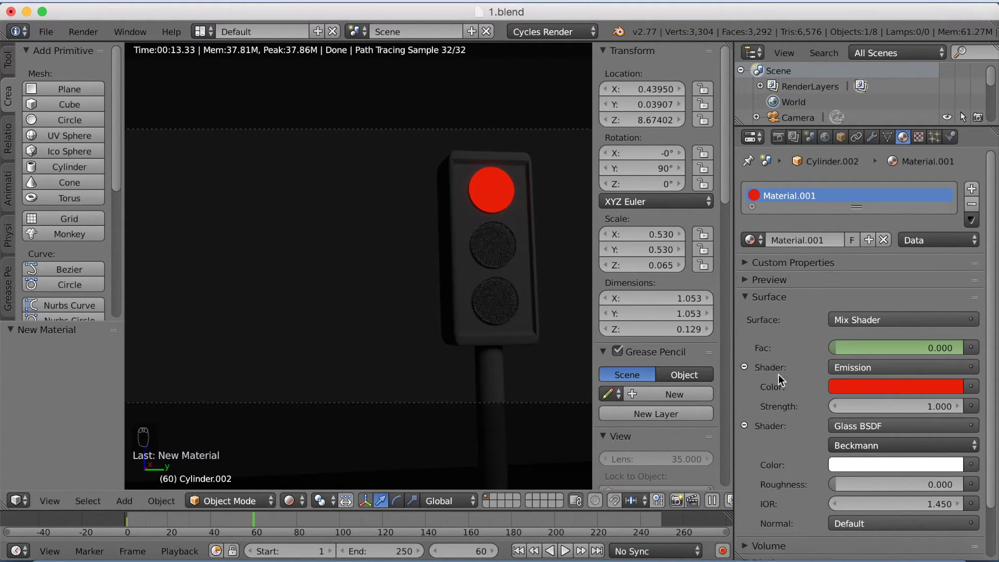
{"action": "key", "text": "i"}
{"action": "left_click_drag", "start_coordinate": [490, 243], "coordinate": [857, 353]}
{"action": "key", "text": "i"}
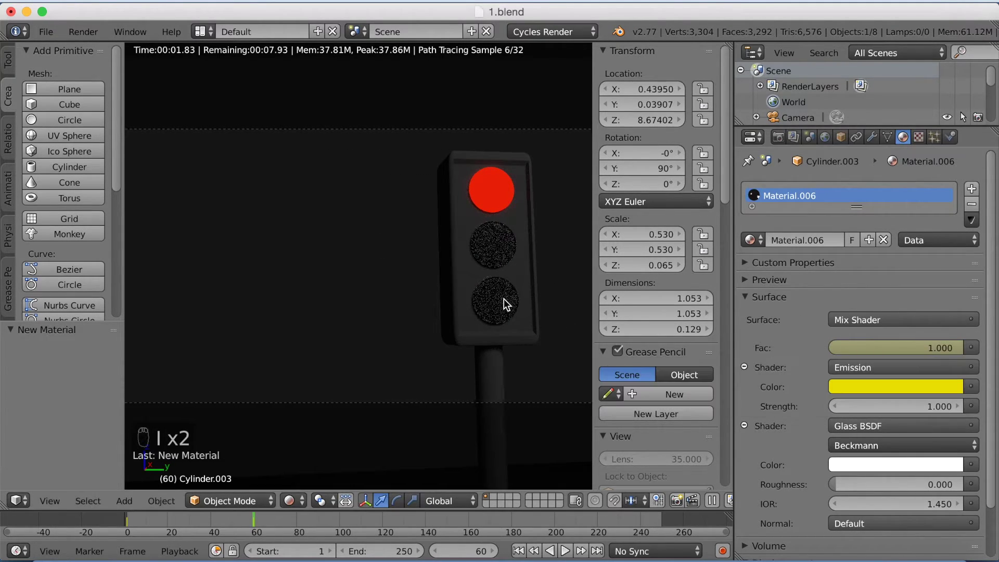
{"action": "left_click_drag", "start_coordinate": [505, 303], "coordinate": [848, 352]}
{"action": "key", "text": "i"}
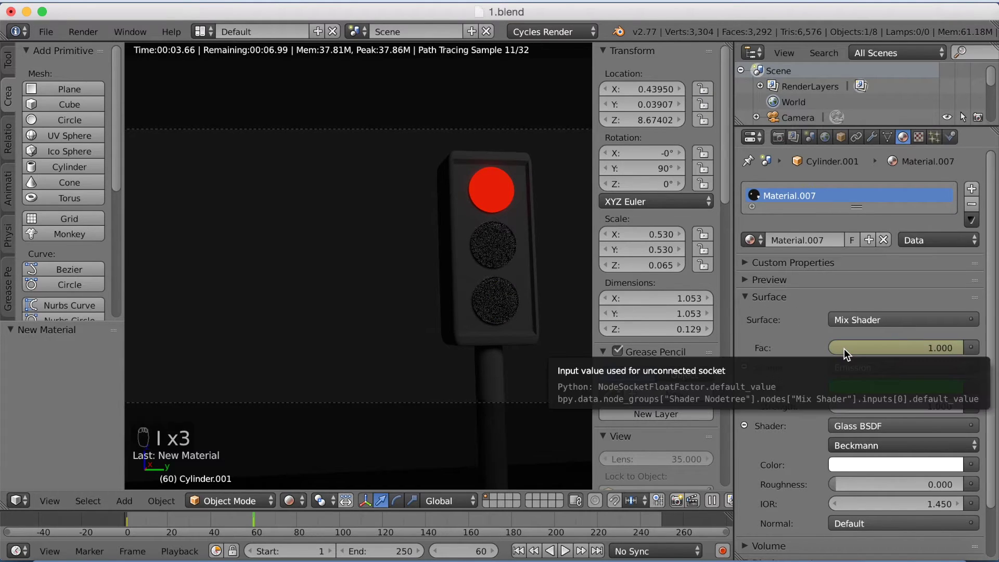
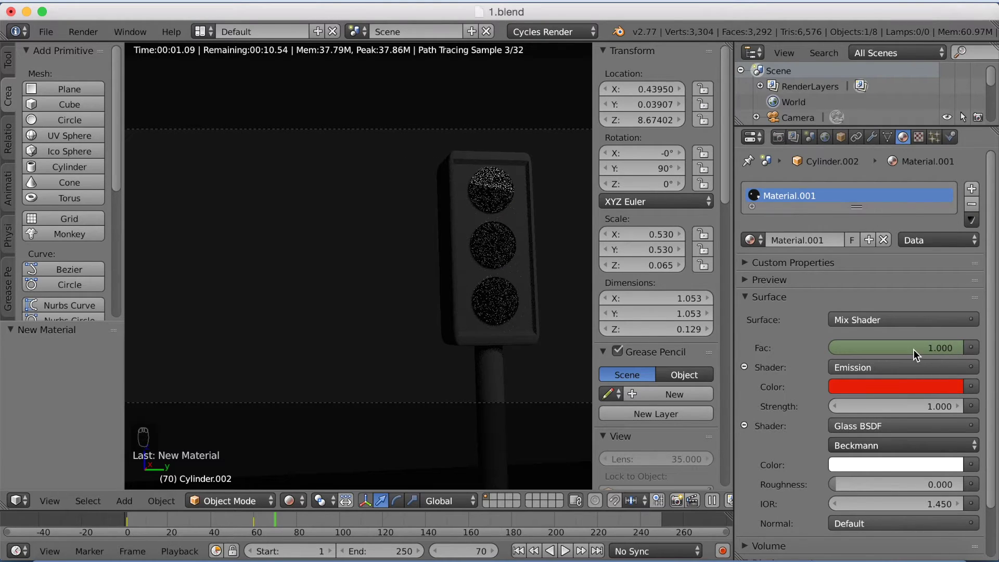
At frame 70 keyframe the red lamp off (Fac 1) and the yellow lamp on (Fac 0).
{"action": "key", "text": "i"}
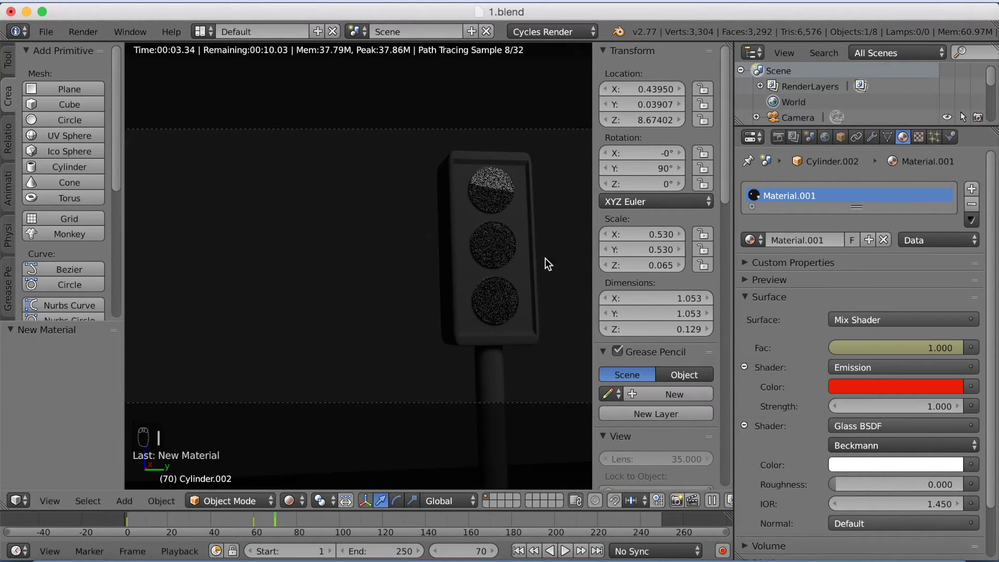
{"action": "left_click_drag", "start_coordinate": [504, 251], "coordinate": [858, 349]}
{"action": "key", "text": "i"}
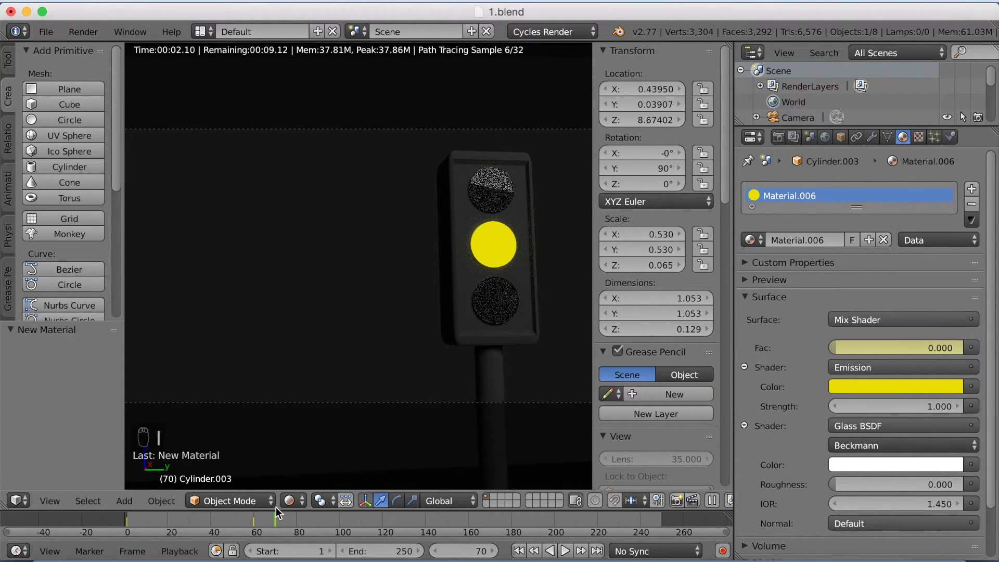
Move to frame 90 and keyframe the green lamp's mix factor there.
{"action": "left_click_drag", "start_coordinate": [279, 521], "coordinate": [250, 526]}
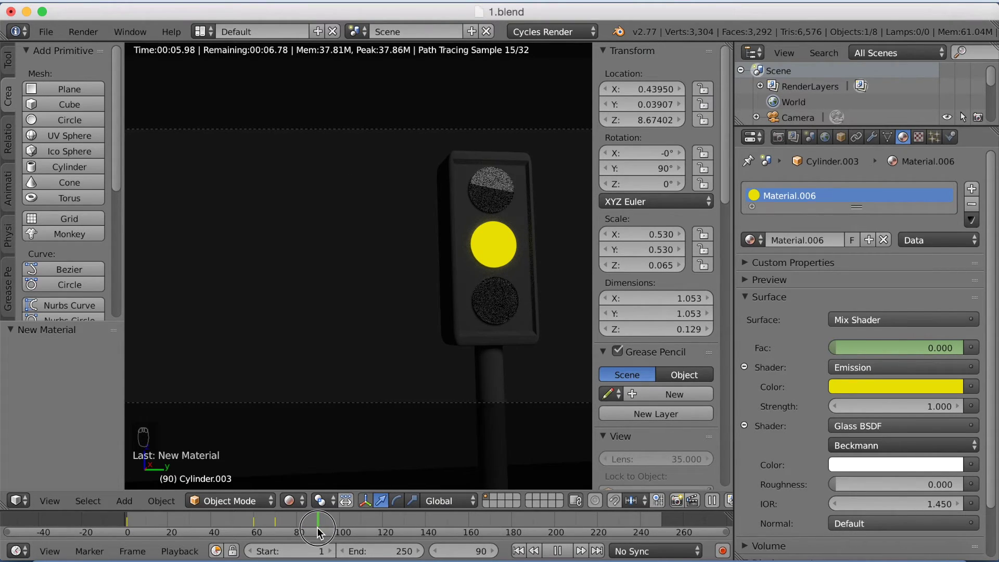
{"action": "left_click_drag", "start_coordinate": [916, 350], "coordinate": [928, 342]}
{"action": "left_click_drag", "start_coordinate": [923, 353], "coordinate": [496, 376]}
{"action": "key", "text": "i"}
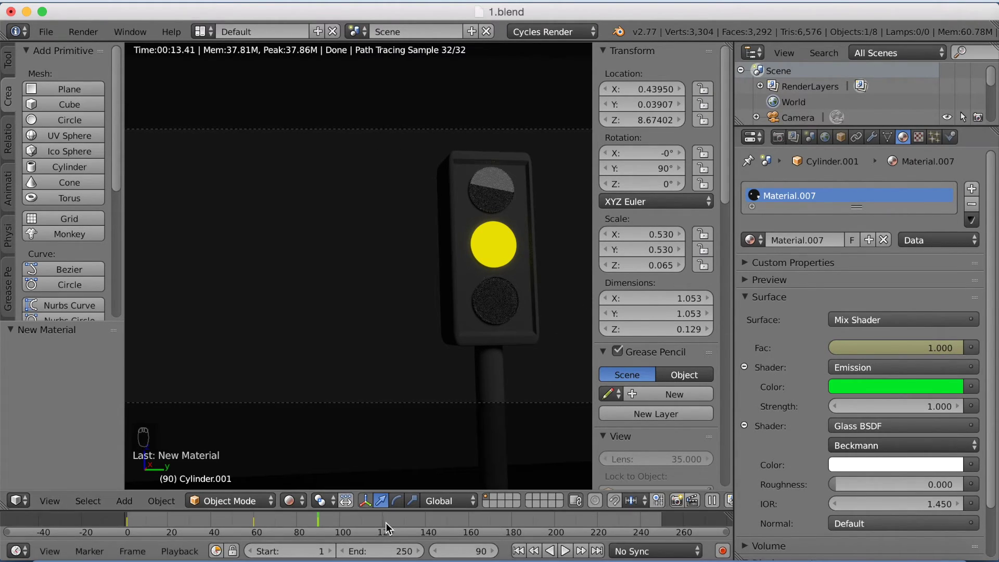
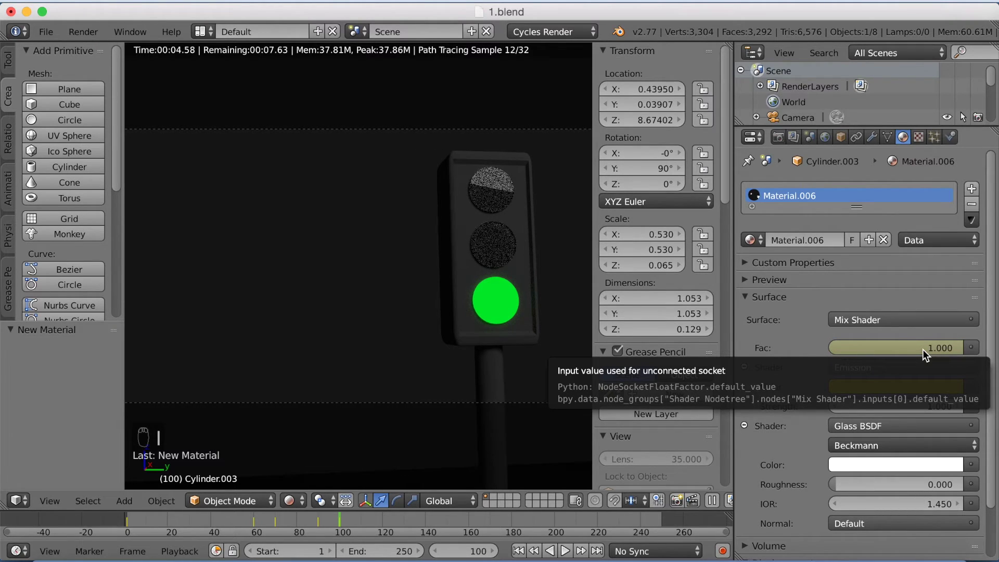
Scrub and play the timeline to frame 182, checking the lamps cycle from yellow to green.
{"action": "left_click_drag", "start_coordinate": [348, 521], "coordinate": [319, 527]}
{"action": "left_click", "coordinate": [319, 527]}
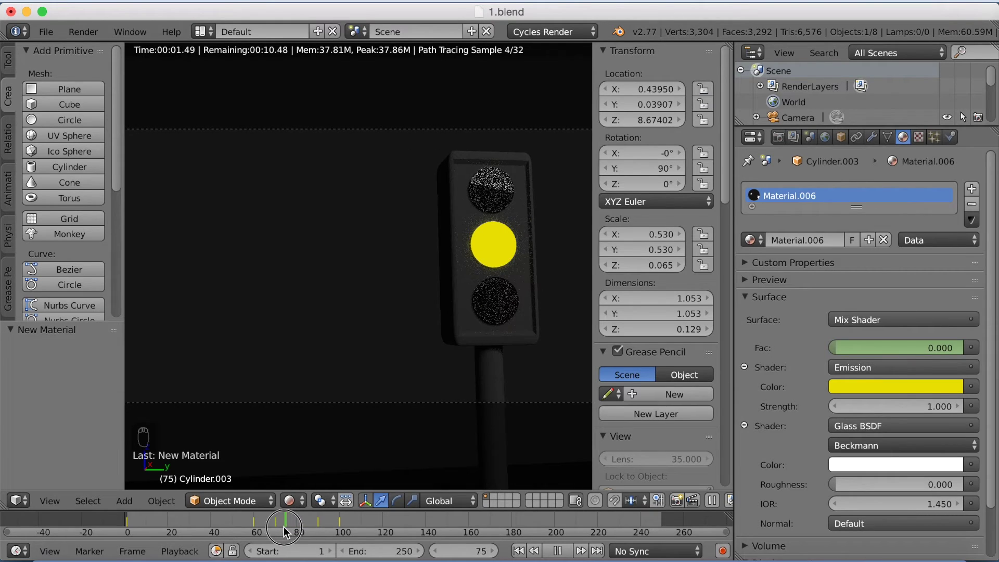
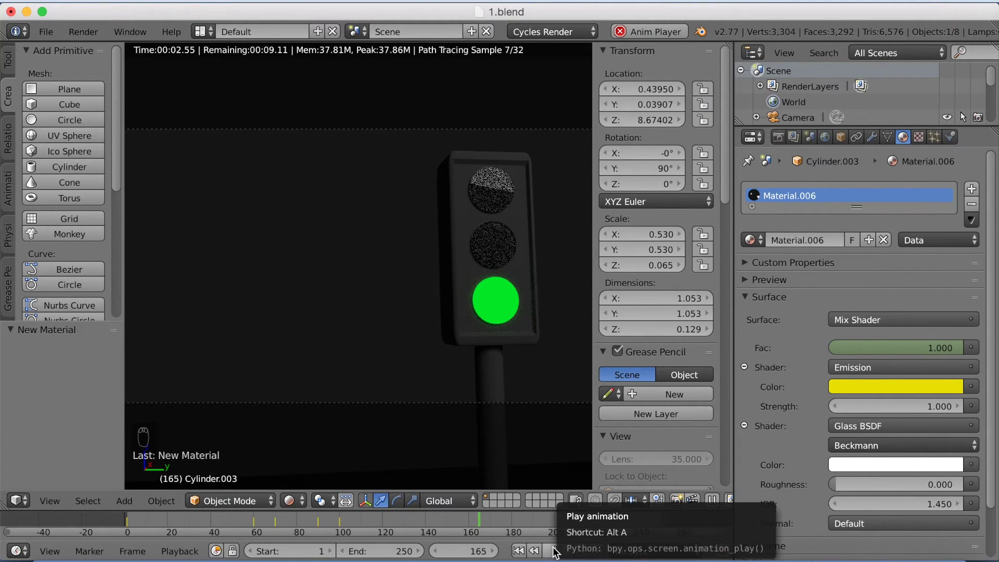
{"action": "left_click_drag", "start_coordinate": [557, 552], "coordinate": [290, 459]}
{"action": "left_click_drag", "start_coordinate": [302, 495], "coordinate": [309, 474]}
{"action": "left_click_drag", "start_coordinate": [309, 474], "coordinate": [458, 353]}
{"action": "left_click_drag", "start_coordinate": [442, 353], "coordinate": [484, 249]}
{"action": "left_click_drag", "start_coordinate": [537, 211], "coordinate": [540, 229]}
Move and scale the glowing light plane to about 14.1, then return to camera view.
{"action": "key", "text": "g"}
{"action": "middle_click", "coordinate": [573, 191]}
{"action": "key", "text": "s"}
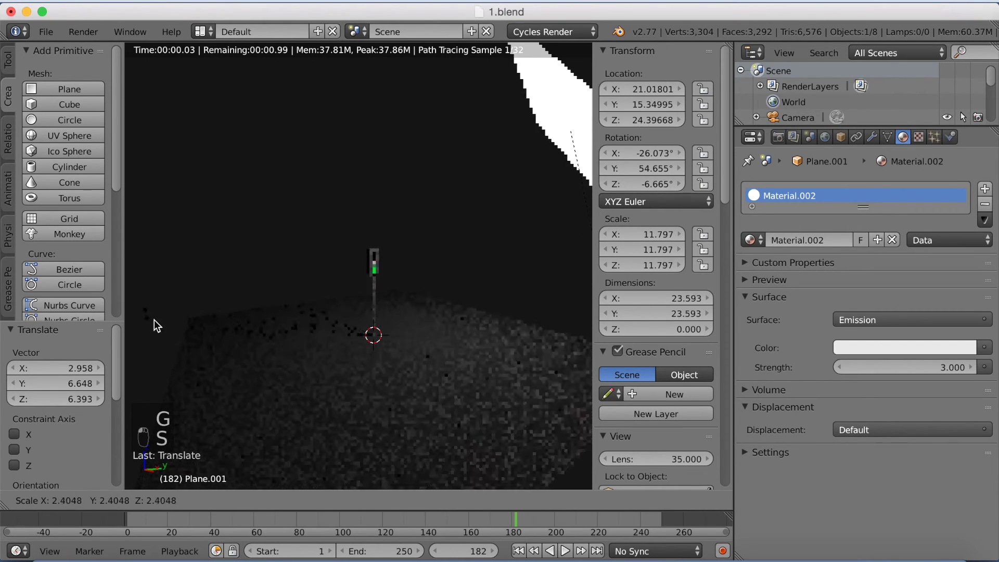
{"action": "middle_click", "coordinate": [175, 335]}
{"action": "left_click_drag", "start_coordinate": [191, 344], "coordinate": [252, 323]}
{"action": "key", "text": "KP_0"}
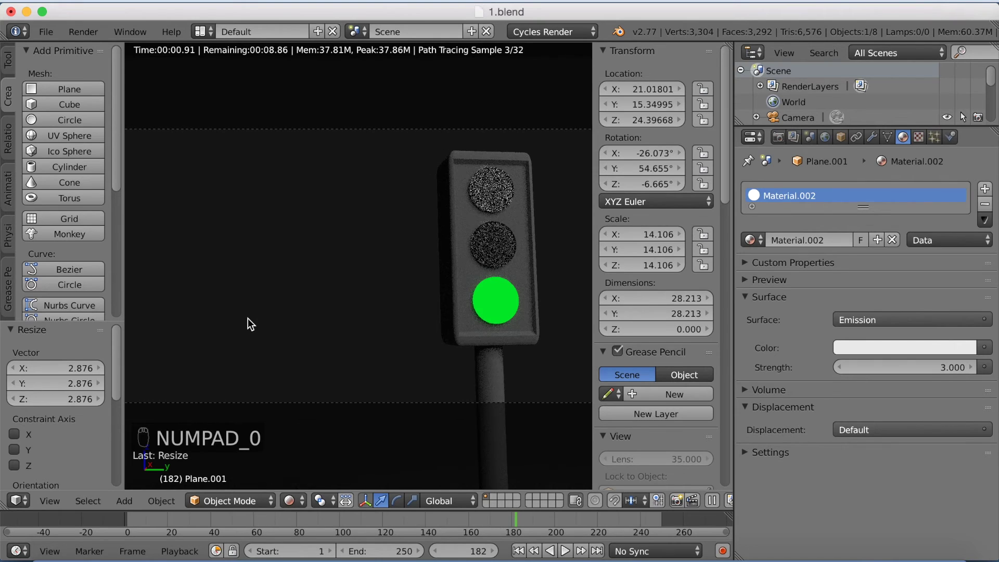
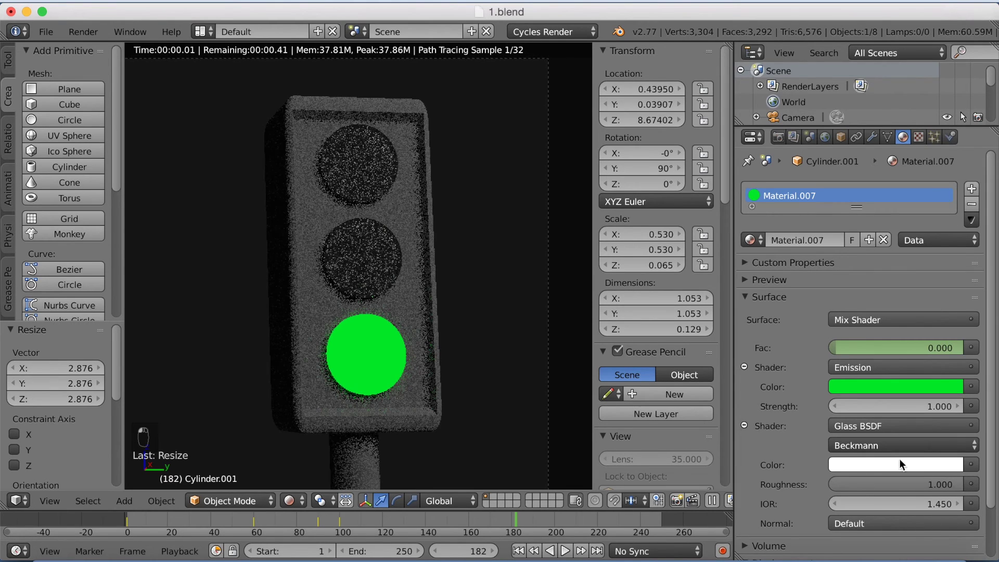
{"action": "left_click_drag", "start_coordinate": [494, 502], "coordinate": [490, 527]}
{"action": "left_click_drag", "start_coordinate": [273, 529], "coordinate": [142, 534]}
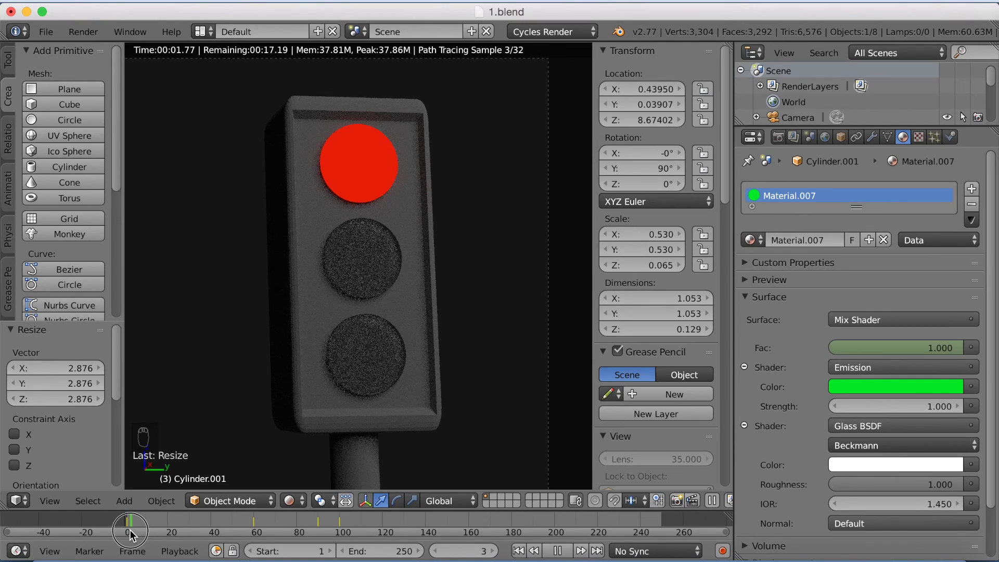
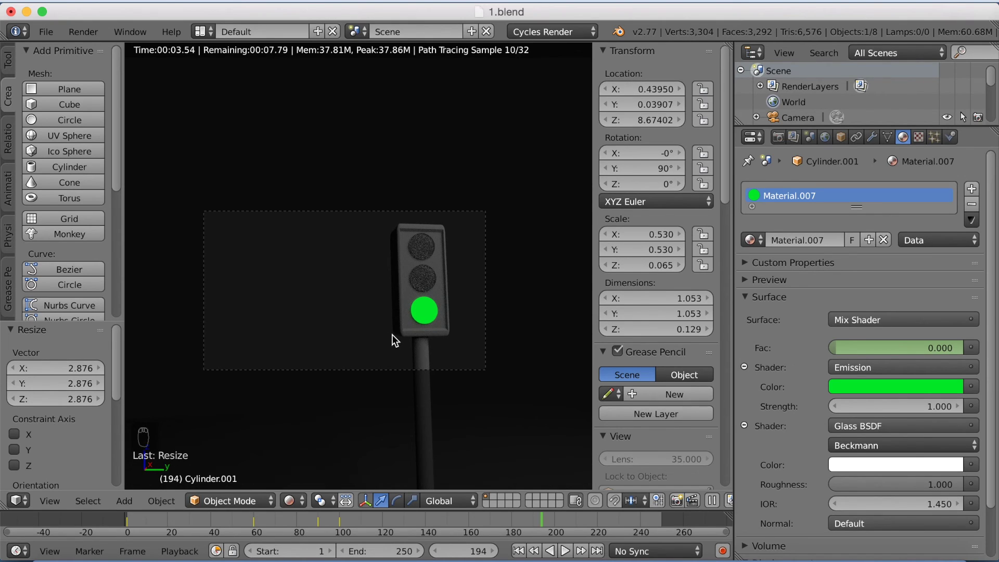
{"action": "middle_click", "coordinate": [396, 336]}
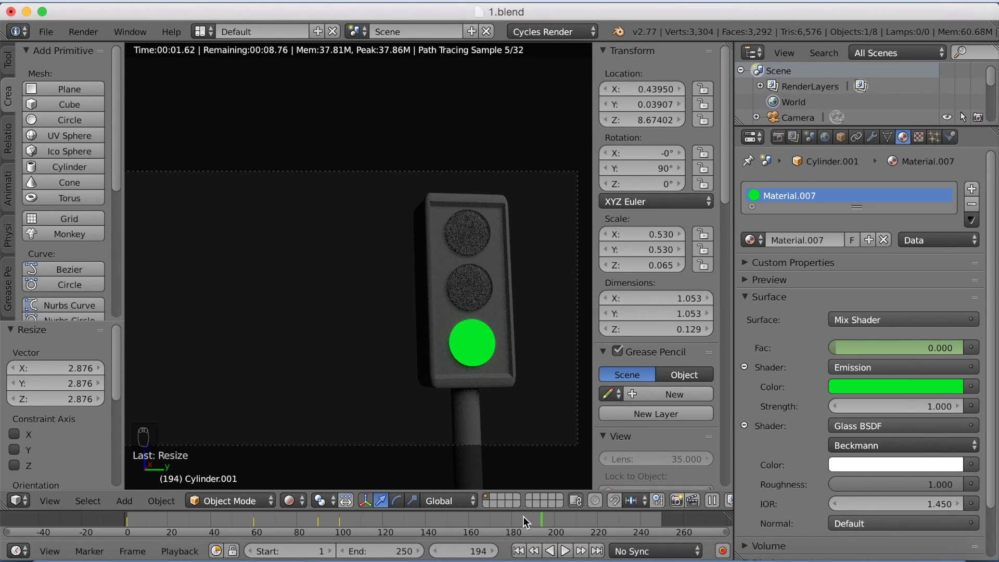
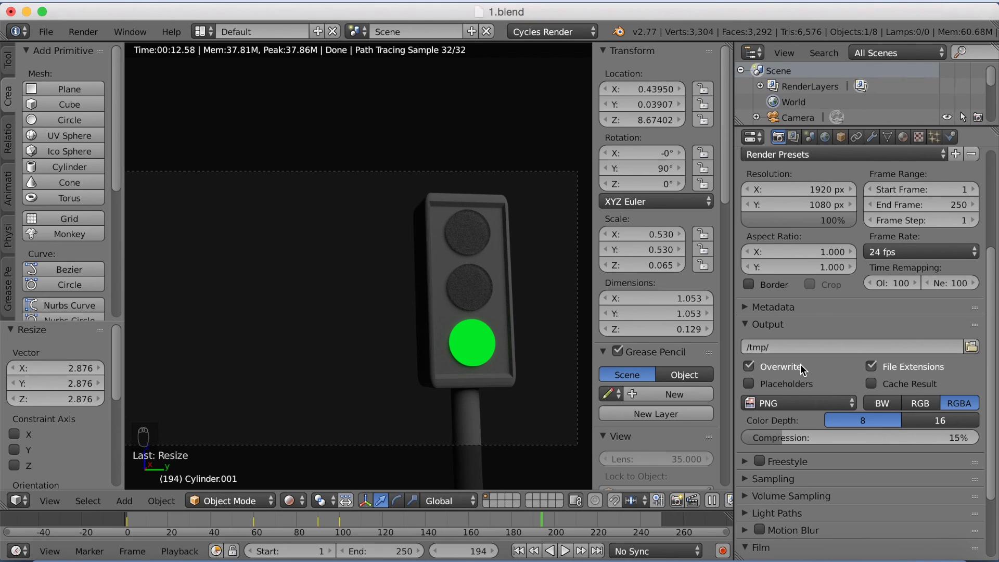
Set render output to H.264 video with the encoding container set to AVI.
{"action": "left_click_drag", "start_coordinate": [789, 401], "coordinate": [805, 352]}
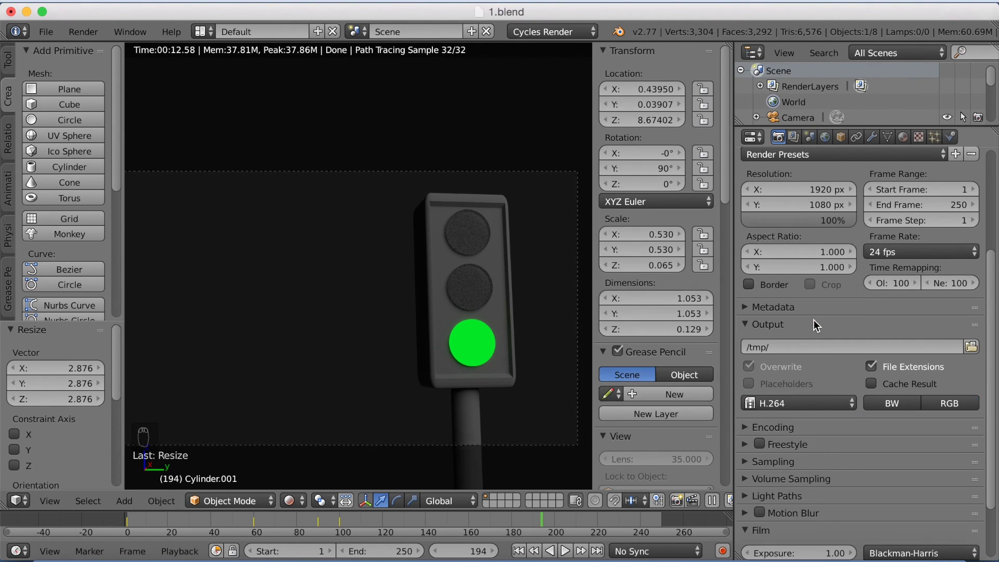
{"action": "left_click_drag", "start_coordinate": [804, 428], "coordinate": [817, 450]}
{"action": "left_click_drag", "start_coordinate": [815, 455], "coordinate": [809, 468]}
{"action": "left_click_drag", "start_coordinate": [840, 357], "coordinate": [839, 395]}
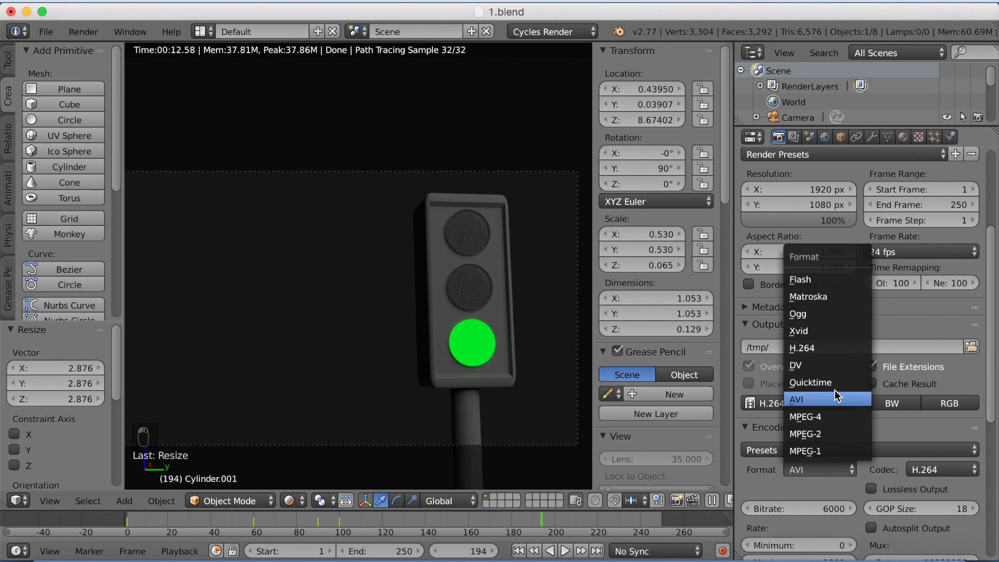
{"action": "left_click_drag", "start_coordinate": [869, 332], "coordinate": [866, 305]}
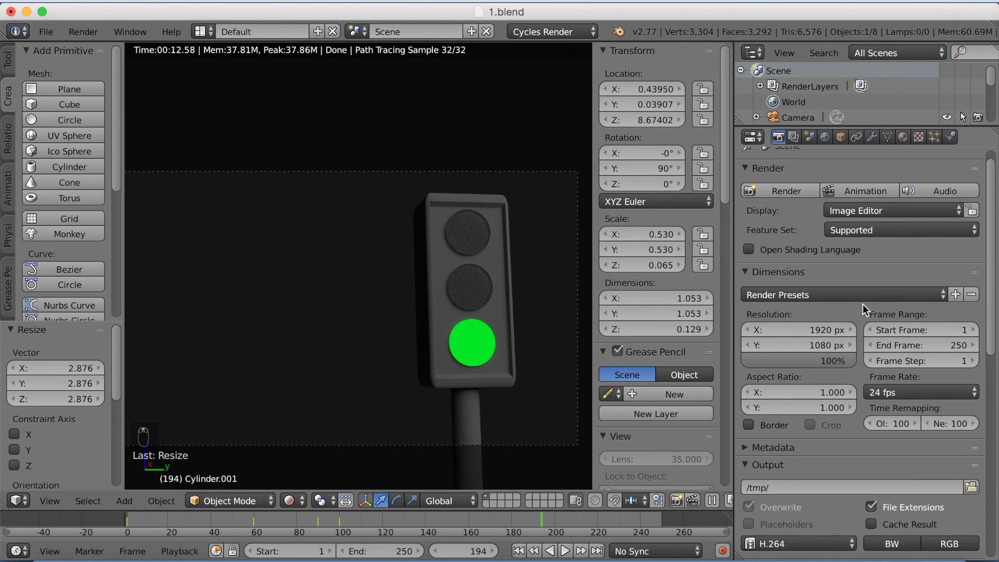